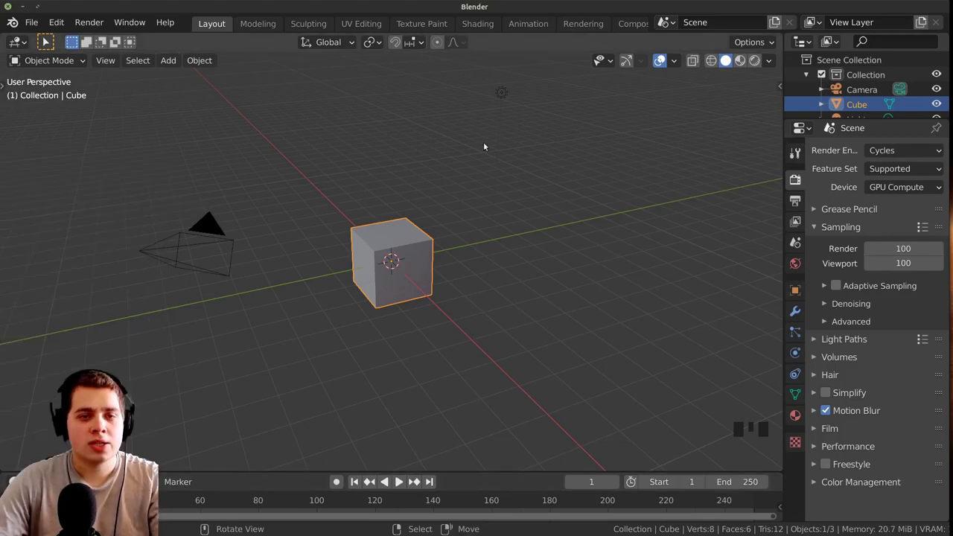
Select all default objects, delete them, and switch to the front orthographic view
{"action": "key", "text": "a"}
{"action": "key", "text": "a"}
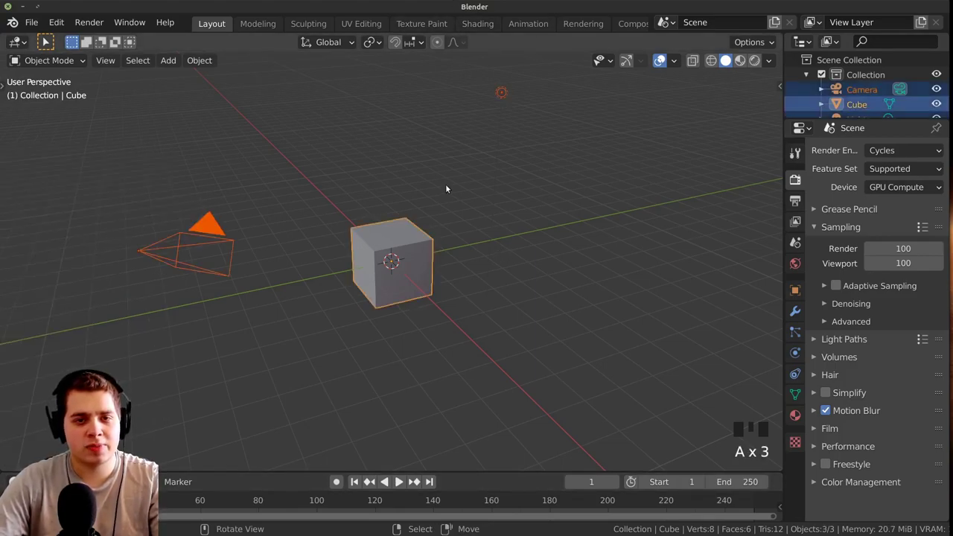
{"action": "key", "text": "x"}
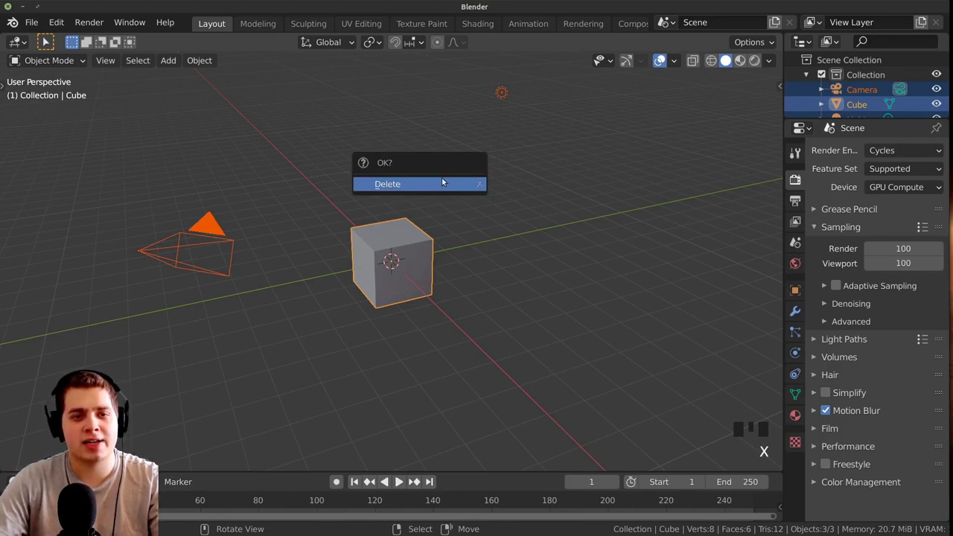
{"action": "scroll", "scroll_direction": "up", "scroll_amount": 3}
{"action": "scroll", "scroll_direction": "down", "scroll_amount": 3}
{"action": "scroll", "scroll_direction": "down", "scroll_amount": 3}
{"action": "left_click_drag", "start_coordinate": [357, 254], "coordinate": [366, 259]}
{"action": "key", "text": "KP_1"}
{"action": "scroll", "scroll_direction": "up", "scroll_amount": 3}
Bring the bowling pin reference image into the scene and move it so its base rests on the ground line
{"action": "key", "text": "x"}
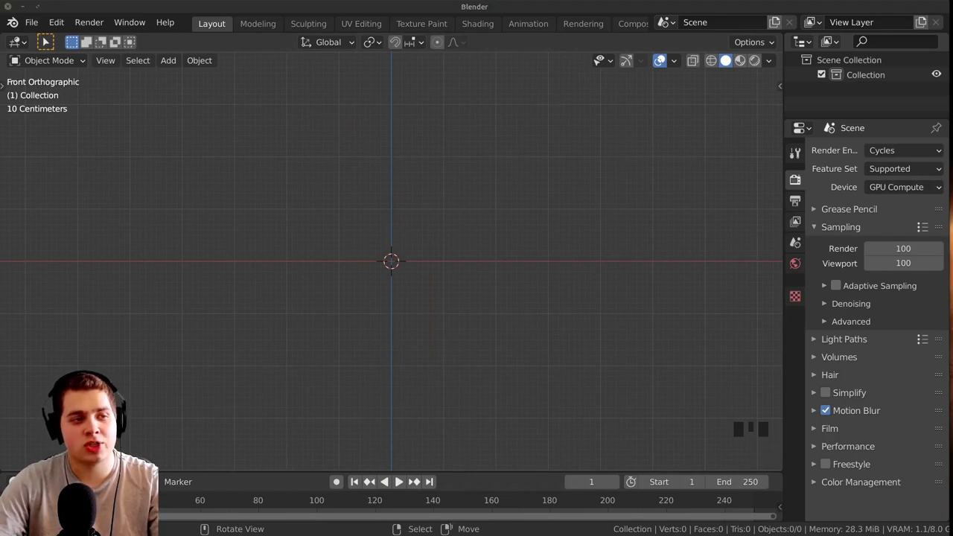
{"action": "scroll", "scroll_direction": "up", "scroll_amount": 3}
{"action": "left_click_drag", "start_coordinate": [424, 280], "coordinate": [429, 255]}
{"action": "scroll", "scroll_direction": "down", "scroll_amount": 3}
{"action": "left_click_drag", "start_coordinate": [369, 251], "coordinate": [406, 255]}
{"action": "key", "text": "KP_1"}
{"action": "middle_click", "coordinate": [396, 268]}
{"action": "scroll", "scroll_direction": "up", "scroll_amount": 3}
{"action": "key", "text": "g"}
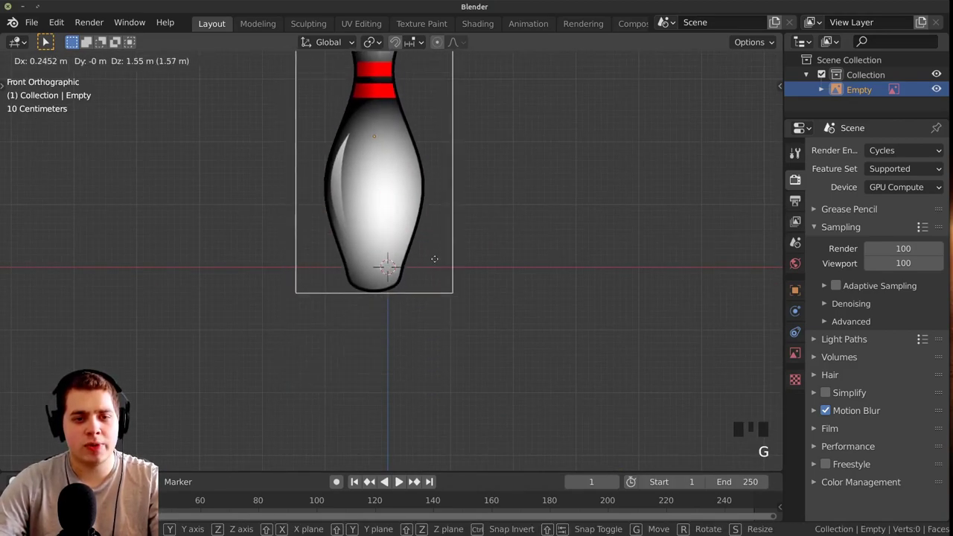
{"action": "key", "text": "r"}
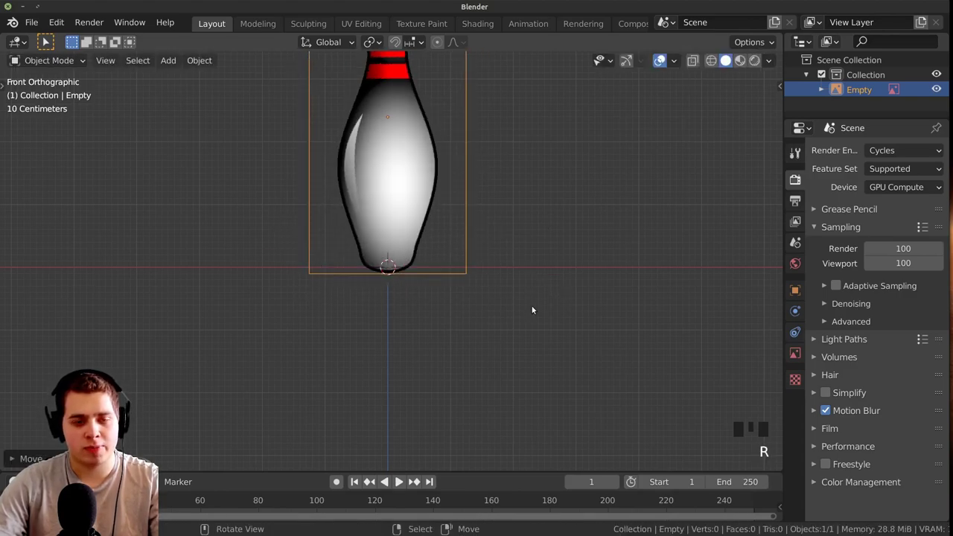
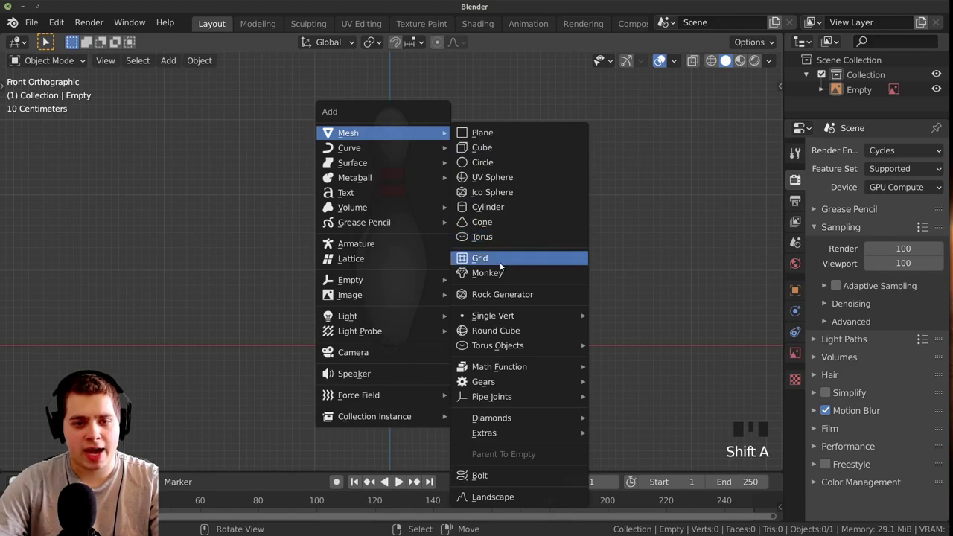
Collapse the new 8-vertex circle's settings and scale it down to the pin's base width
{"action": "scroll", "scroll_direction": "up", "scroll_amount": 3}
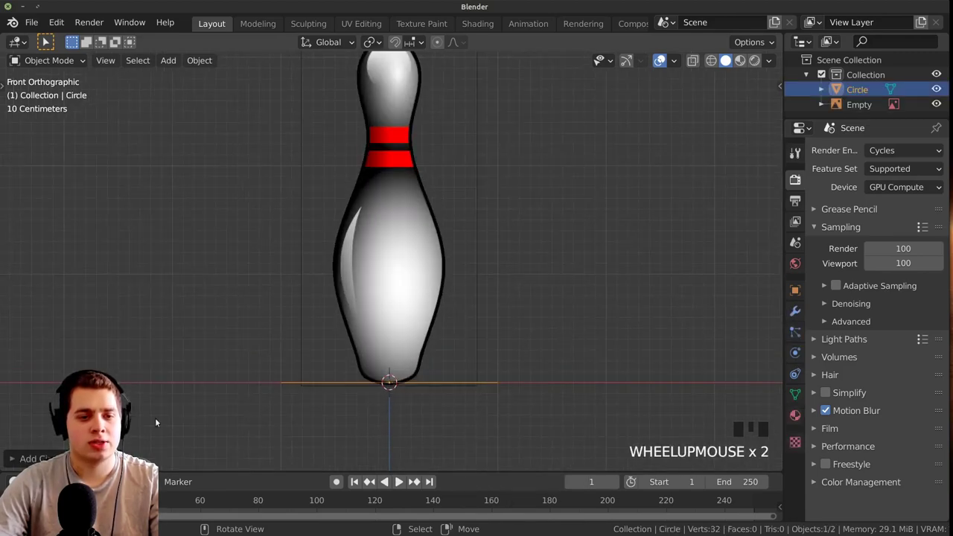
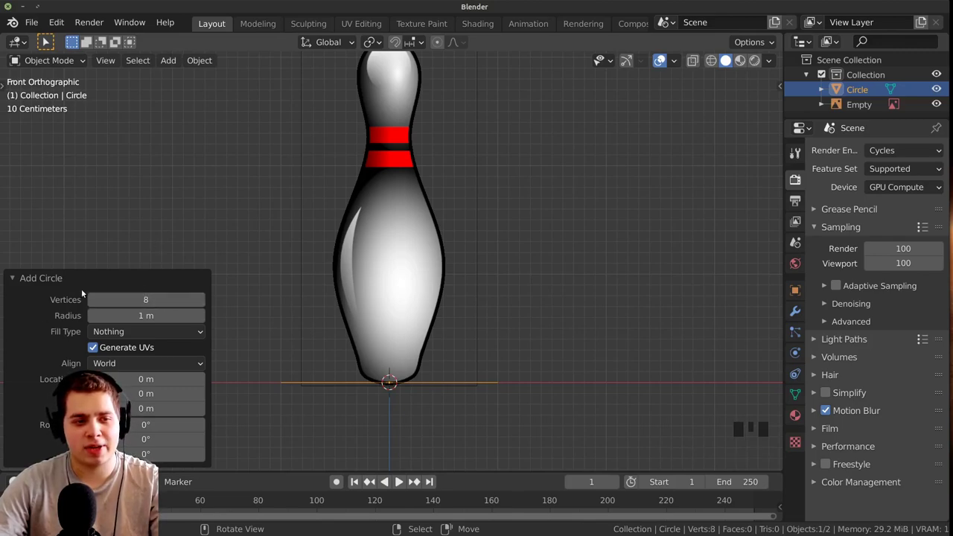
{"action": "left_click", "coordinate": [42, 283]}
{"action": "left_click_drag", "start_coordinate": [528, 286], "coordinate": [603, 286]}
{"action": "scroll", "scroll_direction": "up", "scroll_amount": 3}
{"action": "key", "text": "s"}
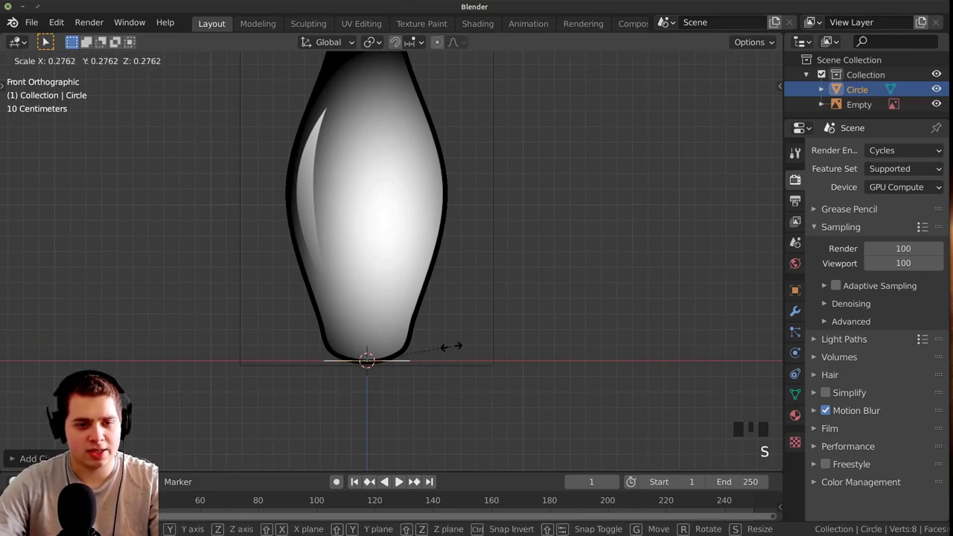
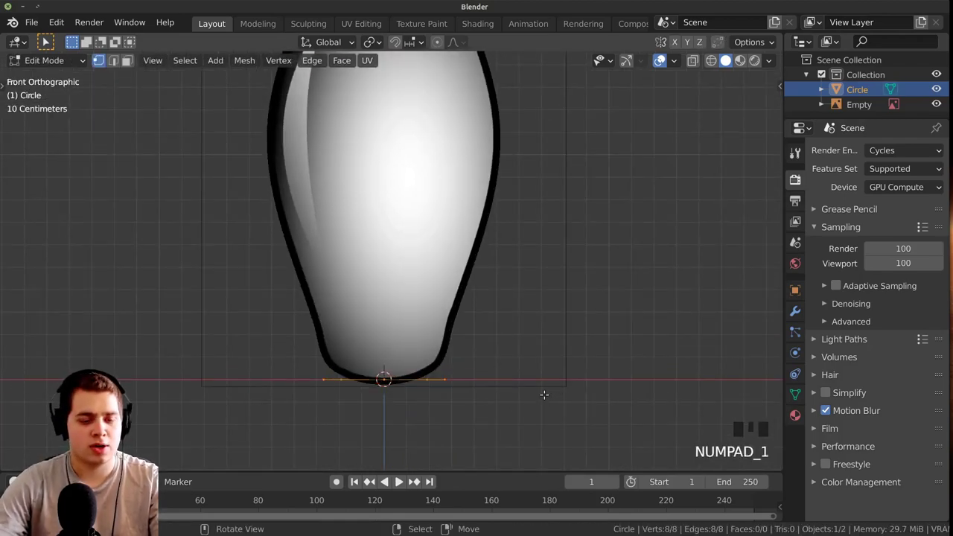
Extrude and scale successive rings upward so the mesh follows the pin outline toward the neck
{"action": "key", "text": "e"}
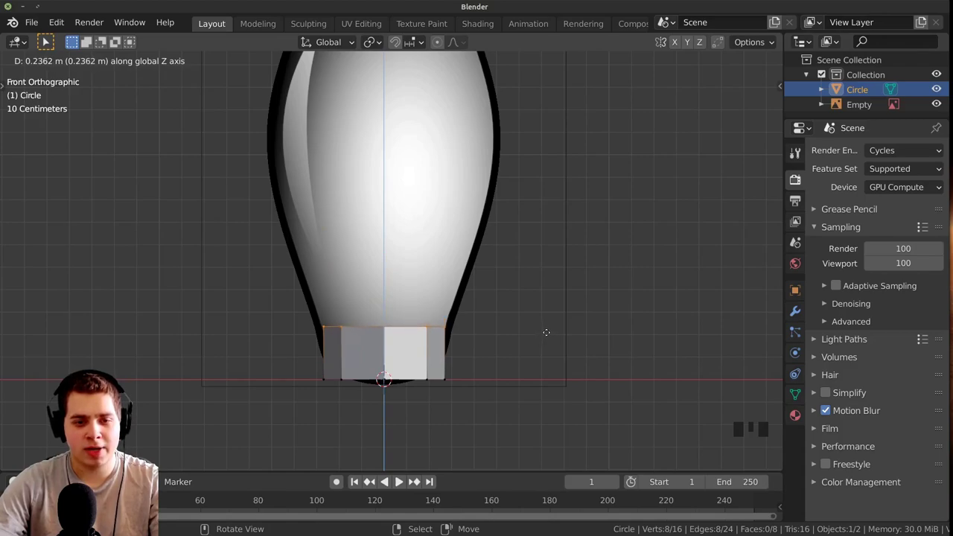
{"action": "key", "text": "s"}
{"action": "scroll", "scroll_direction": "up", "scroll_amount": 3}
{"action": "key", "text": "e"}
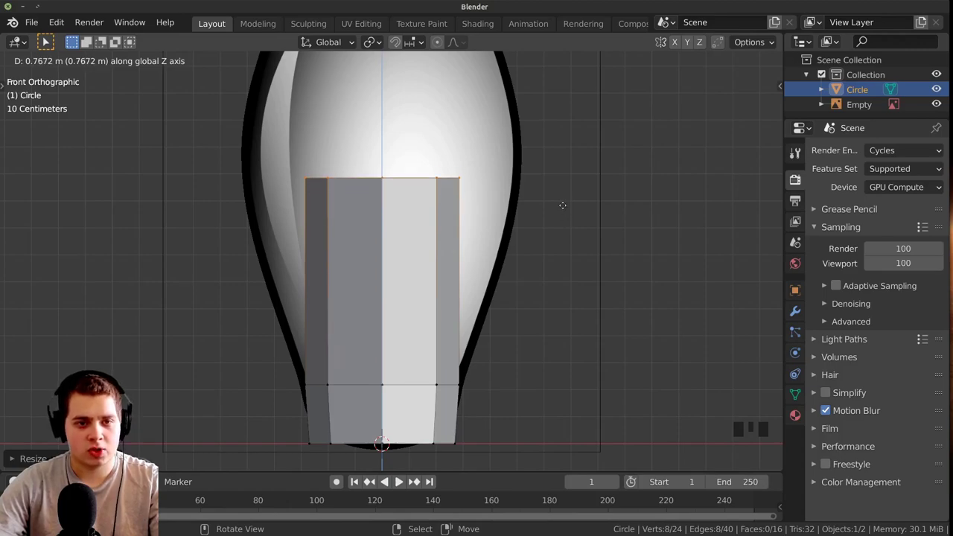
{"action": "scroll", "scroll_direction": "down", "scroll_amount": 3}
{"action": "key", "text": "s"}
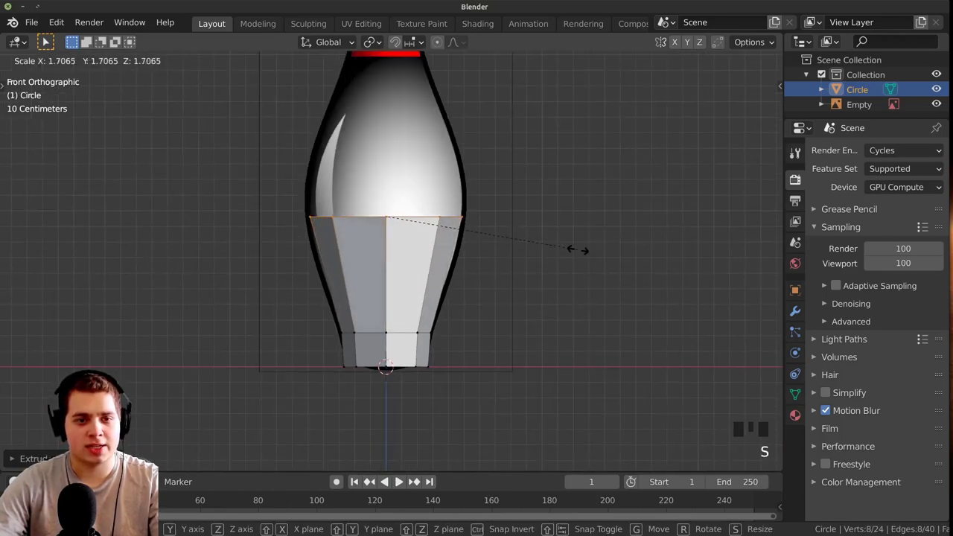
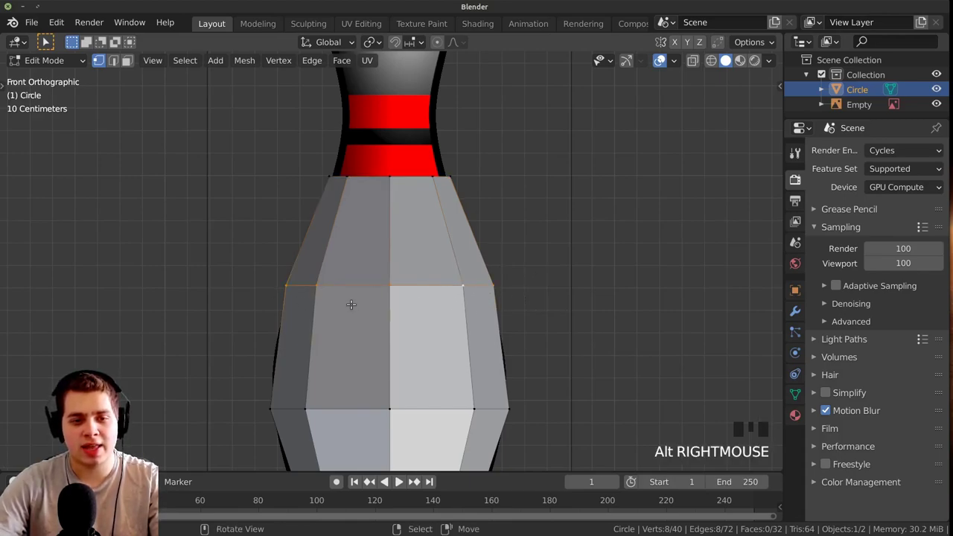
{"action": "key", "text": "s"}
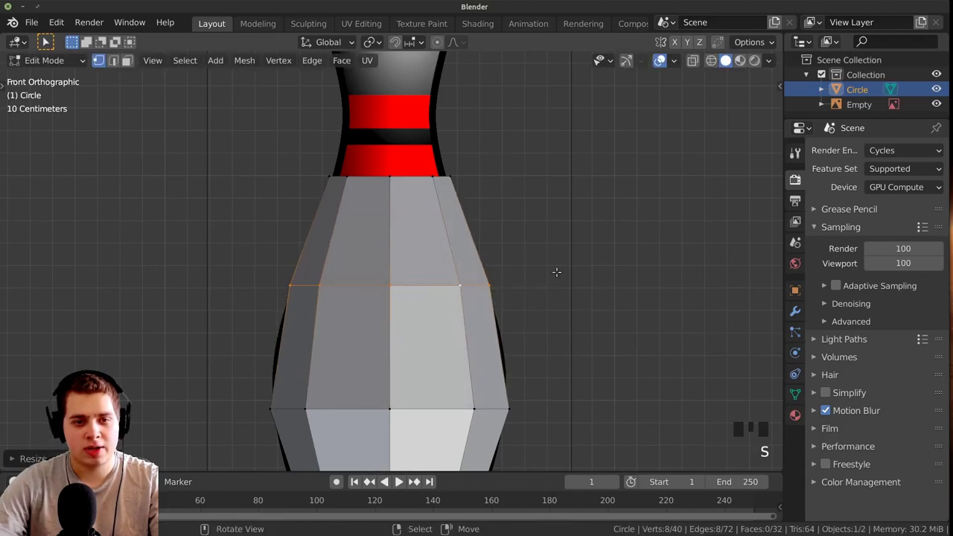
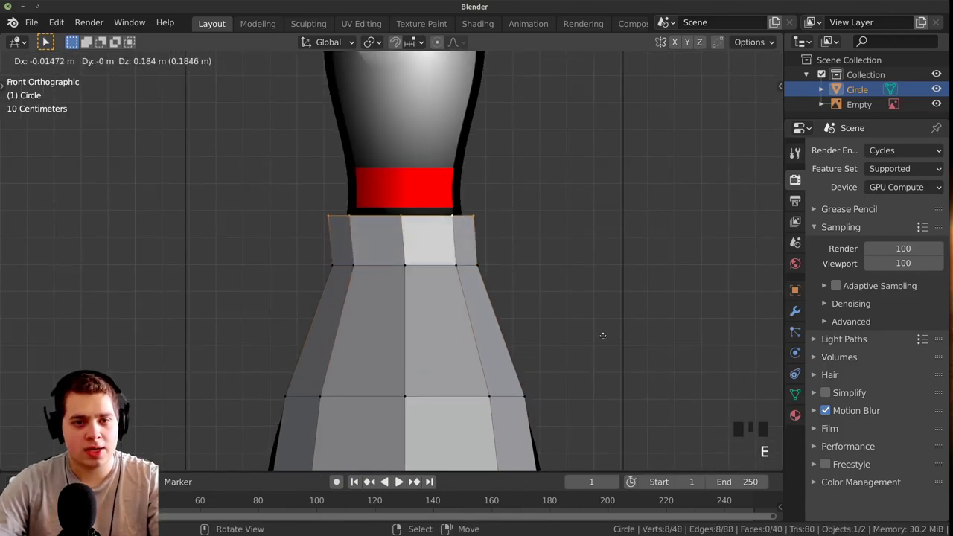
{"action": "key", "text": "s"}
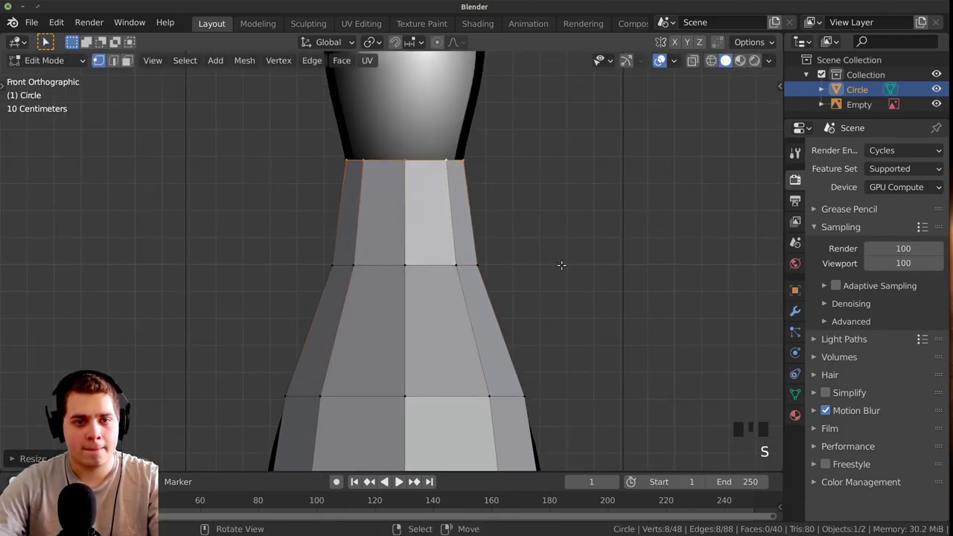
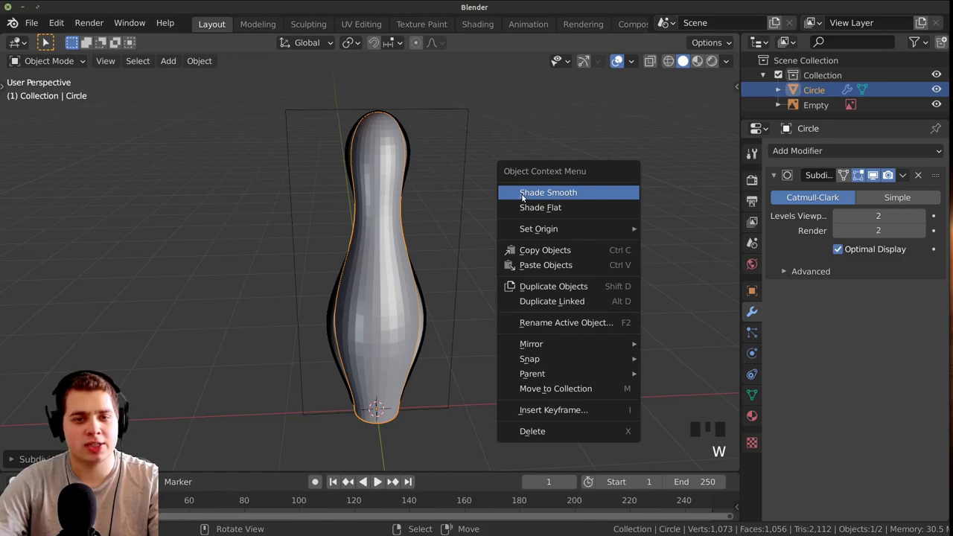
Inspect the smooth-shaded pin, return to front view and enter Edit Mode on its vertices
{"action": "left_click_drag", "start_coordinate": [201, 65], "coordinate": [246, 363]}
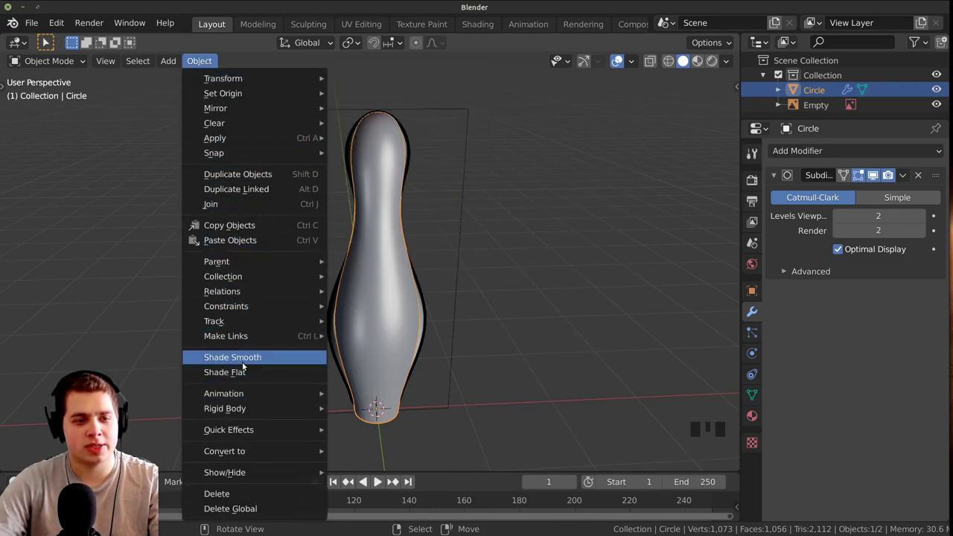
{"action": "left_click_drag", "start_coordinate": [471, 312], "coordinate": [479, 275]}
{"action": "scroll", "scroll_direction": "down", "scroll_amount": 3}
{"action": "left_click_drag", "start_coordinate": [527, 261], "coordinate": [459, 267]}
{"action": "scroll", "scroll_direction": "up", "scroll_amount": 3}
{"action": "left_click_drag", "start_coordinate": [336, 216], "coordinate": [266, 234]}
{"action": "key", "text": "KP_1"}
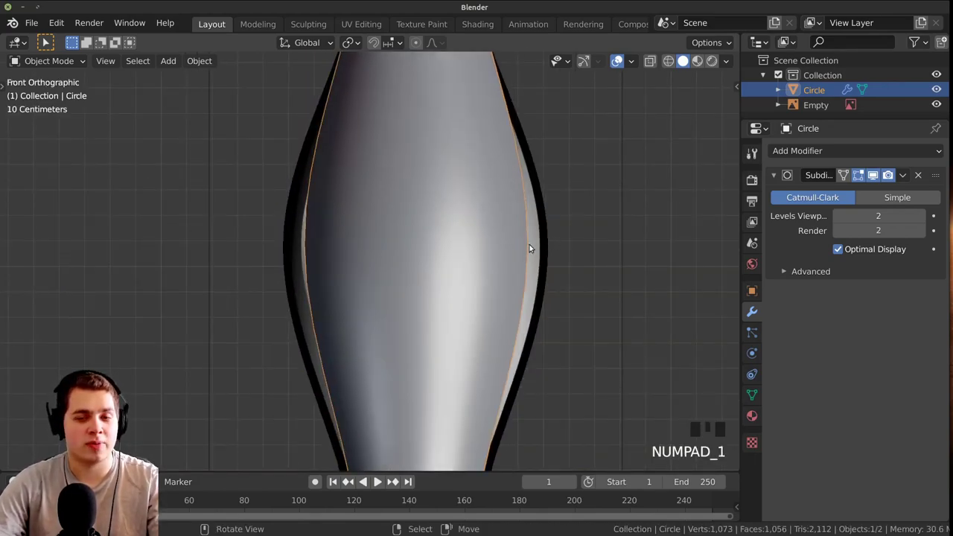
{"action": "scroll", "scroll_direction": "down", "scroll_amount": 3}
{"action": "scroll", "scroll_direction": "up", "scroll_amount": 3}
{"action": "key", "text": "Tab"}
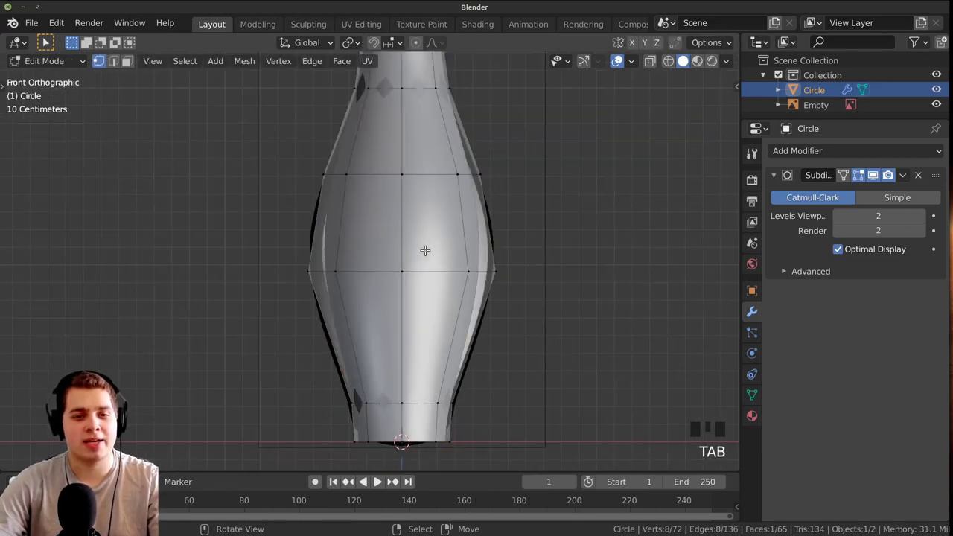
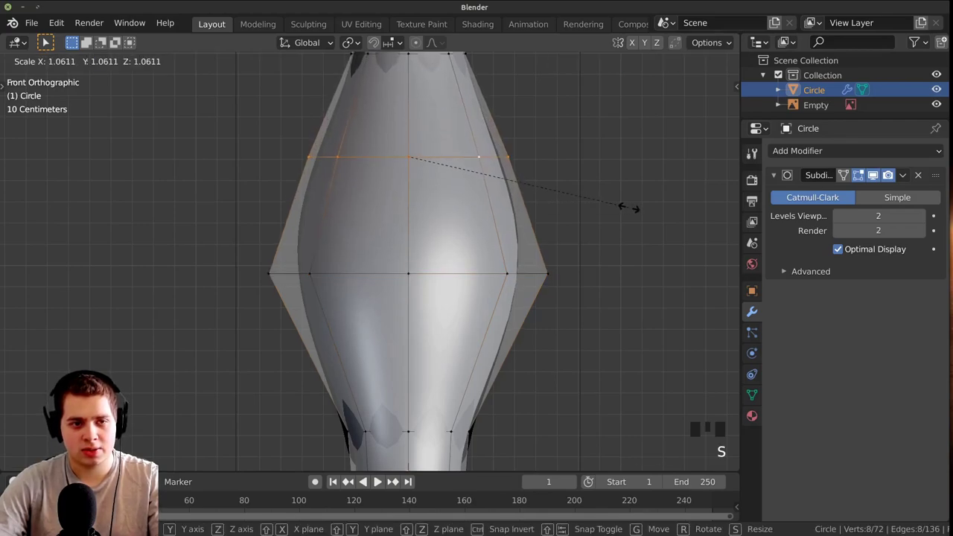
See through the mesh to the reference, then widen the base ring and enlarge the head ring to match
{"action": "scroll", "scroll_direction": "down", "scroll_amount": 3}
{"action": "scroll", "scroll_direction": "up", "scroll_amount": 3}
{"action": "key", "text": "z"}
{"action": "scroll", "scroll_direction": "down", "scroll_amount": 3}
{"action": "key", "text": "a"}
{"action": "key", "text": "b"}
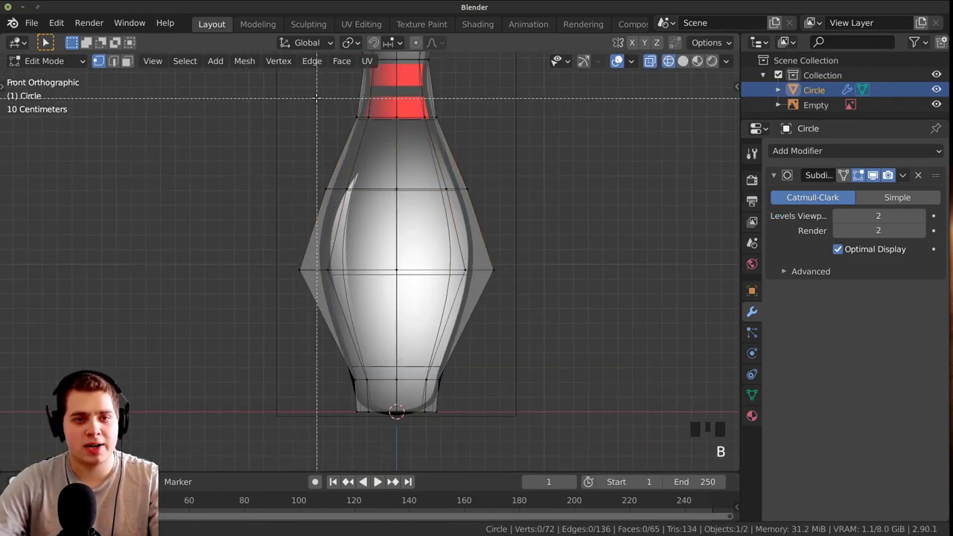
{"action": "scroll", "scroll_direction": "down", "scroll_amount": 3}
{"action": "key", "text": "b"}
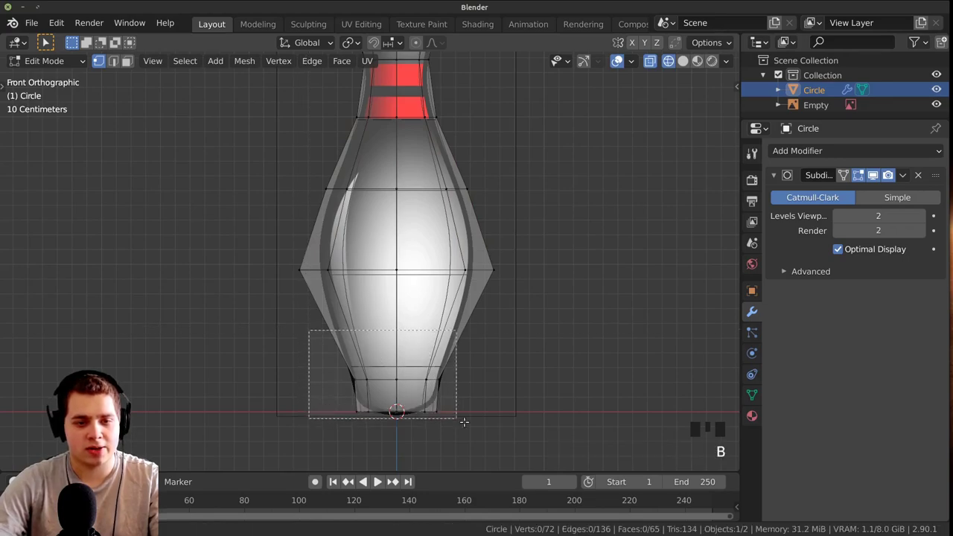
{"action": "key", "text": "s"}
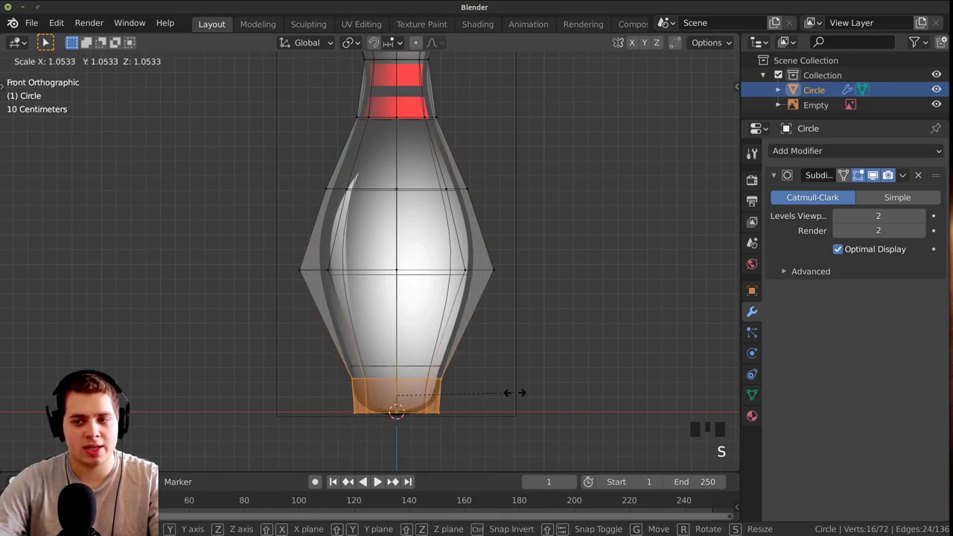
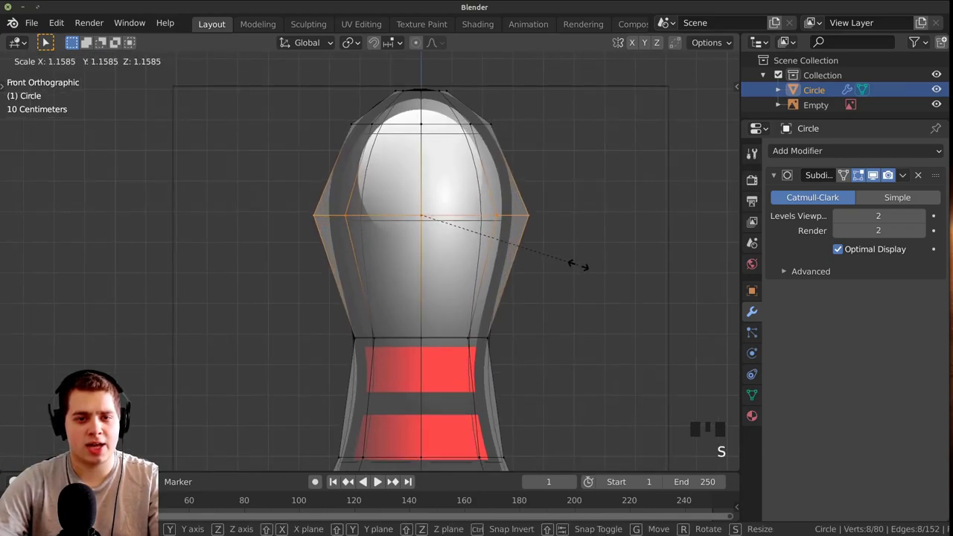
{"action": "key", "text": "a"}
{"action": "key", "text": "b"}
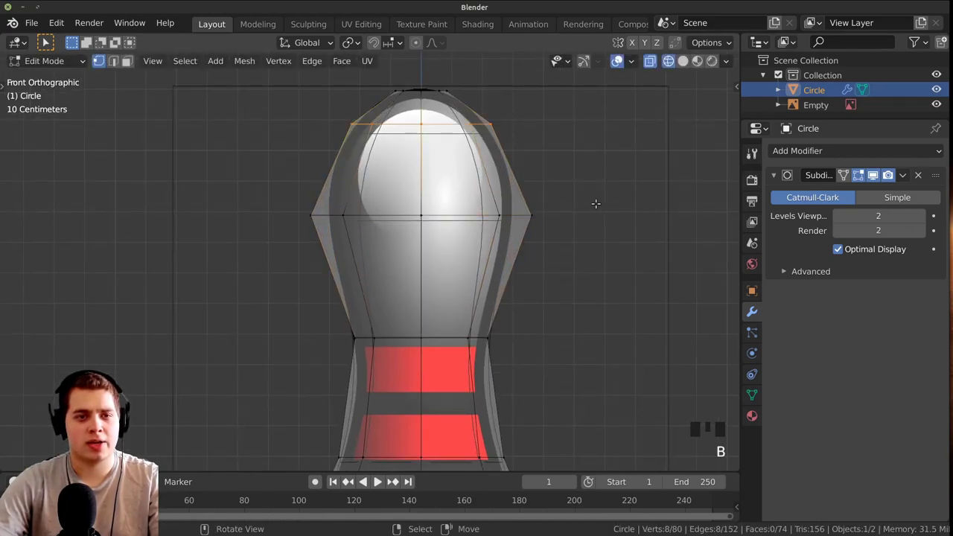
{"action": "key", "text": "s"}
Check the whole pin's shape in Object Mode, then focus on the neck and stripes for editing
{"action": "key", "text": "Tab"}
{"action": "key", "text": "z"}
{"action": "scroll", "scroll_direction": "down", "scroll_amount": 3}
{"action": "key", "text": "a"}
{"action": "left_click_drag", "start_coordinate": [412, 344], "coordinate": [422, 278]}
{"action": "scroll", "scroll_direction": "up", "scroll_amount": 3}
{"action": "left_click_drag", "start_coordinate": [448, 298], "coordinate": [513, 331]}
{"action": "right_click", "coordinate": [405, 327]}
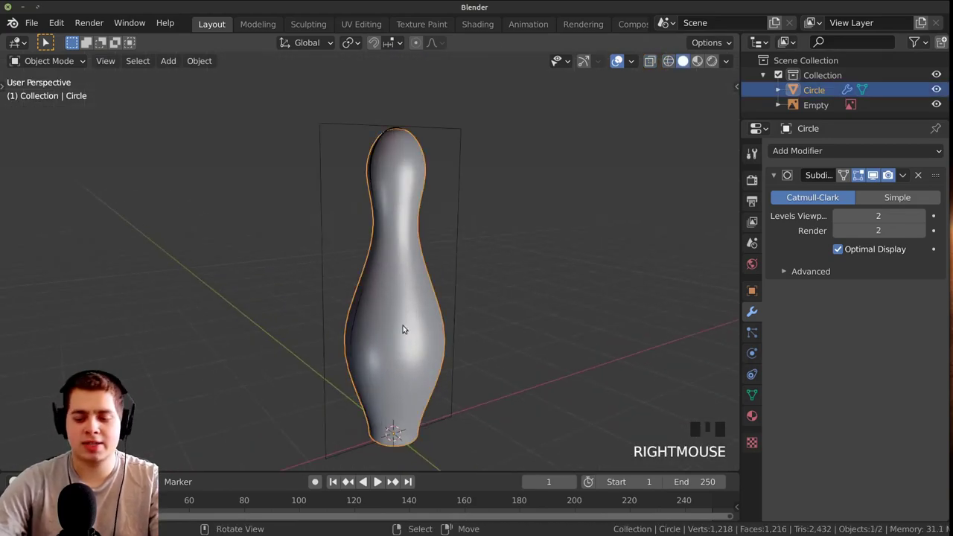
{"action": "key", "text": "KP_1"}
{"action": "scroll", "scroll_direction": "up", "scroll_amount": 3}
{"action": "left_click_drag", "start_coordinate": [487, 300], "coordinate": [326, 280]}
{"action": "key", "text": "z"}
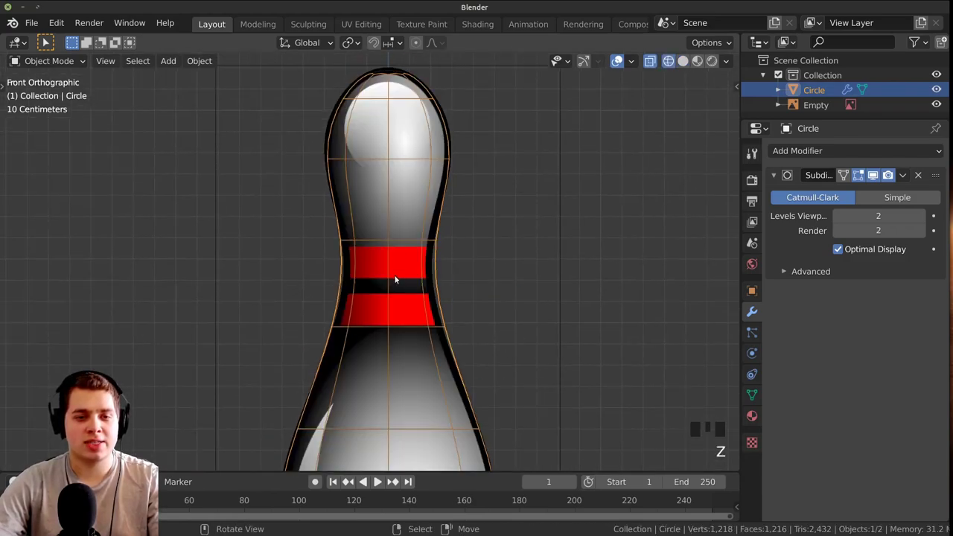
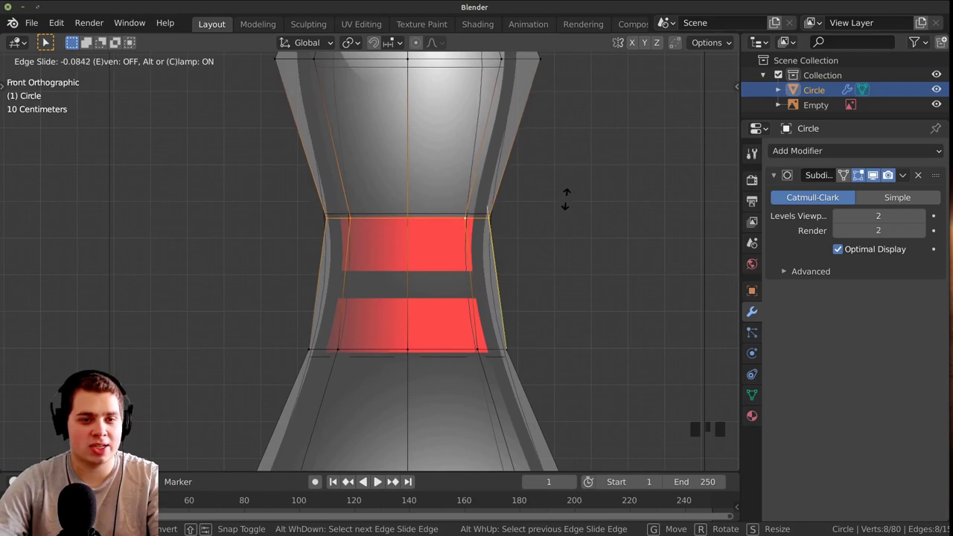
Add loop cuts with Ctrl+R and slide them to the red stripe boundaries
{"action": "key", "text": "s"}
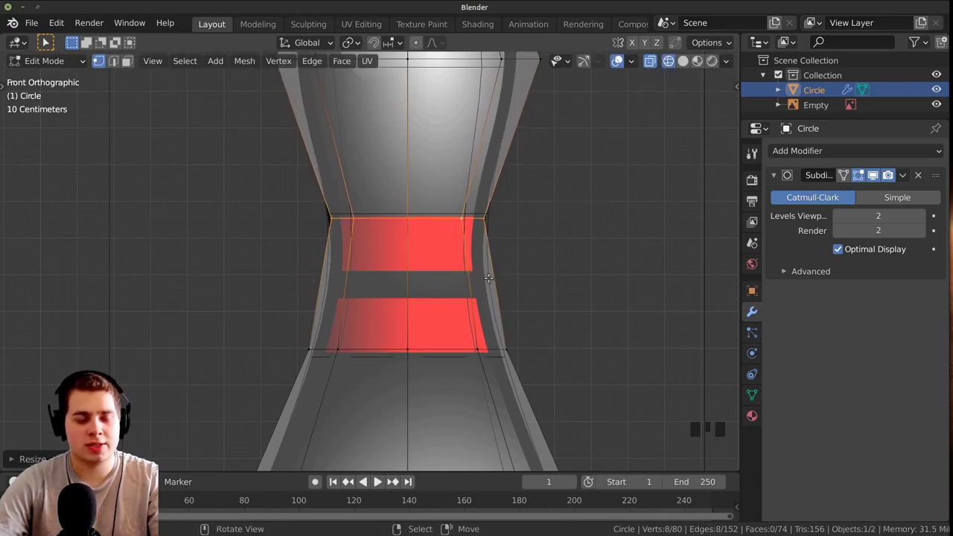
{"action": "key", "text": "ctrl+r"}
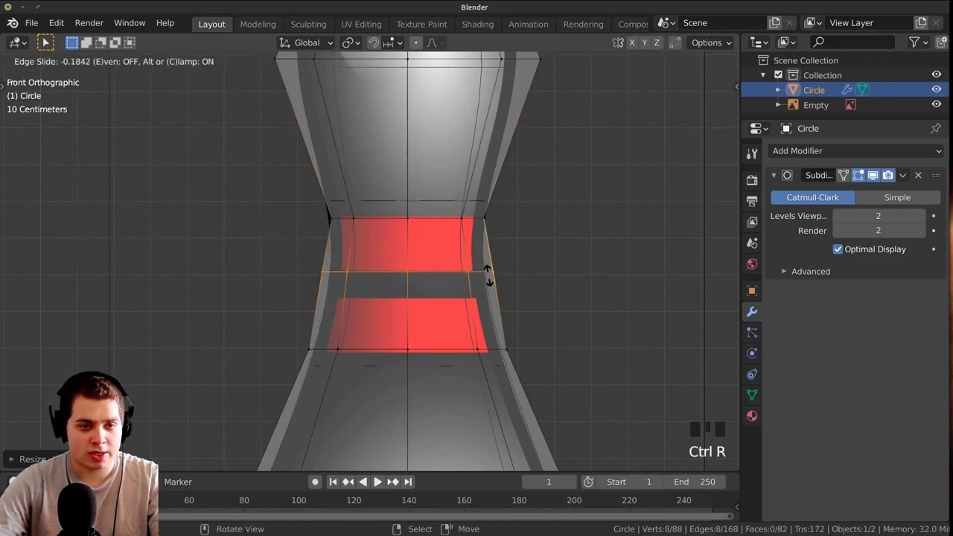
{"action": "key", "text": "s"}
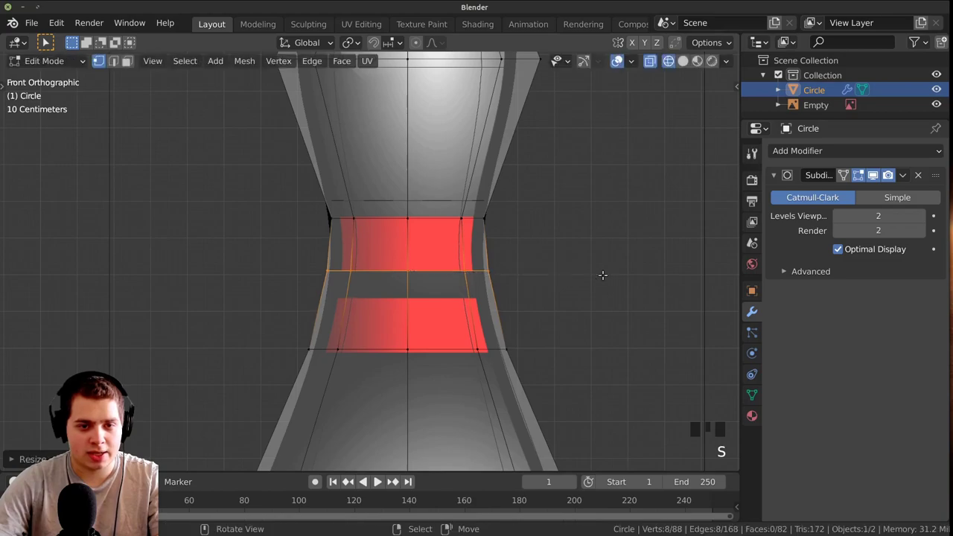
{"action": "key", "text": "ctrl+r"}
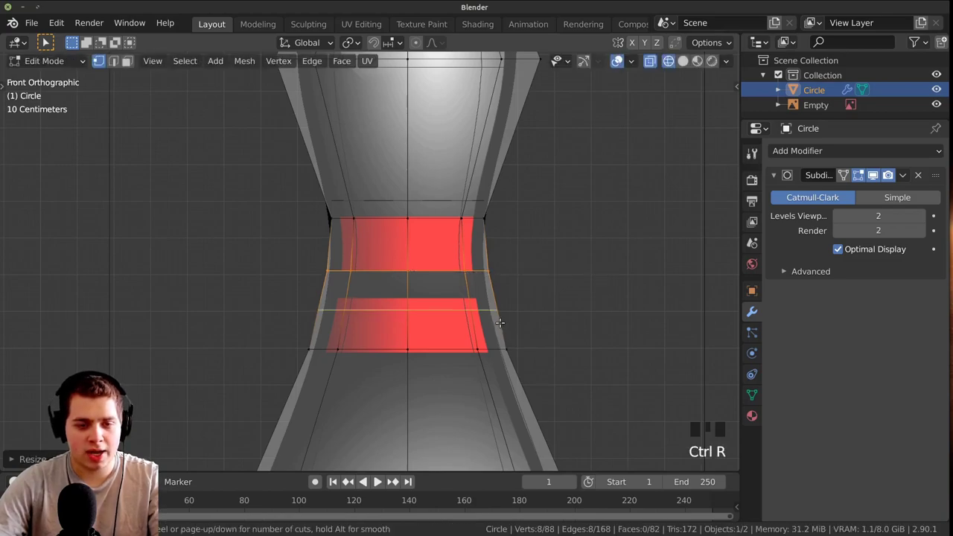
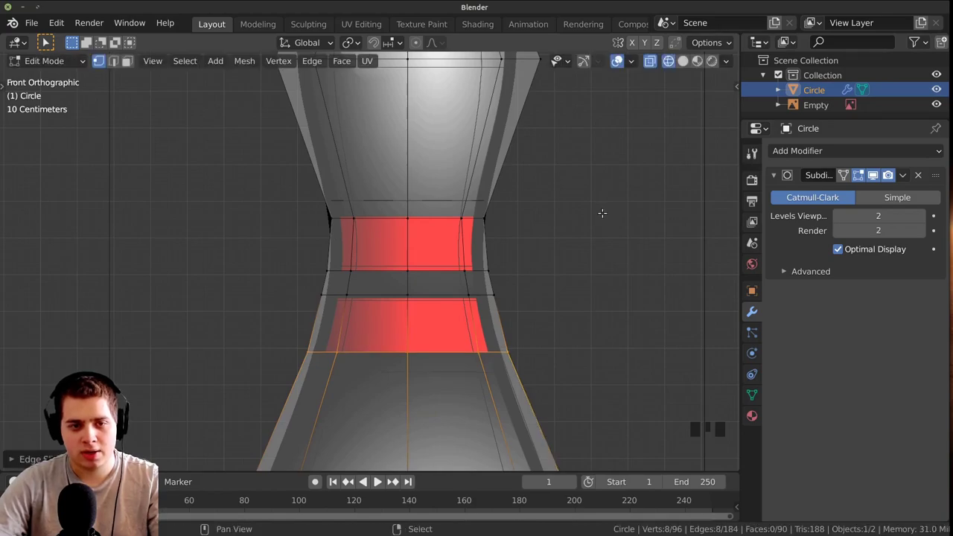
Leave Edit Mode, move the reference image aside and delete it, leaving the pin alone
{"action": "scroll", "scroll_direction": "down", "scroll_amount": 3}
{"action": "key", "text": "Tab"}
{"action": "key", "text": "z"}
{"action": "scroll", "scroll_direction": "down", "scroll_amount": 3}
{"action": "scroll", "scroll_direction": "up", "scroll_amount": 3}
{"action": "scroll", "scroll_direction": "down", "scroll_amount": 3}
{"action": "left_click_drag", "start_coordinate": [456, 237], "coordinate": [515, 215]}
{"action": "scroll", "scroll_direction": "up", "scroll_amount": 3}
{"action": "left_click_drag", "start_coordinate": [499, 217], "coordinate": [514, 212]}
{"action": "scroll", "scroll_direction": "up", "scroll_amount": 3}
{"action": "right_click", "coordinate": [474, 115]}
{"action": "key", "text": "g"}
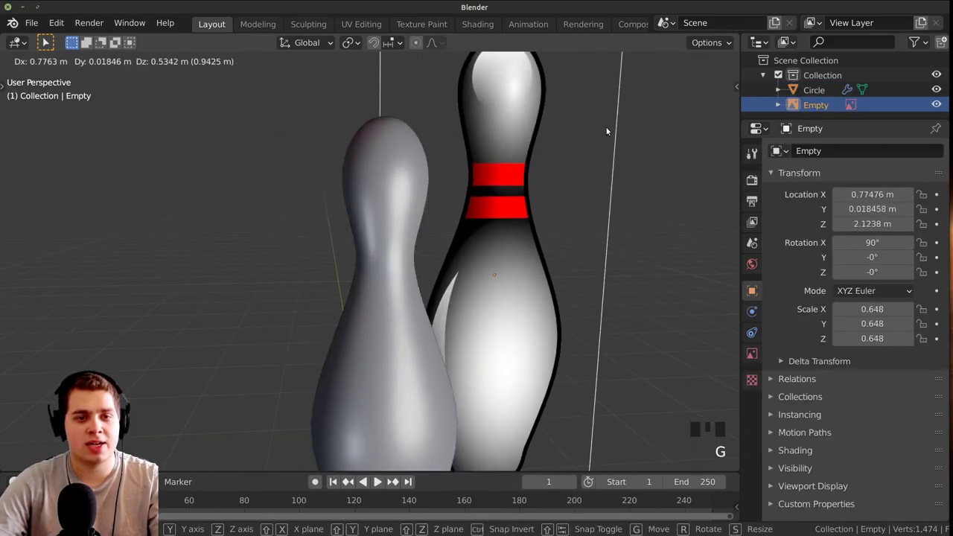
{"action": "key", "text": "x"}
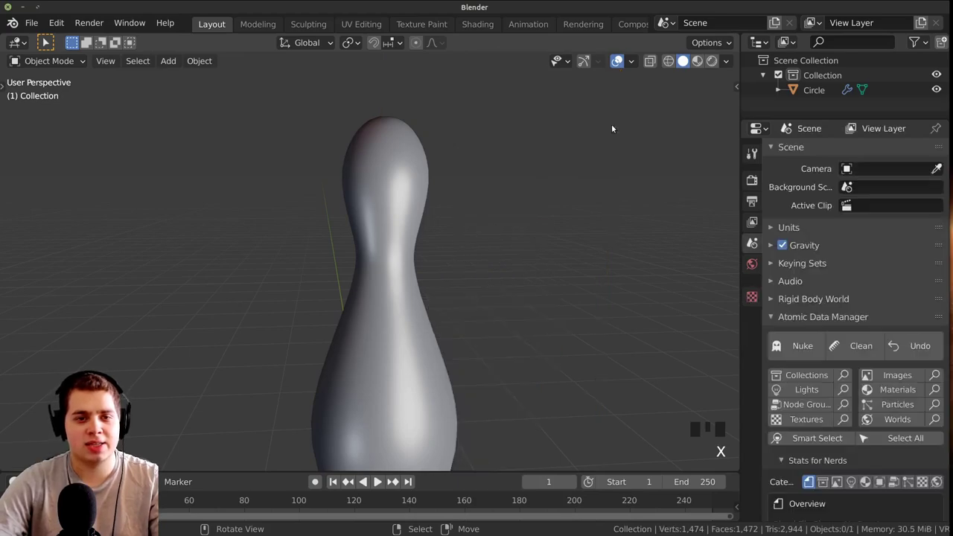
{"action": "scroll", "scroll_direction": "down", "scroll_amount": 3}
{"action": "left_click_drag", "start_coordinate": [542, 247], "coordinate": [516, 241]}
{"action": "scroll", "scroll_direction": "down", "scroll_amount": 3}
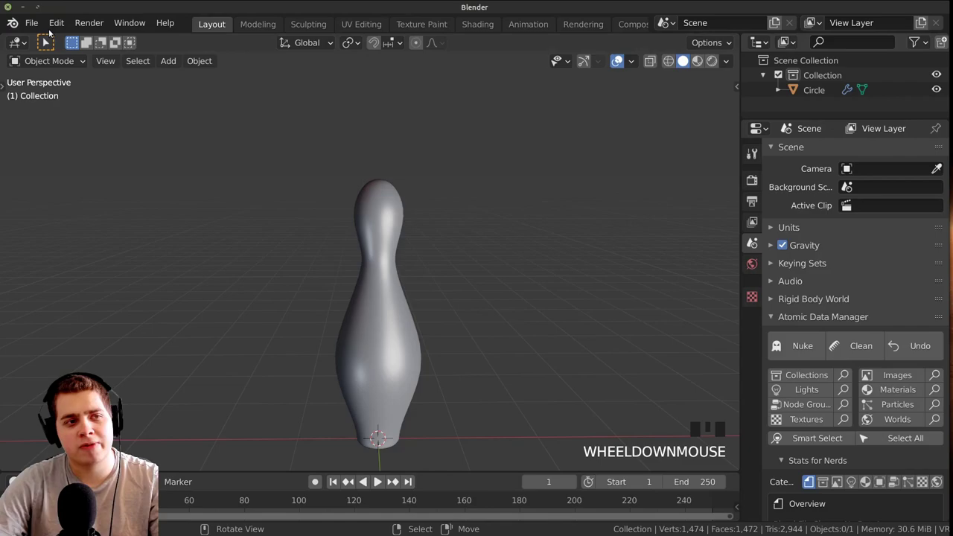
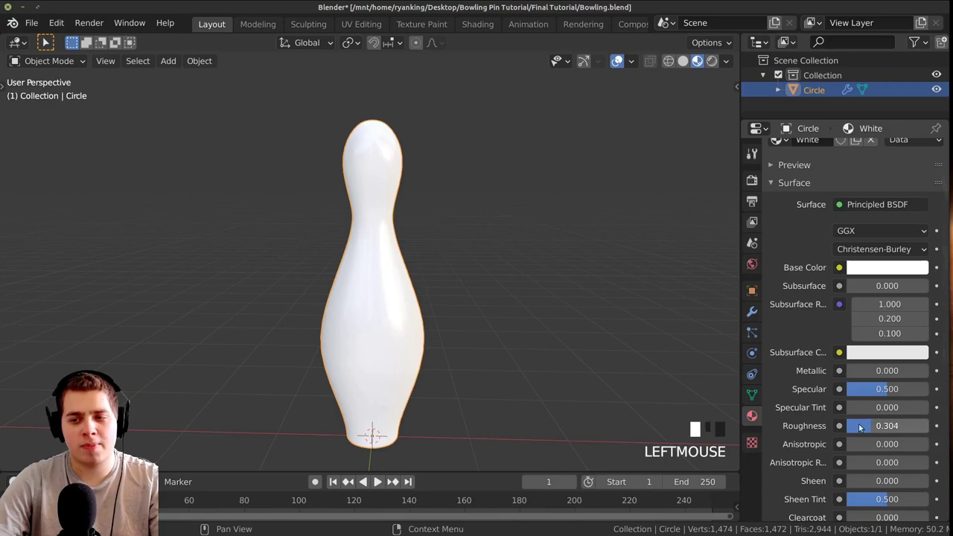
Orbit and zoom around the glossy white pin to inspect it
{"action": "middle_click", "coordinate": [466, 389]}
{"action": "scroll", "scroll_direction": "up", "scroll_amount": 3}
{"action": "left_click_drag", "start_coordinate": [465, 278], "coordinate": [426, 265]}
{"action": "scroll", "scroll_direction": "up", "scroll_amount": 3}
{"action": "scroll", "scroll_direction": "down", "scroll_amount": 3}
{"action": "scroll", "scroll_direction": "down", "scroll_amount": 3}
{"action": "middle_click", "coordinate": [452, 254]}
{"action": "scroll", "scroll_direction": "up", "scroll_amount": 3}
{"action": "scroll", "scroll_direction": "down", "scroll_amount": 3}
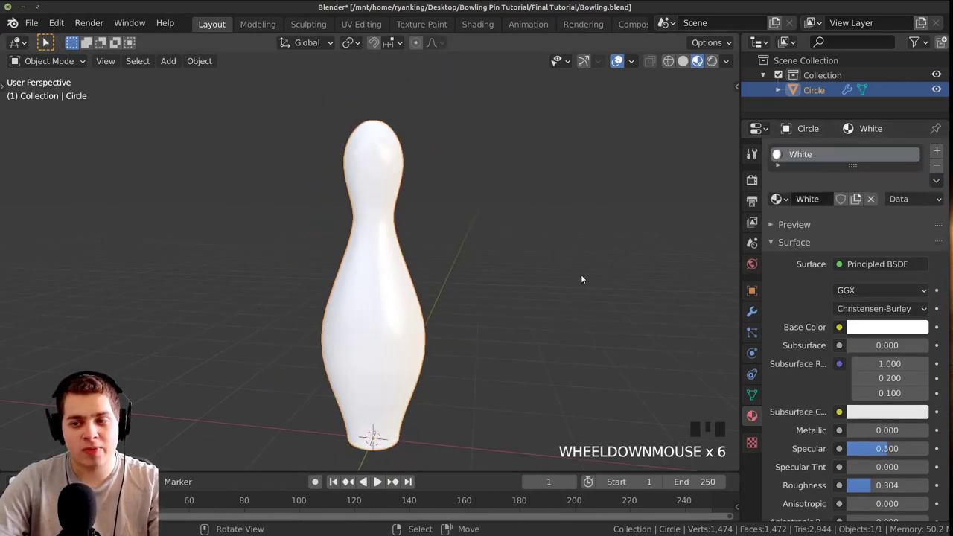
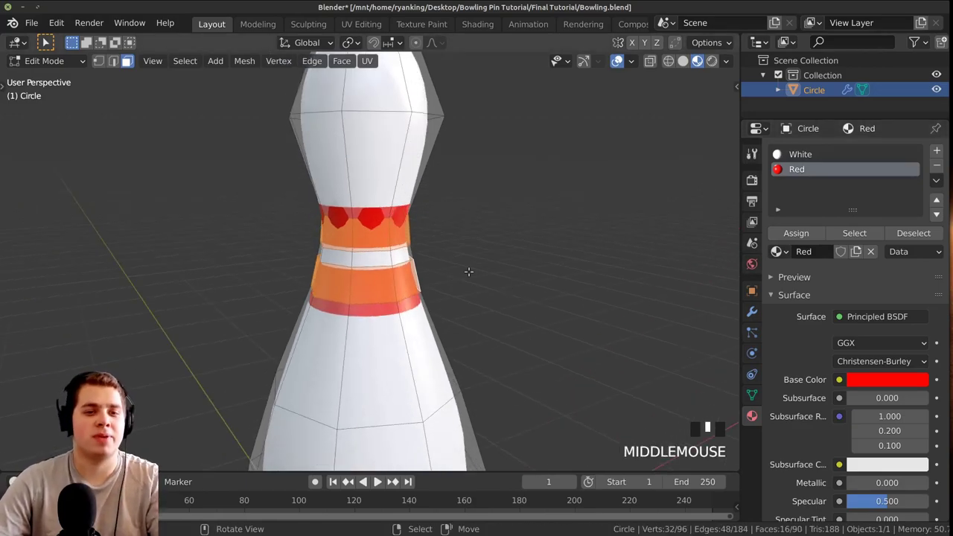
Enter Edit Mode at the pin's neck and edge-slide a stripe loop to straighten the red band's edge
{"action": "scroll", "scroll_direction": "up", "scroll_amount": 3}
{"action": "key", "text": "Tab"}
{"action": "middle_click", "coordinate": [441, 365]}
{"action": "scroll", "scroll_direction": "down", "scroll_amount": 3}
{"action": "left_click_drag", "start_coordinate": [447, 349], "coordinate": [492, 364]}
{"action": "scroll", "scroll_direction": "down", "scroll_amount": 3}
{"action": "scroll", "scroll_direction": "up", "scroll_amount": 3}
{"action": "middle_click", "coordinate": [492, 358]}
{"action": "middle_click", "coordinate": [430, 289]}
{"action": "key", "text": "Tab"}
{"action": "key", "text": "1"}
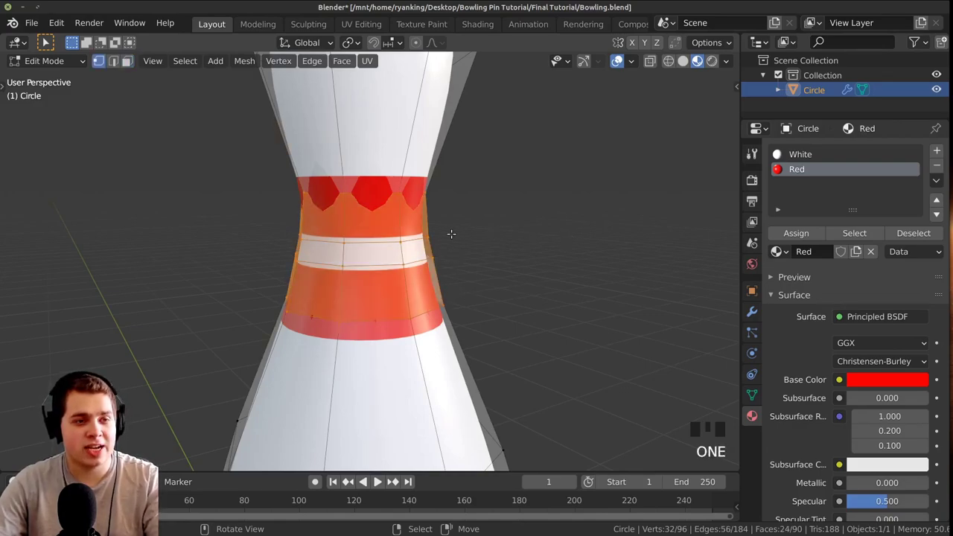
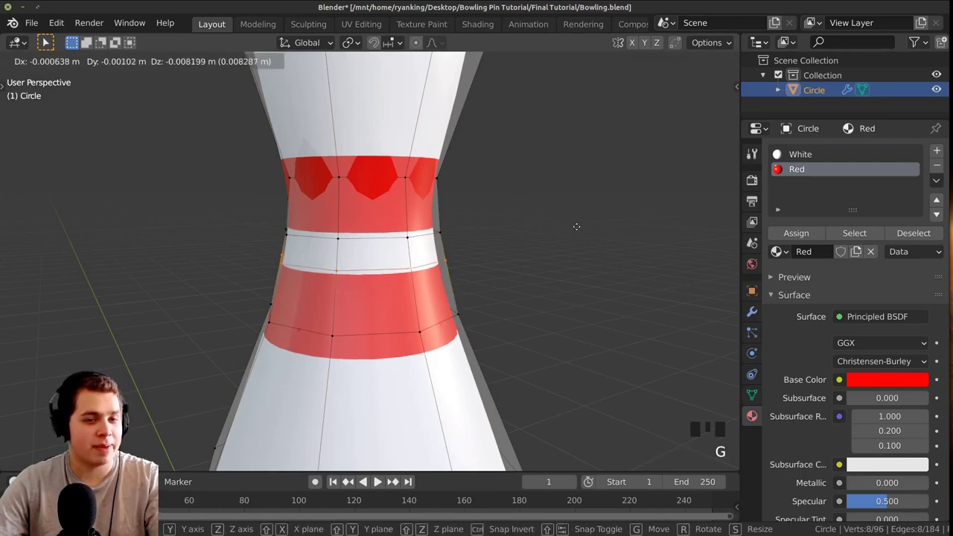
{"action": "key", "text": "g"}
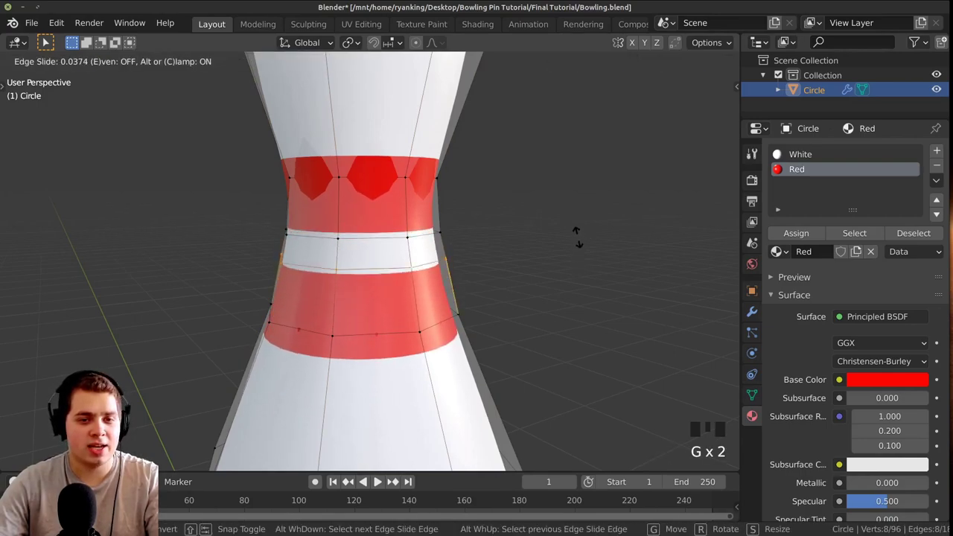
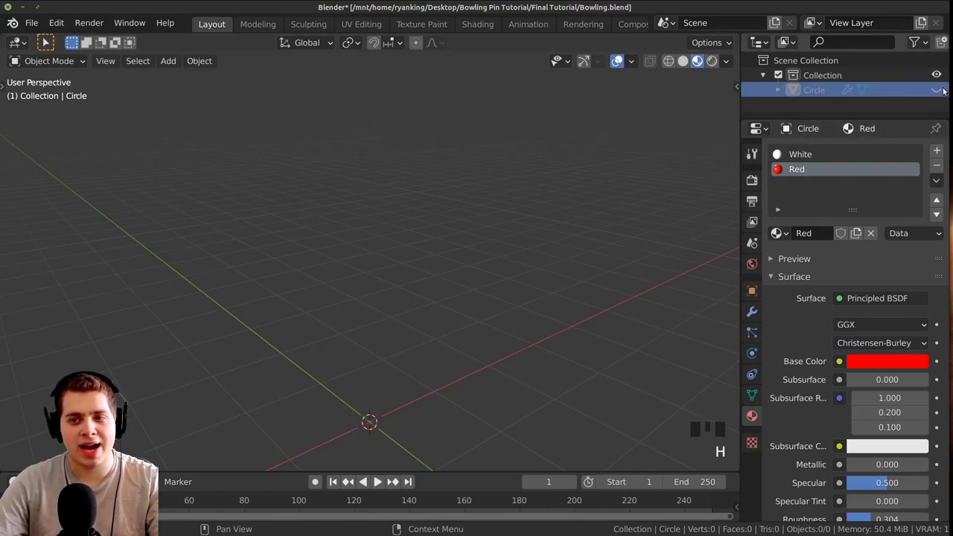
Reset the view to the origin where the new UV sphere sits
{"action": "double_click", "coordinate": [940, 88]}
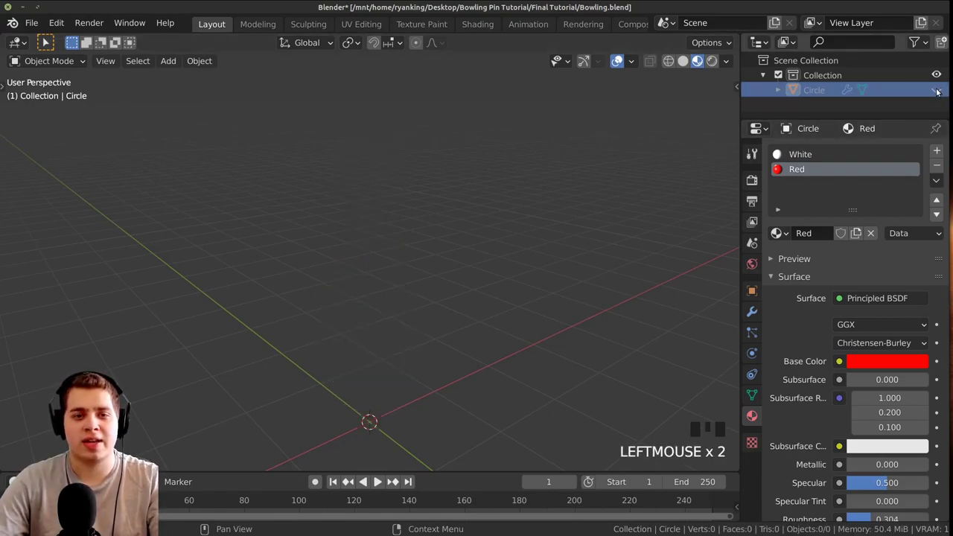
{"action": "left_click_drag", "start_coordinate": [560, 283], "coordinate": [374, 265]}
{"action": "key", "text": "shift+c"}
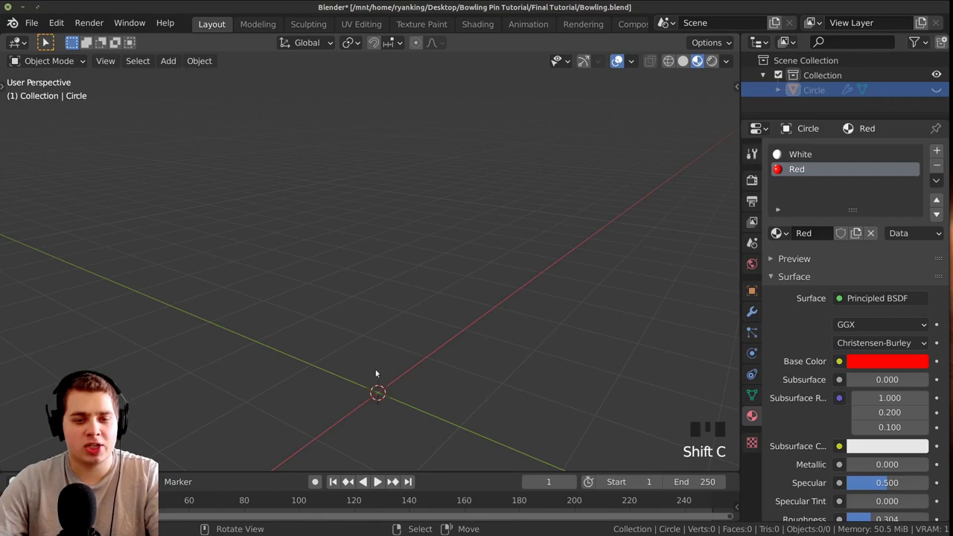
{"action": "left_click", "coordinate": [549, 255]}
{"action": "left_click", "coordinate": [472, 257]}
{"action": "key", "text": "shift+c"}
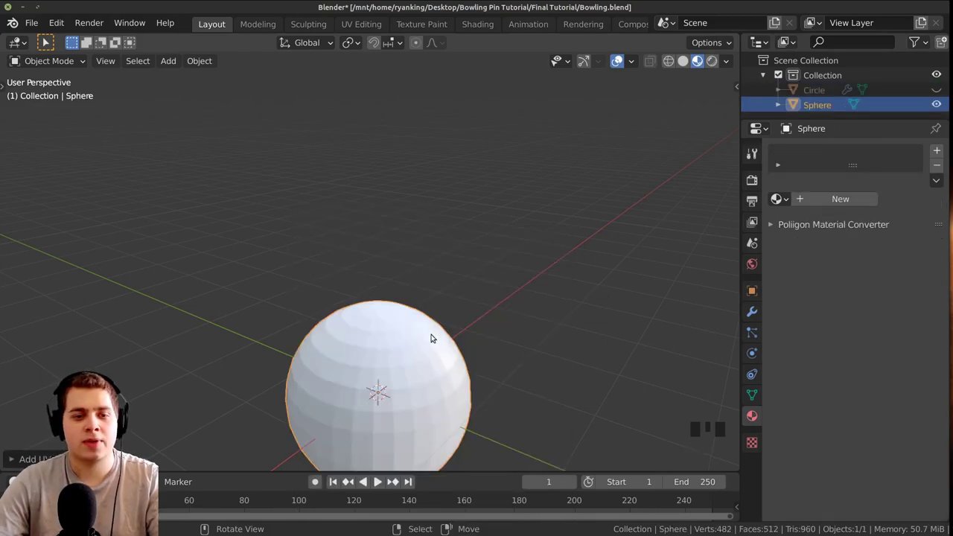
Centre on the sphere and add a level-1 Subdivision Surface modifier with Ctrl+1
{"action": "left_click_drag", "start_coordinate": [410, 321], "coordinate": [406, 329]}
{"action": "scroll", "scroll_direction": "up", "scroll_amount": 3}
{"action": "left_click_drag", "start_coordinate": [396, 333], "coordinate": [414, 321]}
{"action": "key", "text": "ctrl+1"}
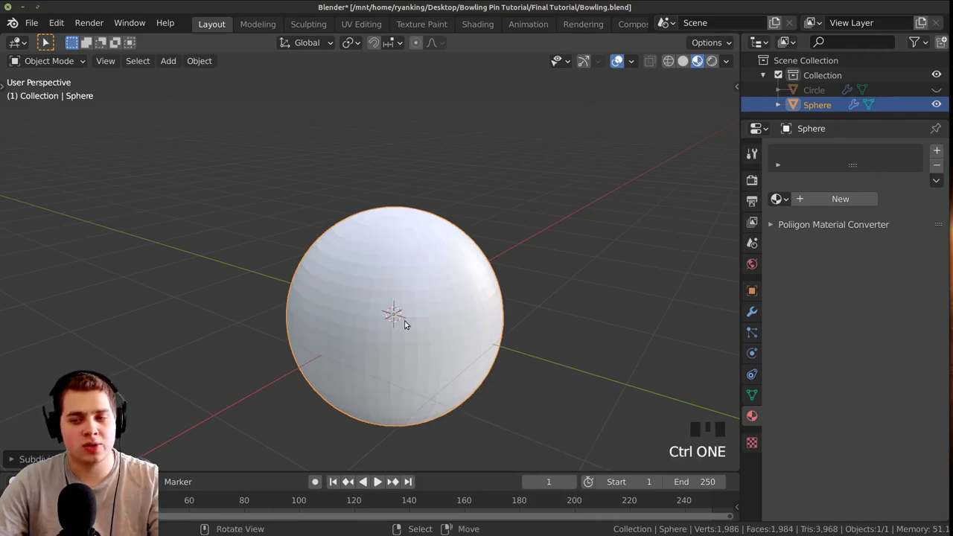
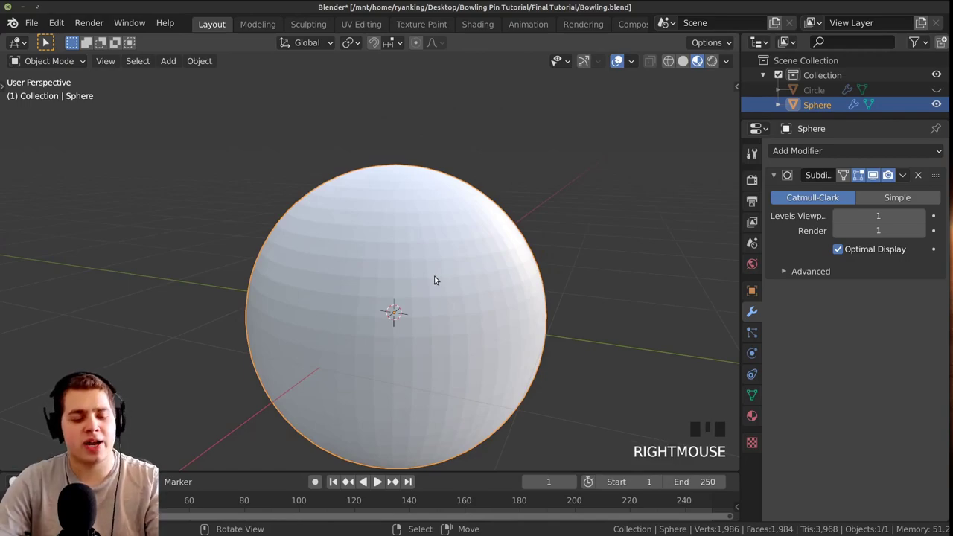
Inspect the sphere's mesh in Edit Mode, then apply its Subdivision modifier permanently with Ctrl+A
{"action": "key", "text": "Tab"}
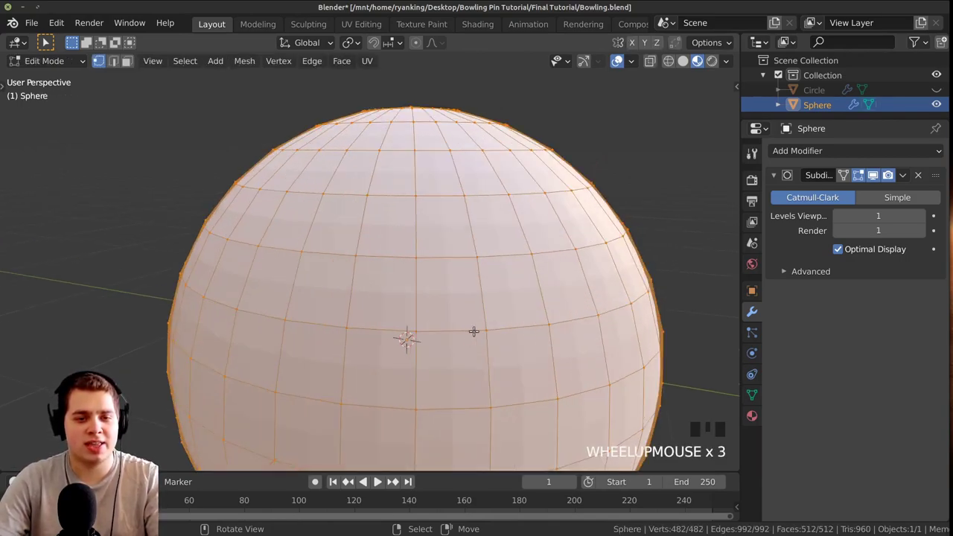
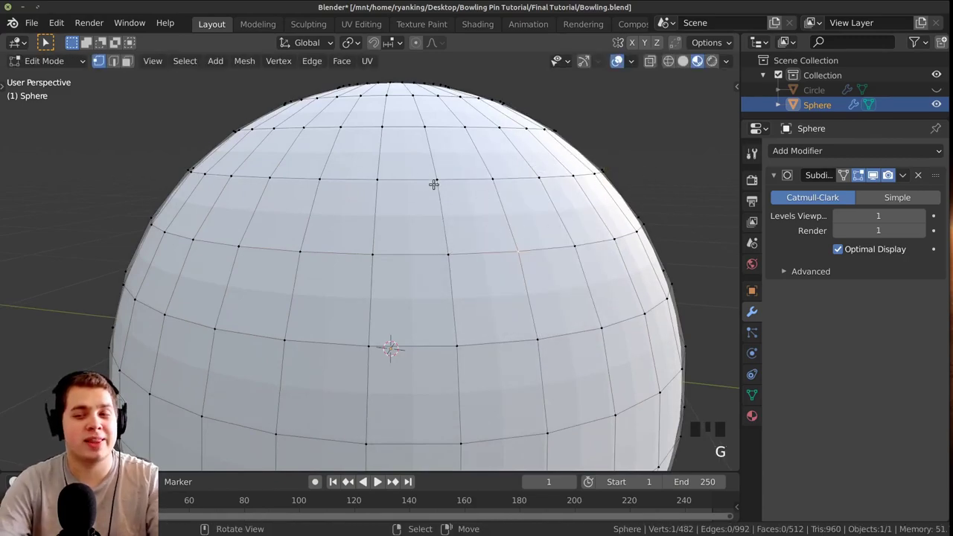
{"action": "key", "text": "Tab"}
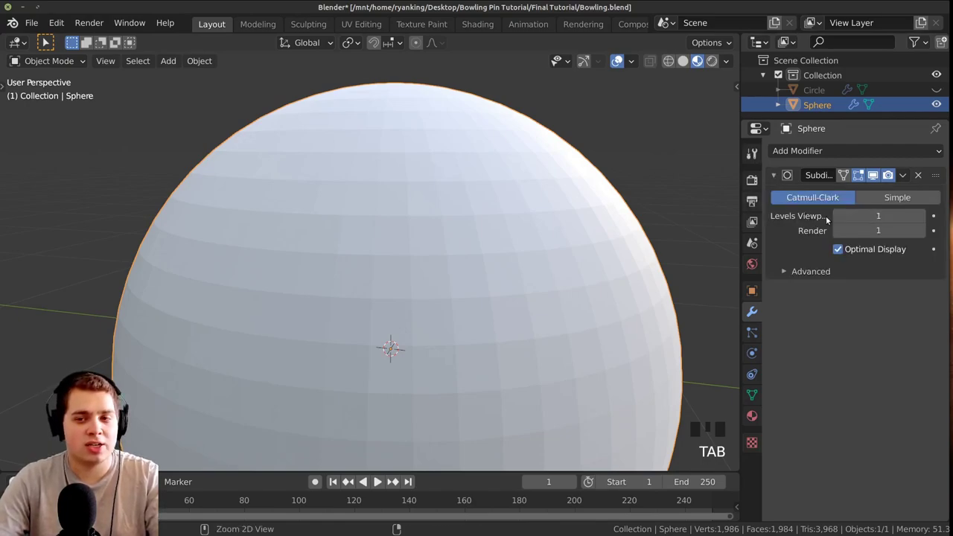
{"action": "key", "text": "ctrl+a"}
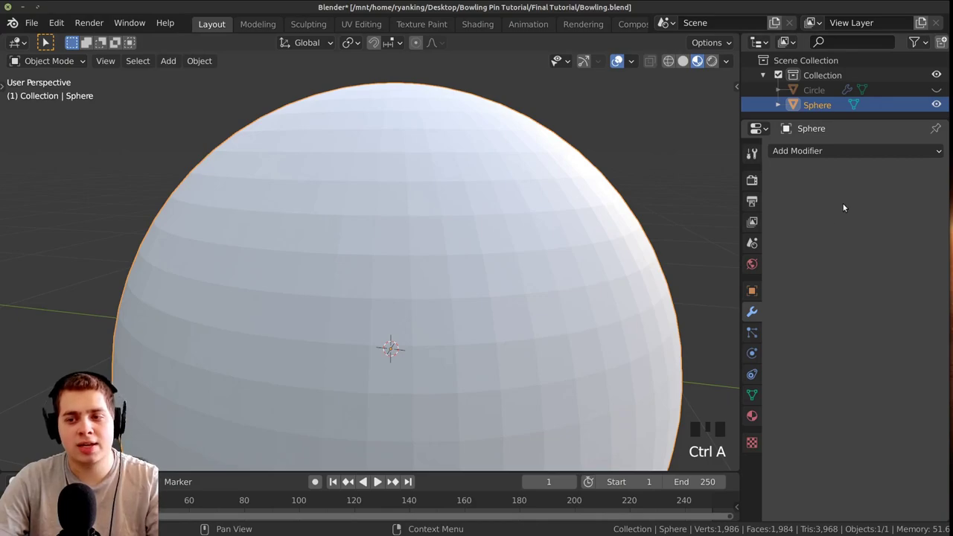
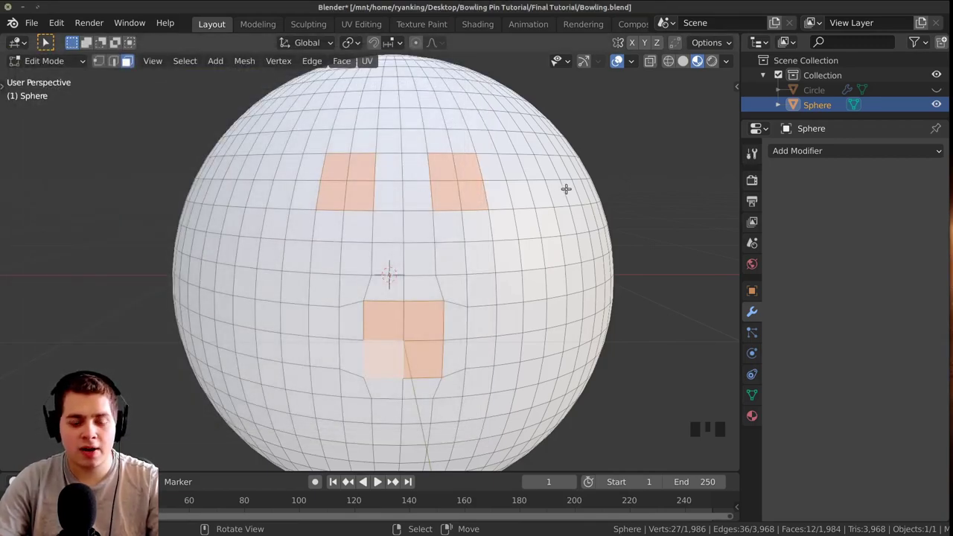
Show the sidebar to confirm LoopTools is available while choosing the finger-hole faces
{"action": "key", "text": "n"}
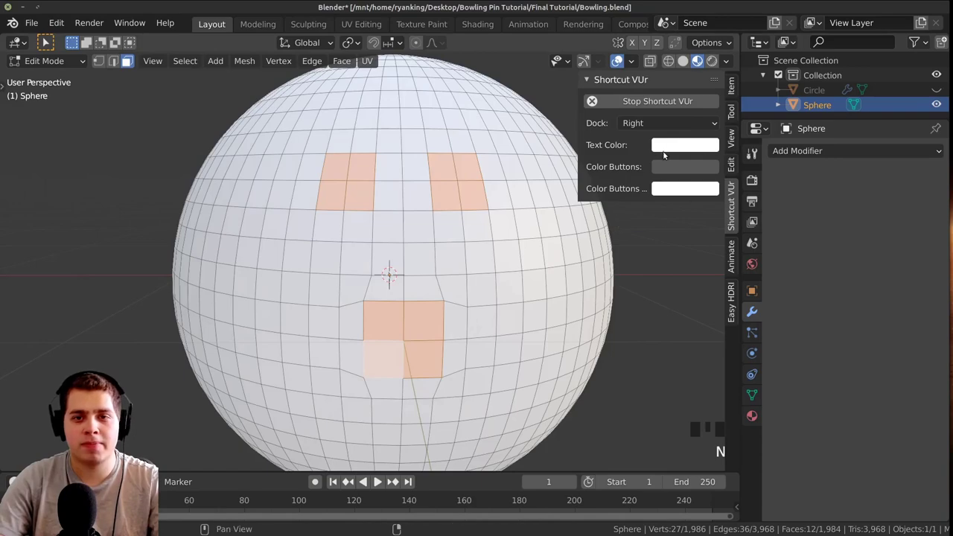
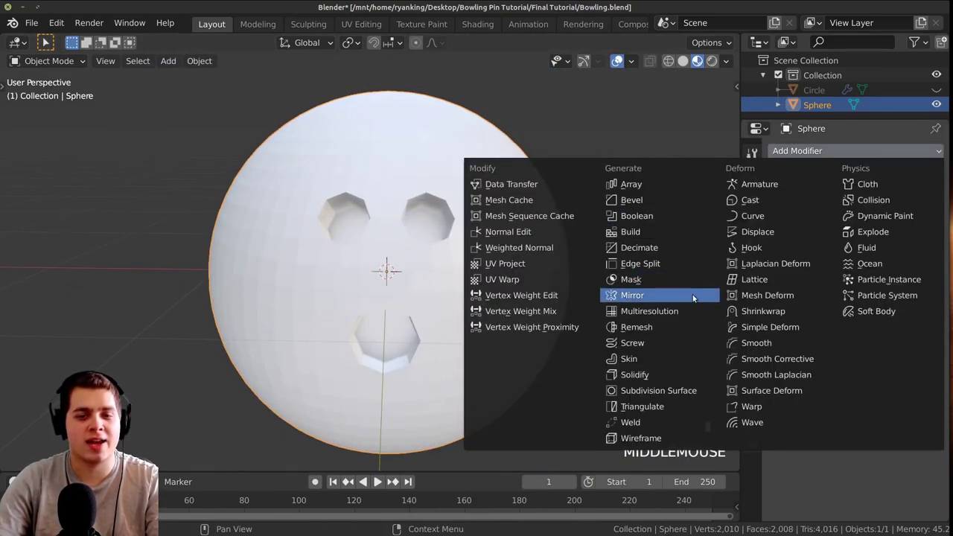
Add a Subdivision Surface modifier to the holed ball and raise Viewport and Render levels to 2
{"action": "left_click_drag", "start_coordinate": [661, 391], "coordinate": [455, 194]}
{"action": "scroll", "scroll_direction": "up", "scroll_amount": 3}
{"action": "middle_click", "coordinate": [439, 258]}
{"action": "scroll", "scroll_direction": "up", "scroll_amount": 3}
{"action": "scroll", "scroll_direction": "up", "scroll_amount": 3}
{"action": "scroll", "scroll_direction": "down", "scroll_amount": 3}
{"action": "left_click_drag", "start_coordinate": [414, 230], "coordinate": [417, 214]}
{"action": "scroll", "scroll_direction": "up", "scroll_amount": 3}
{"action": "left_click_drag", "start_coordinate": [459, 221], "coordinate": [478, 226]}
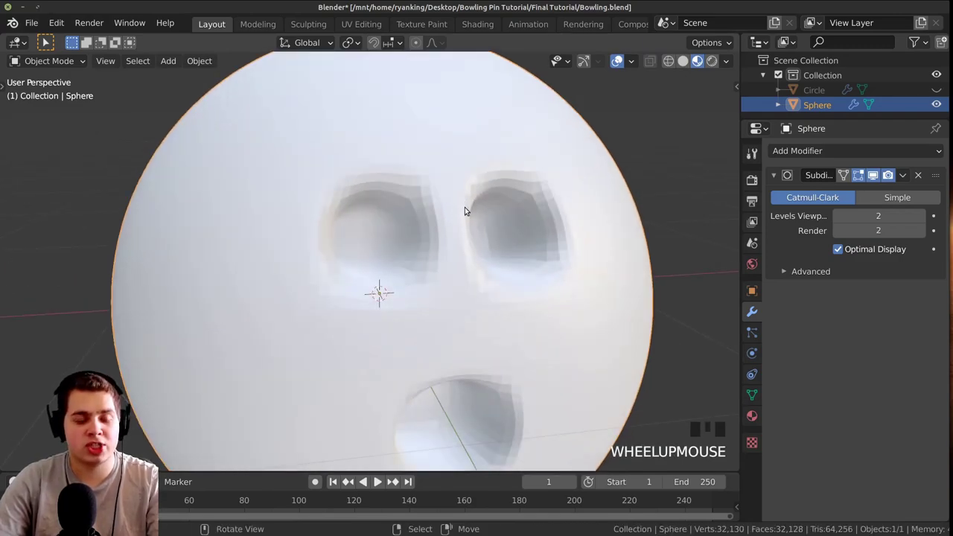
{"action": "scroll", "scroll_direction": "down", "scroll_amount": 3}
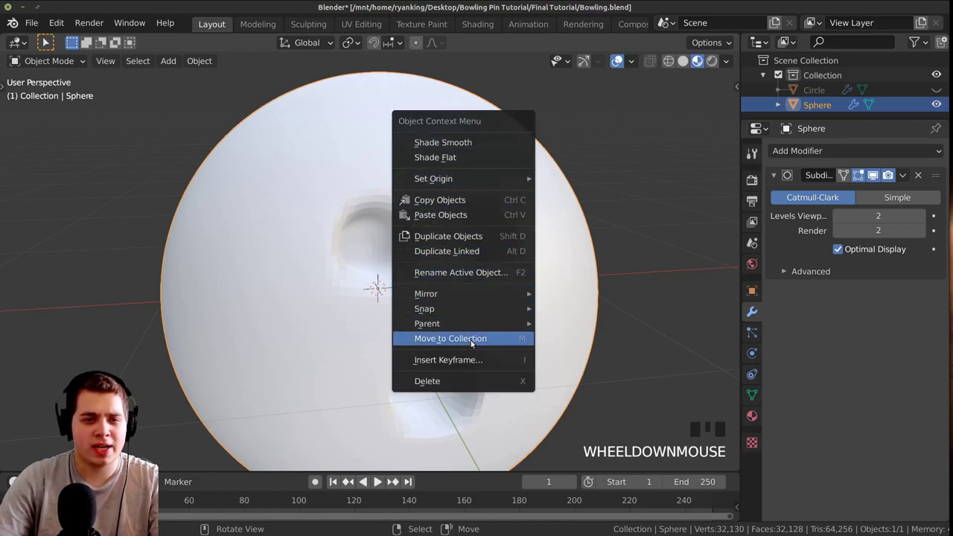
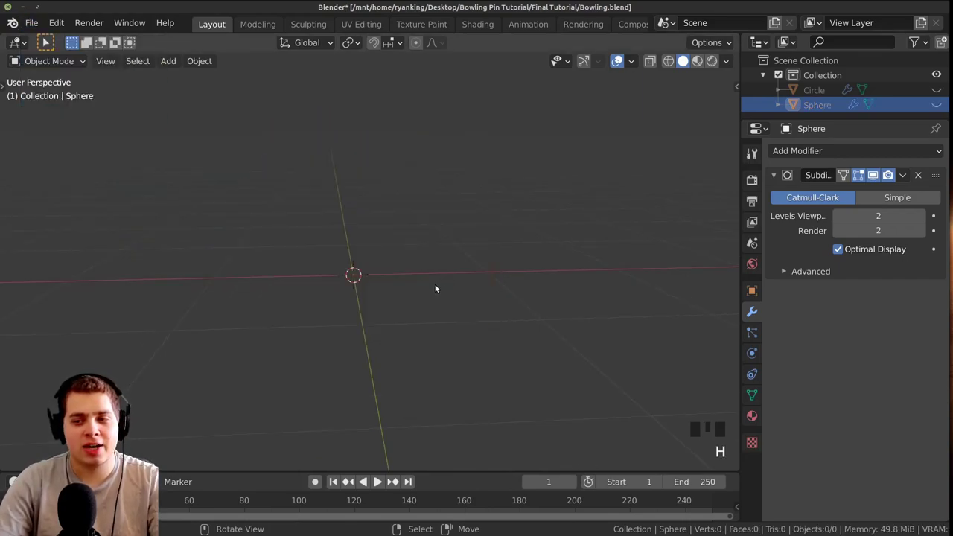
Frame the empty scene around the origin ready for the lane floor
{"action": "scroll", "scroll_direction": "down", "scroll_amount": 3}
{"action": "left_click_drag", "start_coordinate": [440, 291], "coordinate": [452, 258]}
{"action": "scroll", "scroll_direction": "up", "scroll_amount": 3}
{"action": "scroll", "scroll_direction": "up", "scroll_amount": 3}
{"action": "scroll", "scroll_direction": "down", "scroll_amount": 3}
{"action": "scroll", "scroll_direction": "down", "scroll_amount": 3}
{"action": "left_click_drag", "start_coordinate": [515, 233], "coordinate": [420, 236]}
{"action": "scroll", "scroll_direction": "down", "scroll_amount": 3}
{"action": "middle_click", "coordinate": [414, 253]}
{"action": "scroll", "scroll_direction": "up", "scroll_amount": 3}
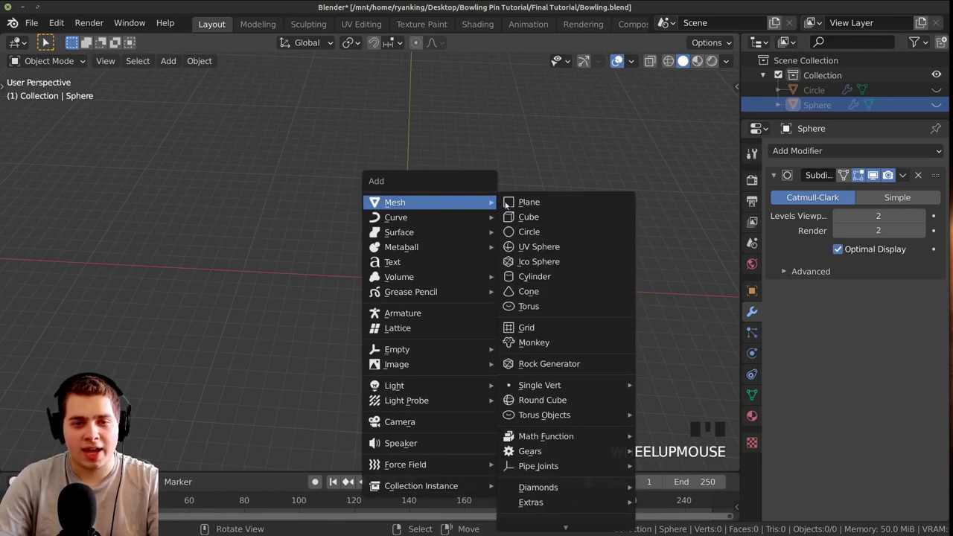
Add a mesh plane at the origin and scale it up about 14.6 times
{"action": "key", "text": "shift+a"}
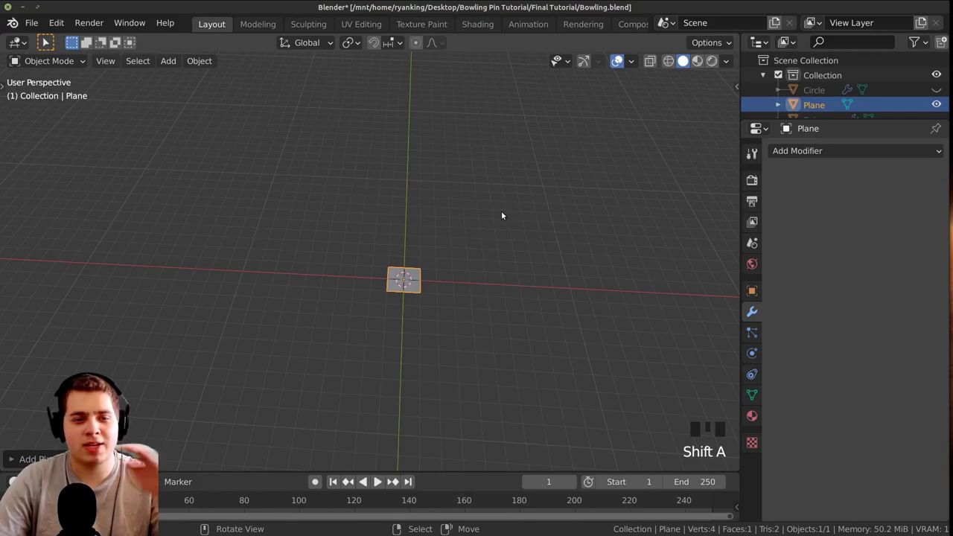
{"action": "scroll", "scroll_direction": "up", "scroll_amount": 3}
{"action": "scroll", "scroll_direction": "down", "scroll_amount": 3}
{"action": "key", "text": "s"}
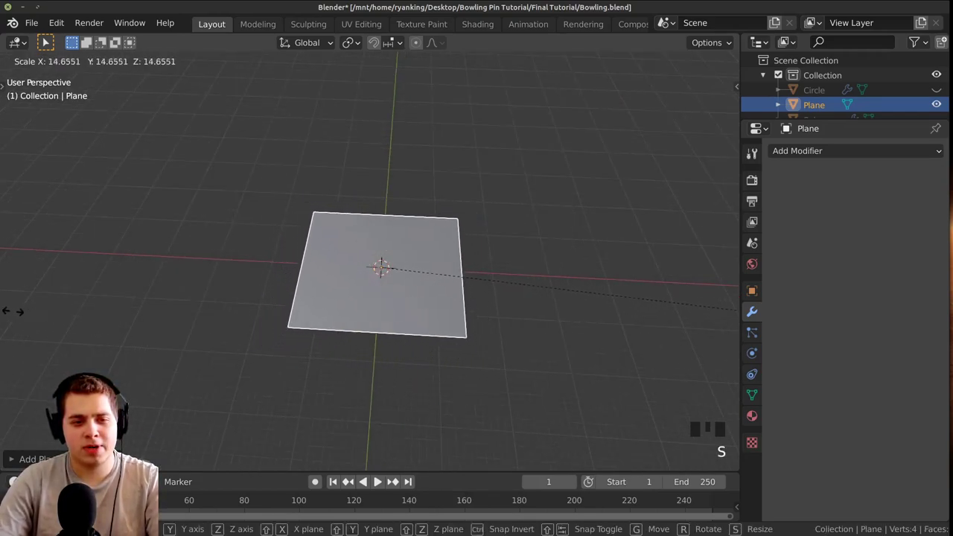
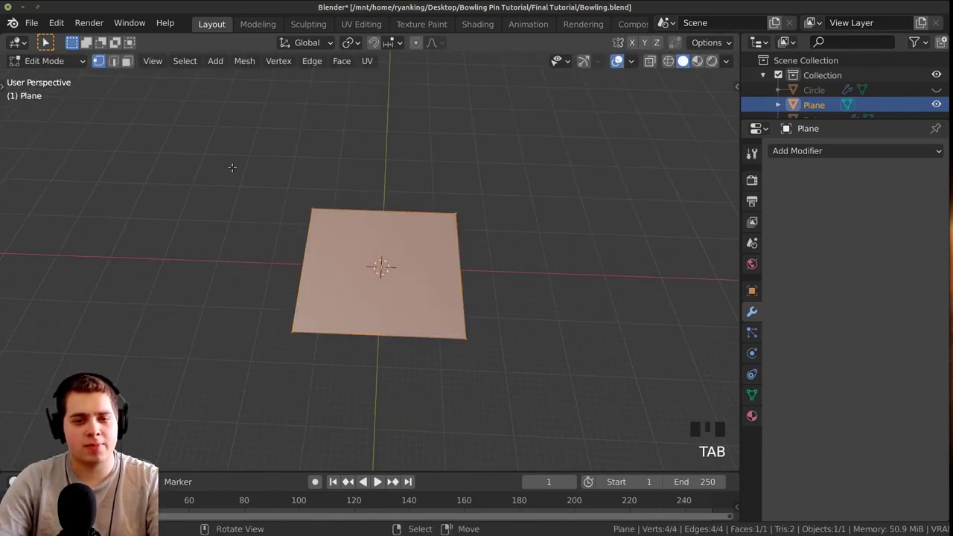
Select all of the plane and scale it along global X into a long lane strip
{"action": "key", "text": "a"}
{"action": "key", "text": "a"}
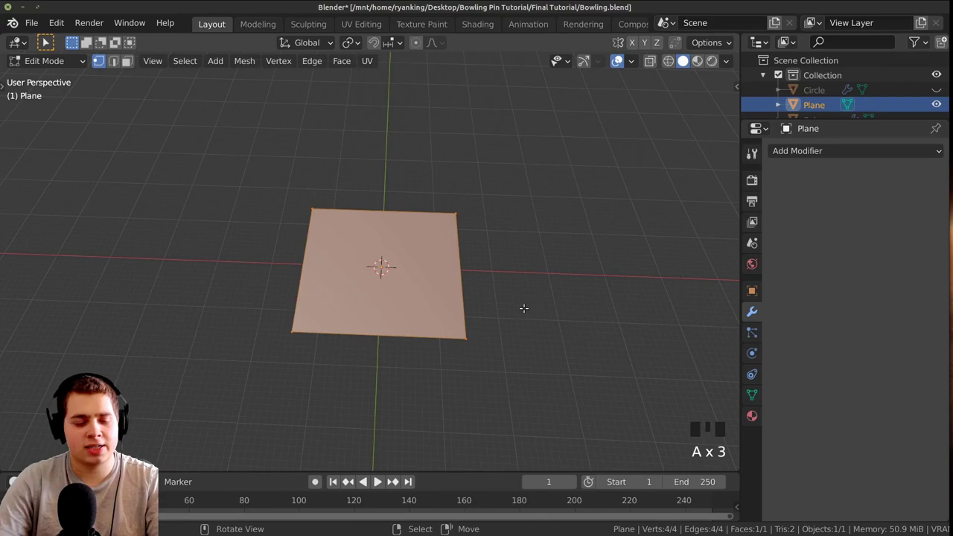
{"action": "key", "text": "s"}
{"action": "key", "text": "s"}
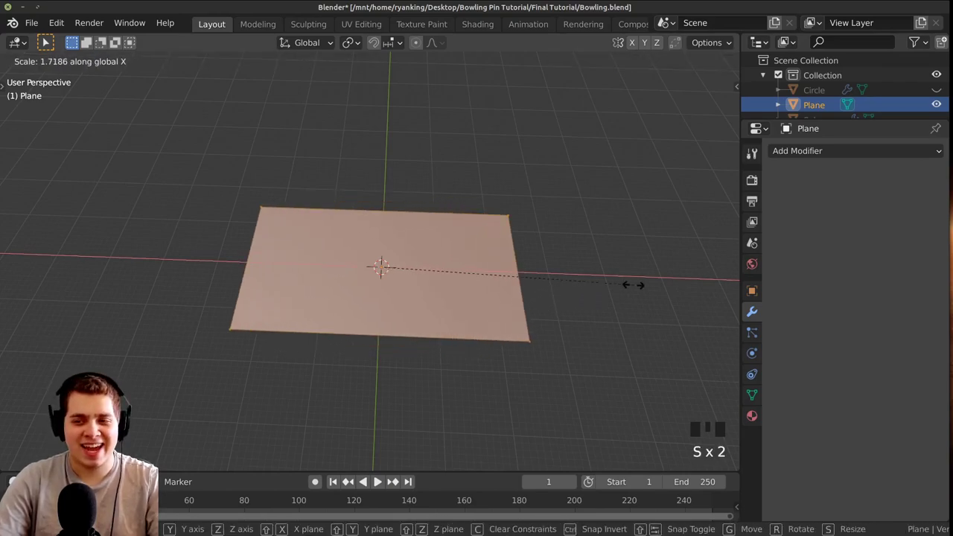
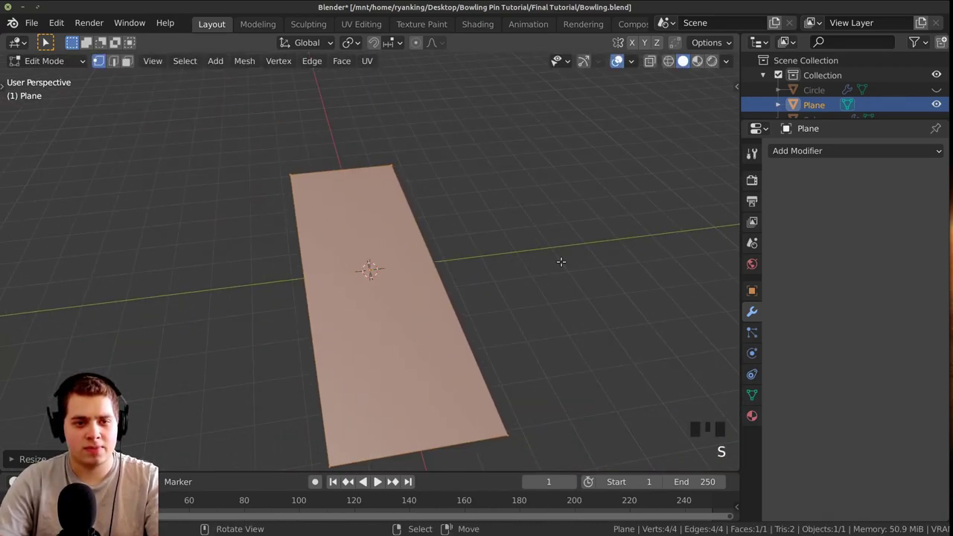
{"action": "key", "text": "Tab"}
Orbit around the lane strip to check its proportions, then return to editing its mesh
{"action": "left_click_drag", "start_coordinate": [450, 330], "coordinate": [385, 213]}
{"action": "scroll", "scroll_direction": "up", "scroll_amount": 3}
{"action": "left_click_drag", "start_coordinate": [306, 242], "coordinate": [427, 274]}
{"action": "scroll", "scroll_direction": "up", "scroll_amount": 3}
{"action": "left_click_drag", "start_coordinate": [406, 282], "coordinate": [511, 220]}
{"action": "scroll", "scroll_direction": "up", "scroll_amount": 3}
{"action": "scroll", "scroll_direction": "up", "scroll_amount": 3}
{"action": "left_click_drag", "start_coordinate": [380, 262], "coordinate": [584, 211]}
{"action": "scroll", "scroll_direction": "down", "scroll_amount": 3}
{"action": "left_click_drag", "start_coordinate": [453, 210], "coordinate": [429, 216]}
{"action": "left_click_drag", "start_coordinate": [496, 251], "coordinate": [461, 269]}
{"action": "scroll", "scroll_direction": "down", "scroll_amount": 3}
{"action": "middle_click", "coordinate": [492, 310]}
{"action": "scroll", "scroll_direction": "down", "scroll_amount": 3}
{"action": "key", "text": "Tab"}
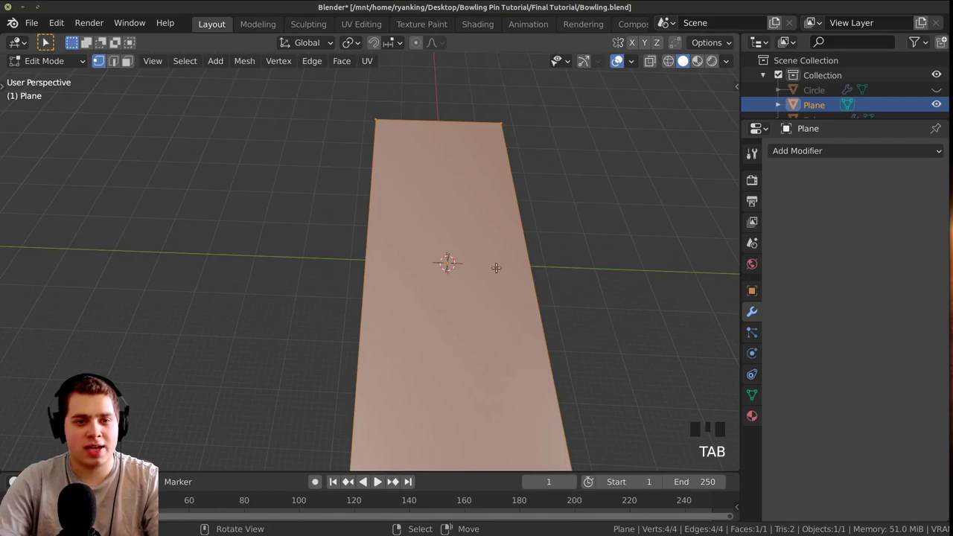
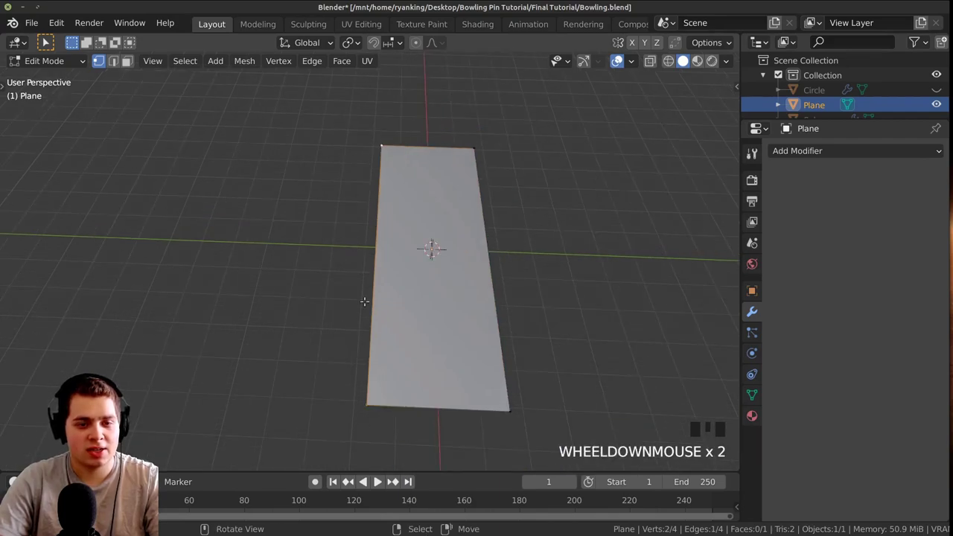
Duplicate the lane's edge strip with Shift+D as a separate gutter plane, Plane.001, slid along Y
{"action": "scroll", "scroll_direction": "up", "scroll_amount": 3}
{"action": "scroll", "scroll_direction": "down", "scroll_amount": 3}
{"action": "scroll", "scroll_direction": "up", "scroll_amount": 3}
{"action": "key", "text": "shift+d"}
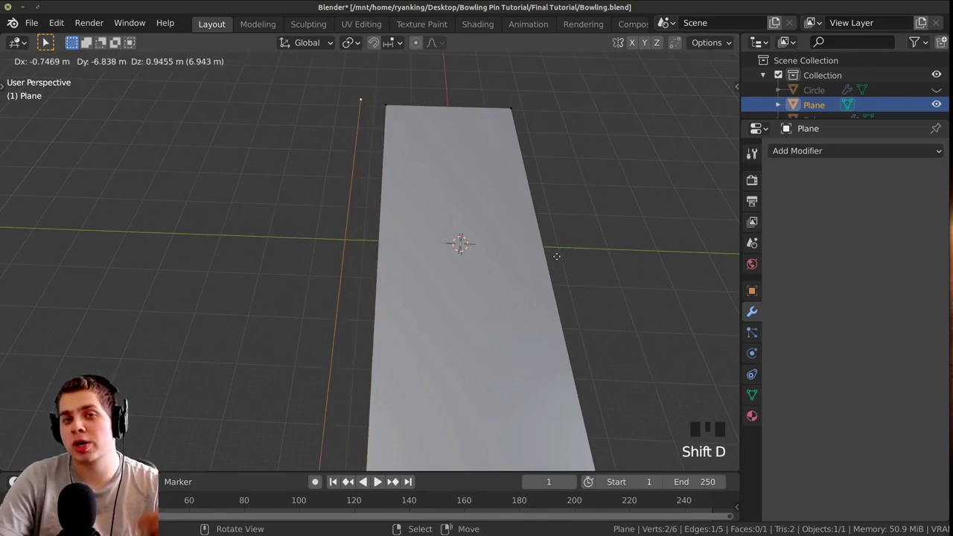
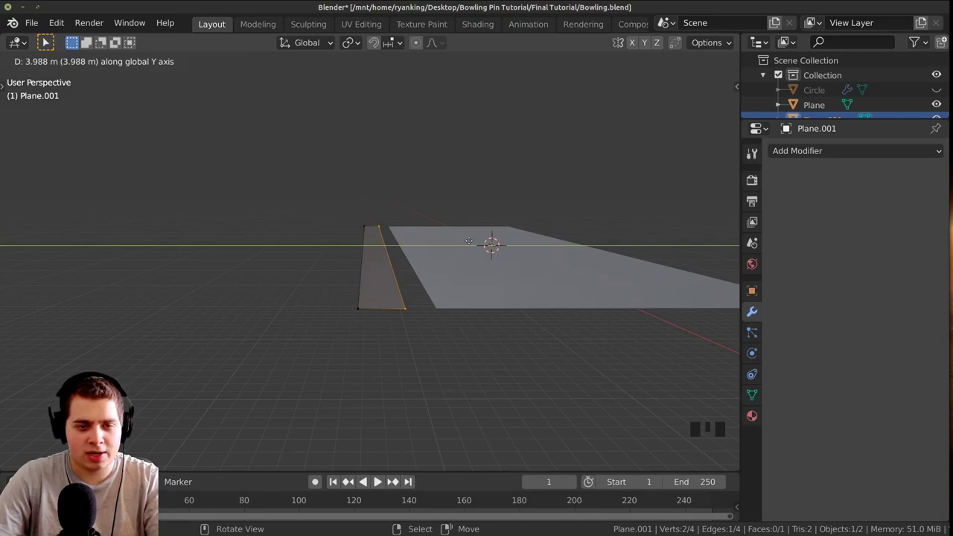
Extrude the gutter plane's edge and move it up and outward in Right view to start the wall
{"action": "key", "text": "e"}
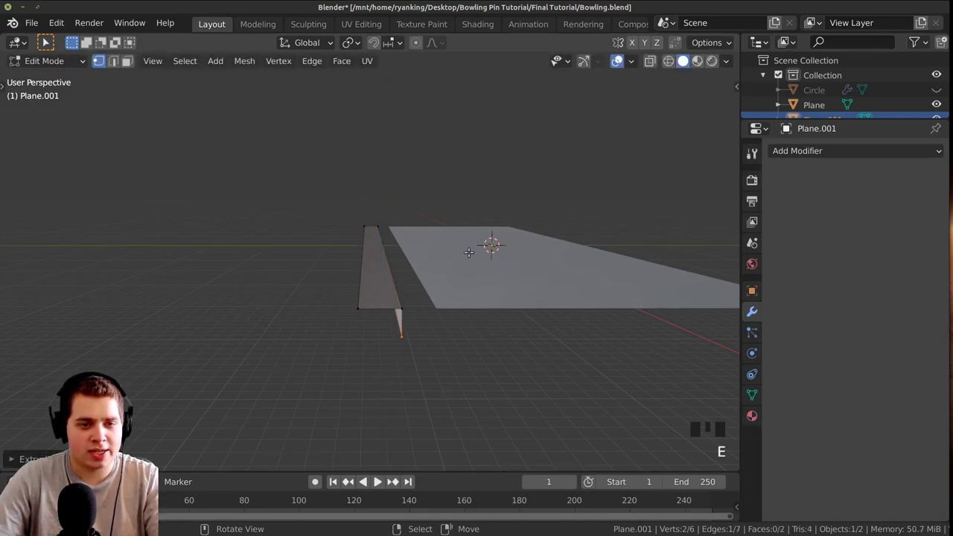
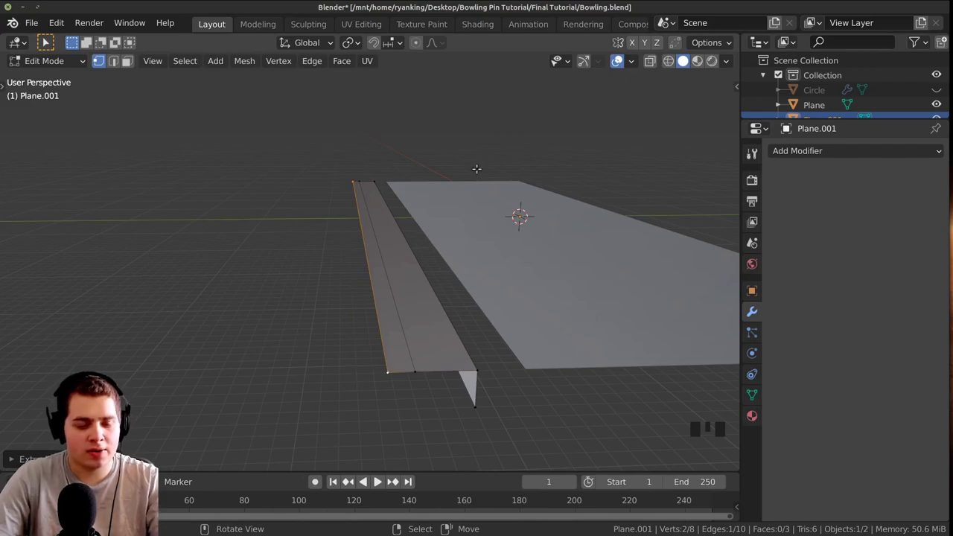
{"action": "key", "text": "g"}
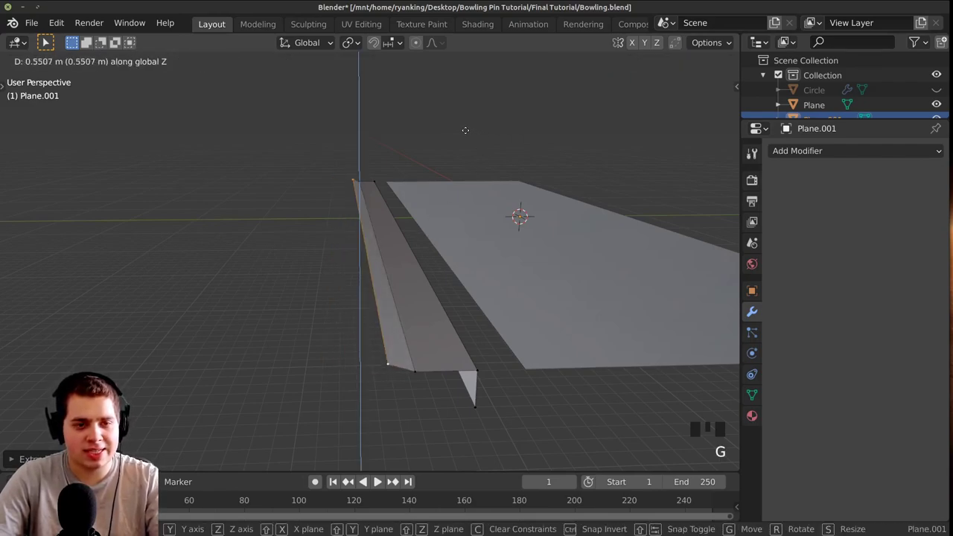
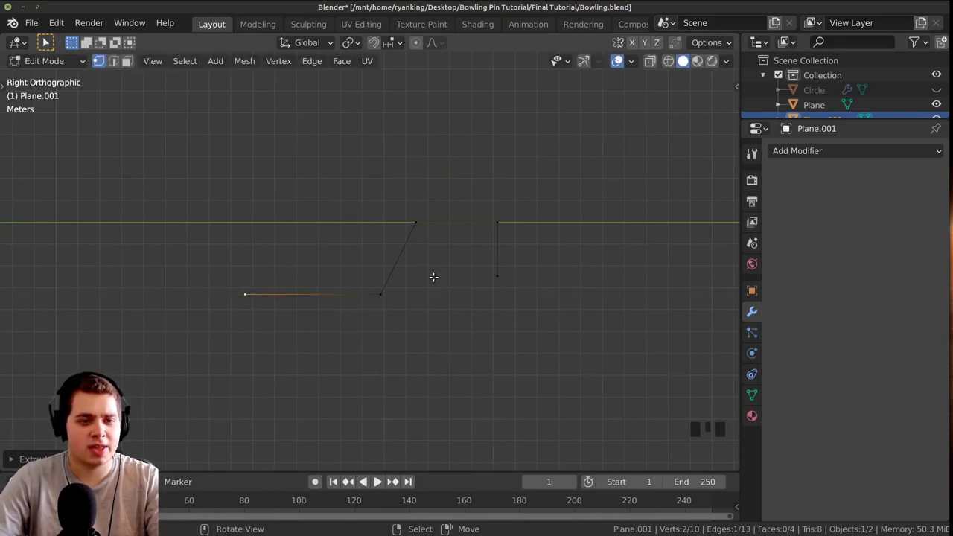
{"action": "key", "text": "g"}
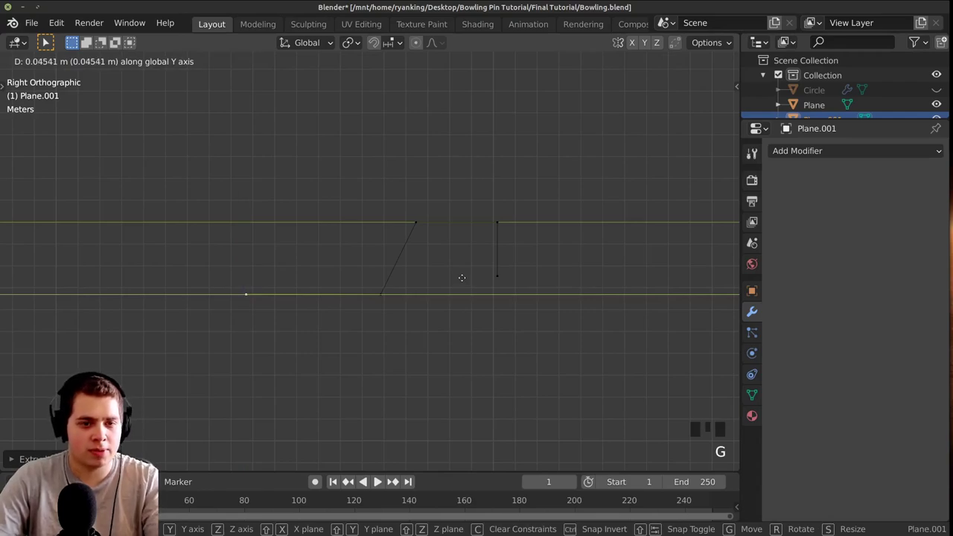
Extrude further edges sideways and up to lane height, forming a trough with sloped walls and a ridge
{"action": "key", "text": "e"}
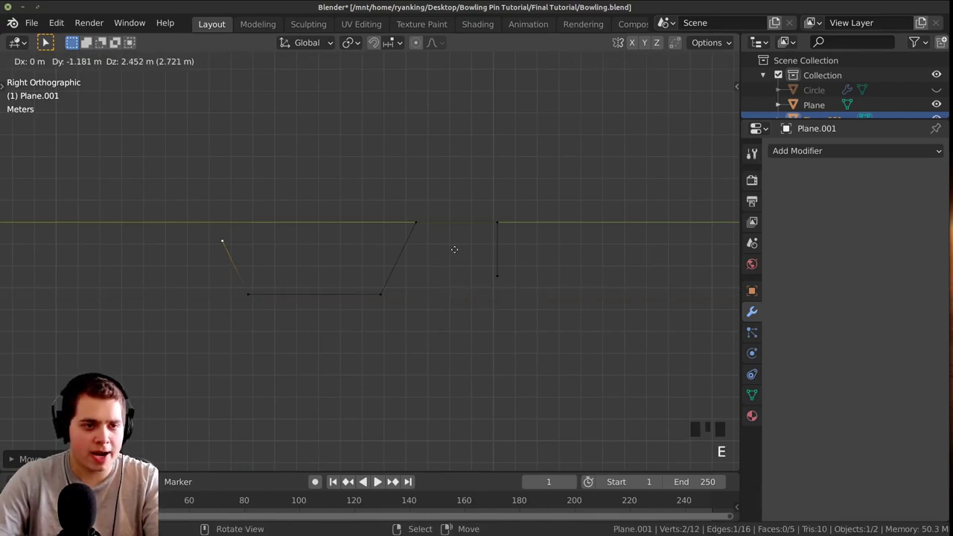
{"action": "key", "text": "e"}
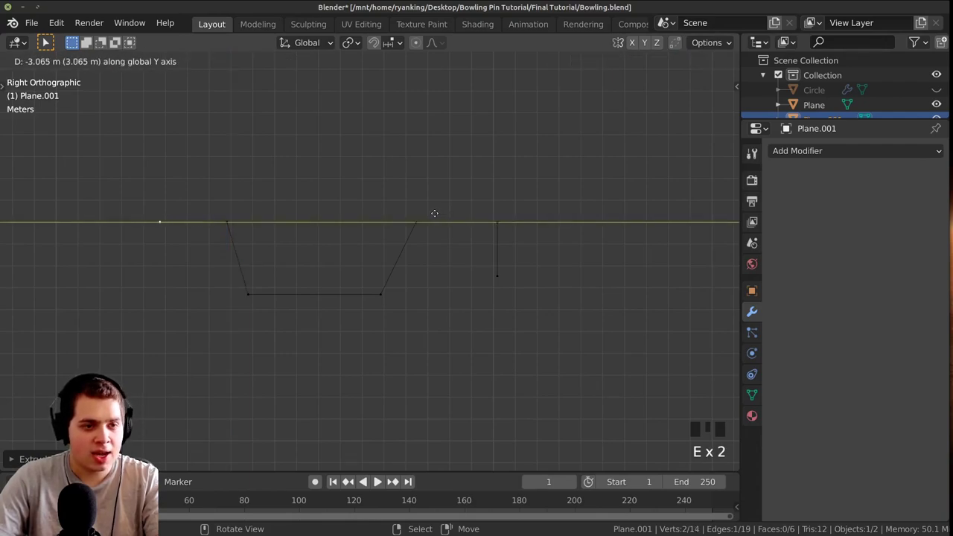
{"action": "key", "text": "e"}
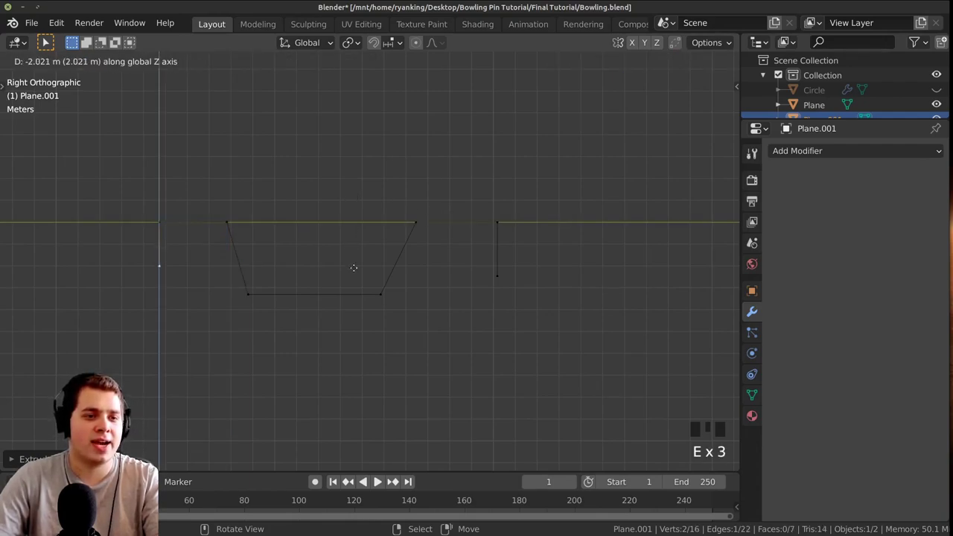
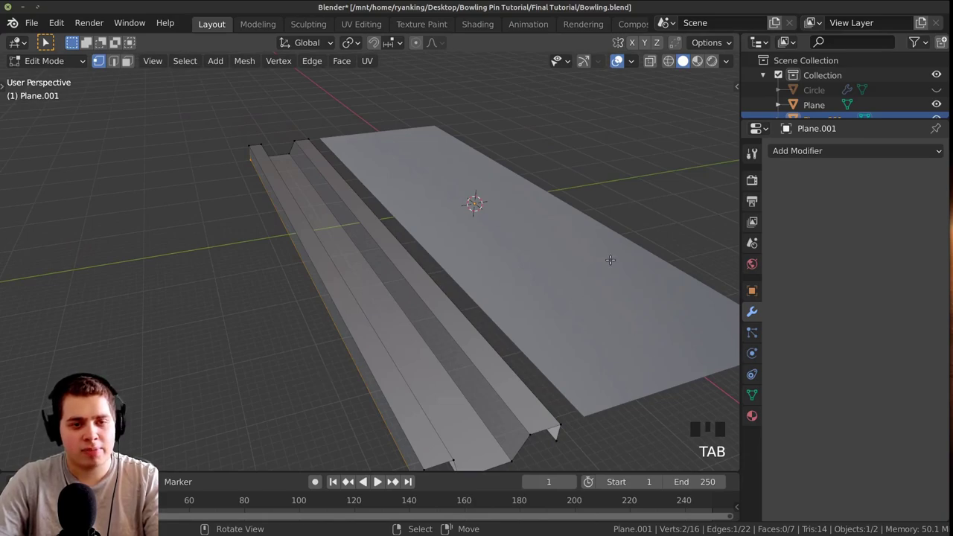
Select all gutter geometry and recalculate its normals outside with Shift+N
{"action": "key", "text": "a"}
{"action": "key", "text": "a"}
{"action": "key", "text": "a"}
{"action": "key", "text": "a"}
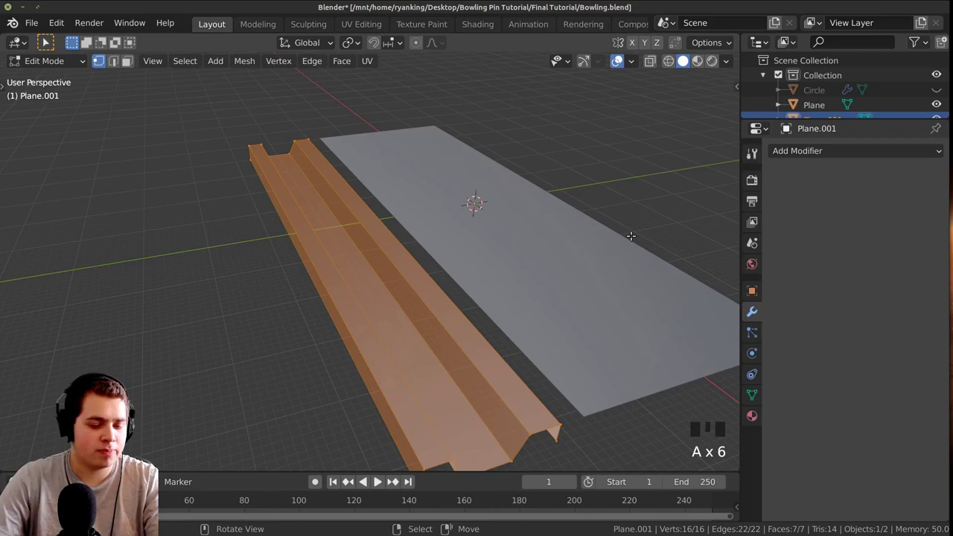
{"action": "key", "text": "shift+n"}
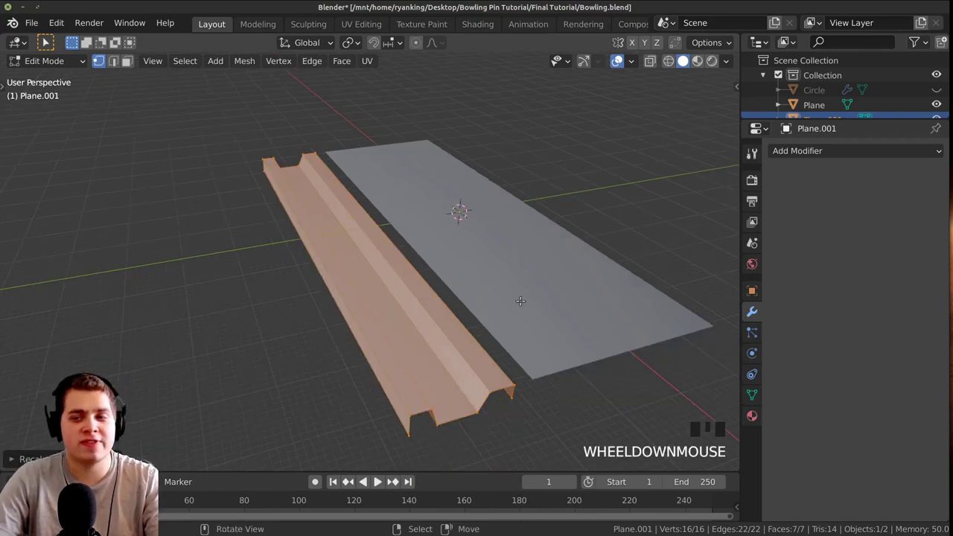
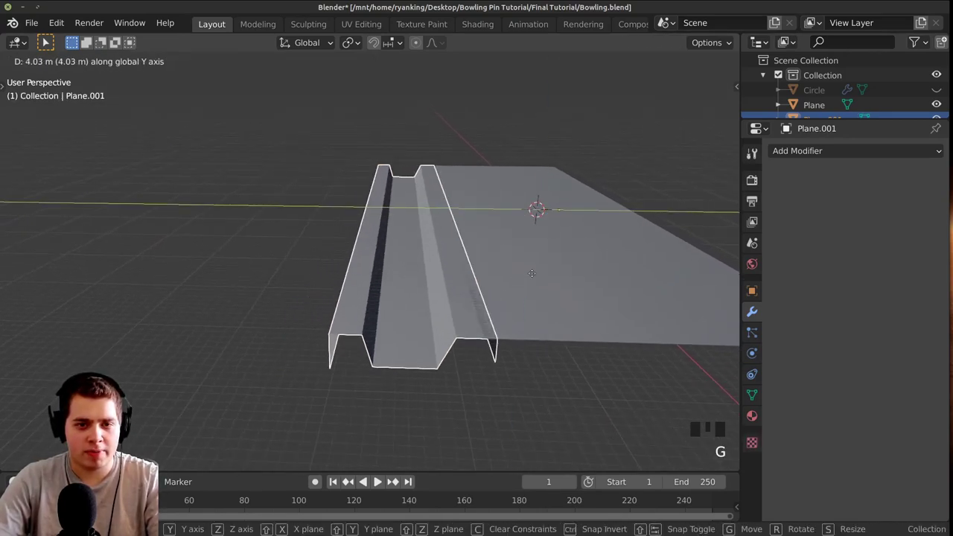
Move the gutter along Y against the lane floor's edge and orbit to check the placement
{"action": "left_click_drag", "start_coordinate": [517, 277], "coordinate": [504, 269]}
{"action": "scroll", "scroll_direction": "up", "scroll_amount": 3}
{"action": "scroll", "scroll_direction": "down", "scroll_amount": 3}
{"action": "middle_click", "coordinate": [510, 298]}
{"action": "scroll", "scroll_direction": "up", "scroll_amount": 3}
{"action": "left_click_drag", "start_coordinate": [503, 303], "coordinate": [474, 323]}
{"action": "scroll", "scroll_direction": "up", "scroll_amount": 3}
{"action": "left_click_drag", "start_coordinate": [438, 327], "coordinate": [453, 305]}
{"action": "scroll", "scroll_direction": "down", "scroll_amount": 3}
{"action": "left_click_drag", "start_coordinate": [462, 304], "coordinate": [545, 275]}
{"action": "left_click_drag", "start_coordinate": [546, 275], "coordinate": [519, 257]}
{"action": "scroll", "scroll_direction": "up", "scroll_amount": 3}
{"action": "middle_click", "coordinate": [525, 245]}
{"action": "scroll", "scroll_direction": "up", "scroll_amount": 3}
{"action": "scroll", "scroll_direction": "up", "scroll_amount": 3}
{"action": "scroll", "scroll_direction": "down", "scroll_amount": 3}
Raise the gutter slightly along Z above the lane and inspect its height from several angles
{"action": "key", "text": "g"}
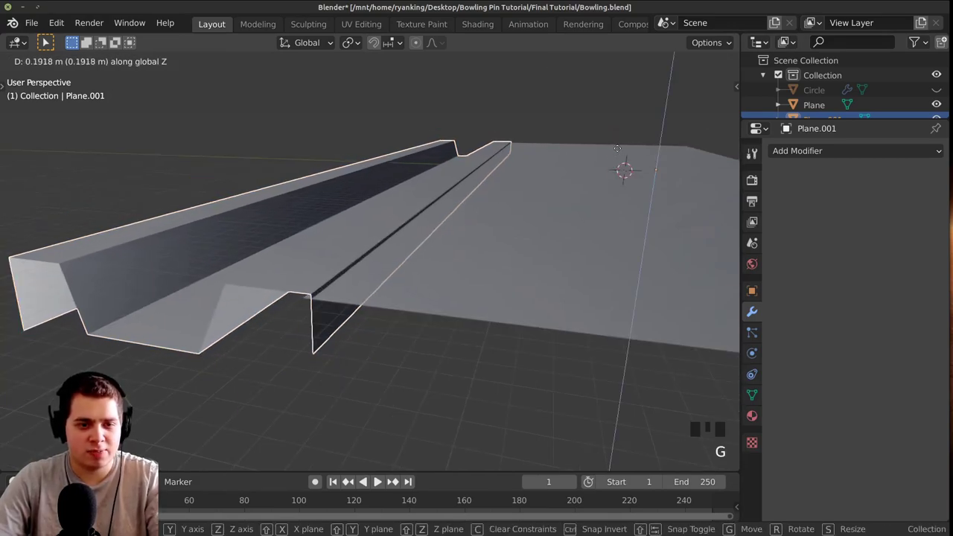
{"action": "scroll", "scroll_direction": "up", "scroll_amount": 3}
{"action": "scroll", "scroll_direction": "down", "scroll_amount": 3}
{"action": "left_click_drag", "start_coordinate": [437, 232], "coordinate": [468, 234]}
{"action": "scroll", "scroll_direction": "up", "scroll_amount": 3}
{"action": "left_click_drag", "start_coordinate": [438, 236], "coordinate": [474, 253]}
{"action": "scroll", "scroll_direction": "up", "scroll_amount": 3}
{"action": "scroll", "scroll_direction": "down", "scroll_amount": 3}
{"action": "left_click_drag", "start_coordinate": [462, 275], "coordinate": [503, 224]}
{"action": "key", "text": "a"}
{"action": "left_click_drag", "start_coordinate": [512, 226], "coordinate": [523, 204]}
{"action": "scroll", "scroll_direction": "up", "scroll_amount": 3}
{"action": "middle_click", "coordinate": [525, 208]}
{"action": "scroll", "scroll_direction": "down", "scroll_amount": 3}
{"action": "scroll", "scroll_direction": "up", "scroll_amount": 3}
{"action": "scroll", "scroll_direction": "down", "scroll_amount": 3}
{"action": "middle_click", "coordinate": [411, 198]}
{"action": "scroll", "scroll_direction": "up", "scroll_amount": 3}
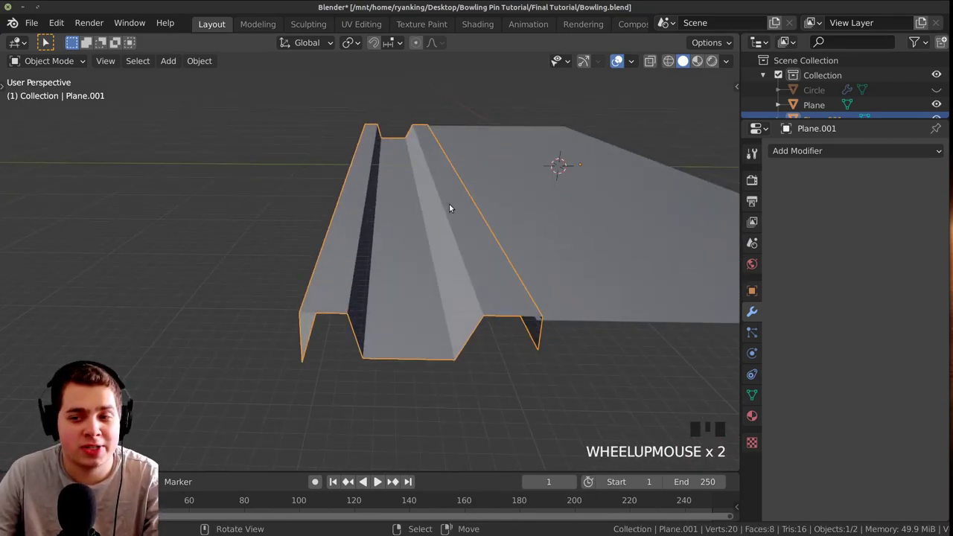
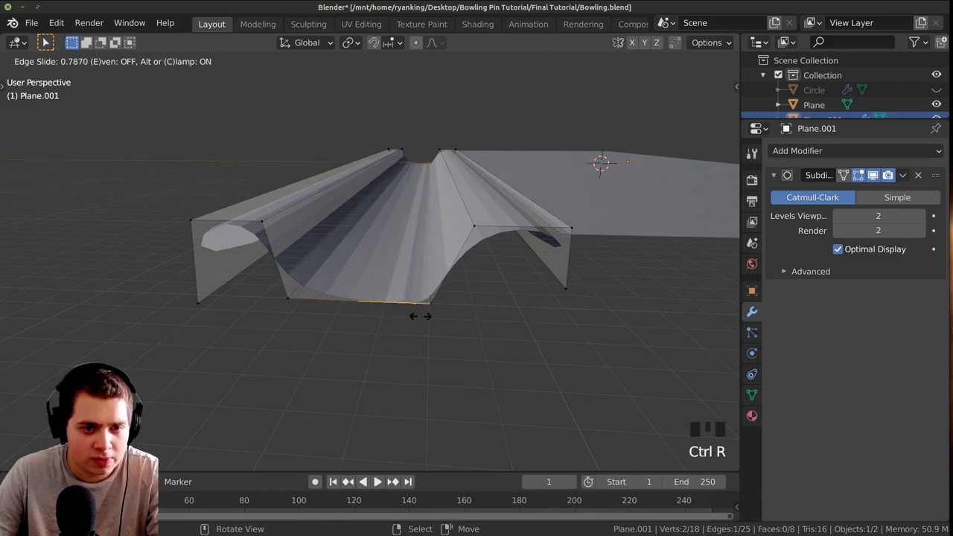
Add a loop cut with Ctrl+R on the subdivided gutter and slide it toward the corner
{"action": "key", "text": "ctrl+r"}
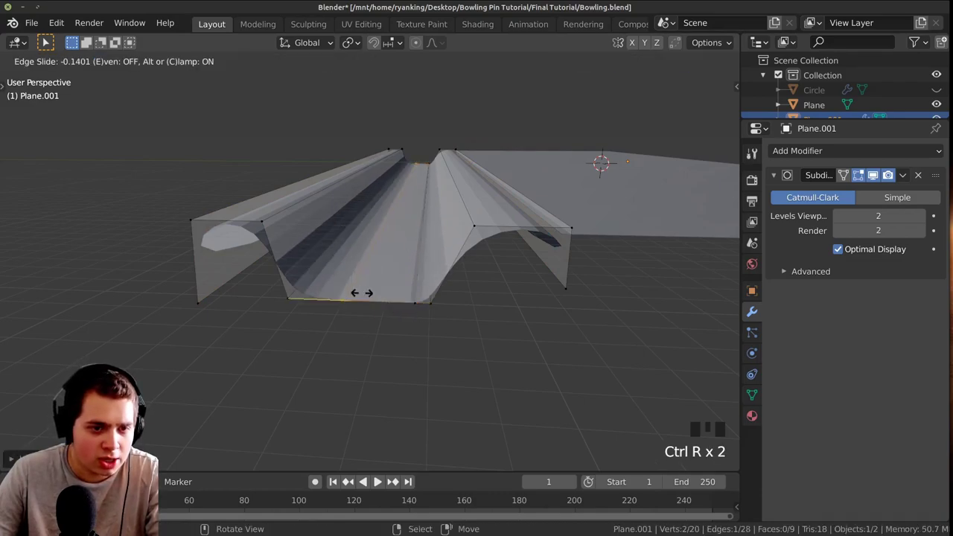
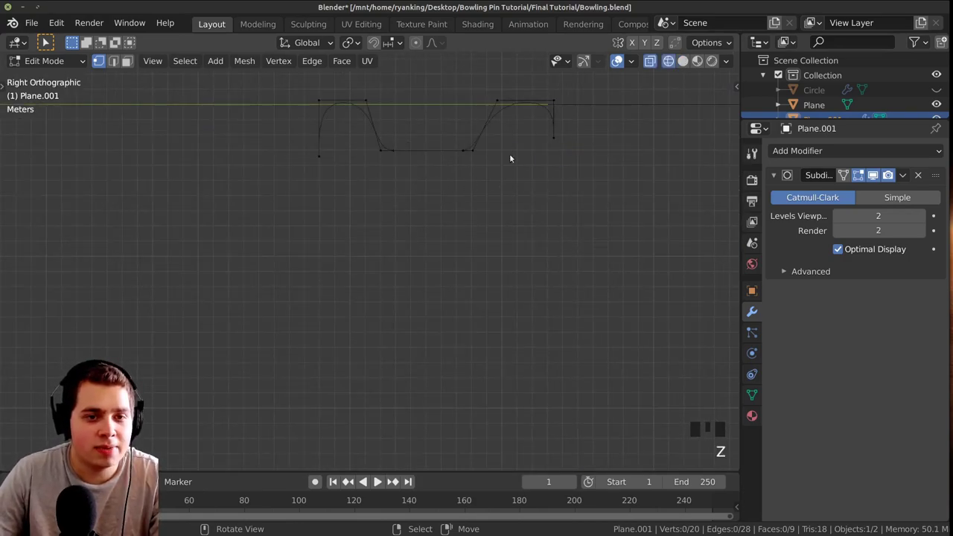
Box-select the trough's bottom vertices in Right view and raise them along Z for a shallower channel
{"action": "key", "text": "z"}
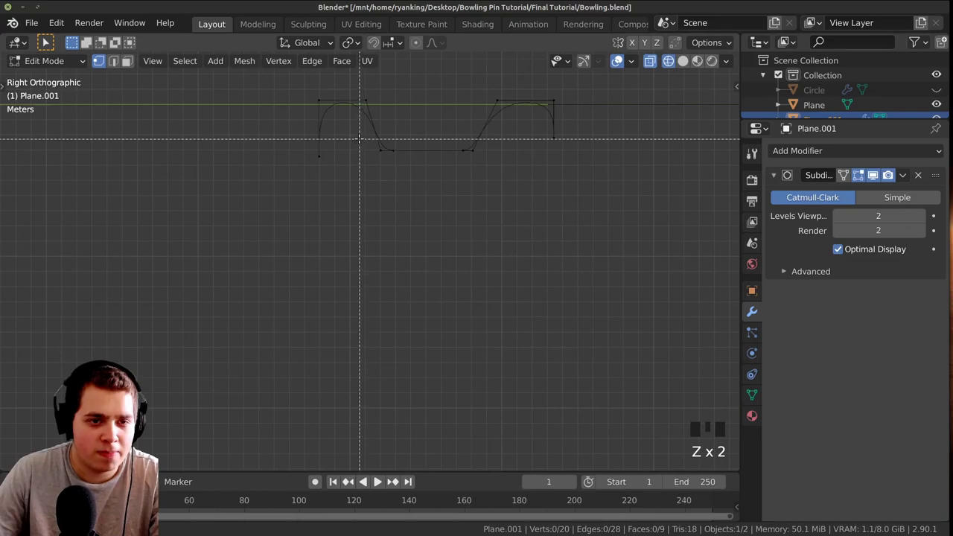
{"action": "key", "text": "b"}
{"action": "key", "text": "g"}
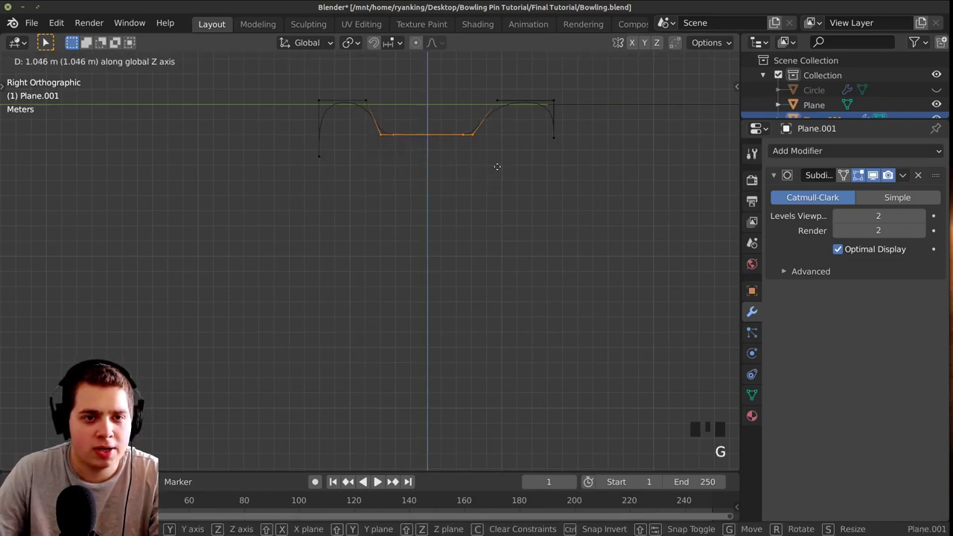
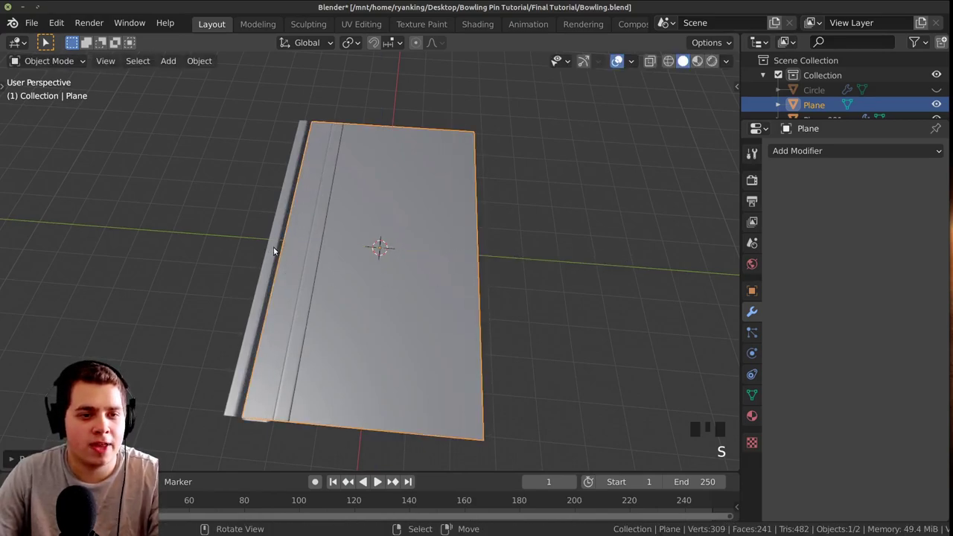
Slide the gutter along Y so it spans the full length of the lane's left edge
{"action": "left_click_drag", "start_coordinate": [278, 245], "coordinate": [413, 248]}
{"action": "left_click_drag", "start_coordinate": [413, 248], "coordinate": [427, 289]}
{"action": "scroll", "scroll_direction": "up", "scroll_amount": 3}
{"action": "key", "text": "g"}
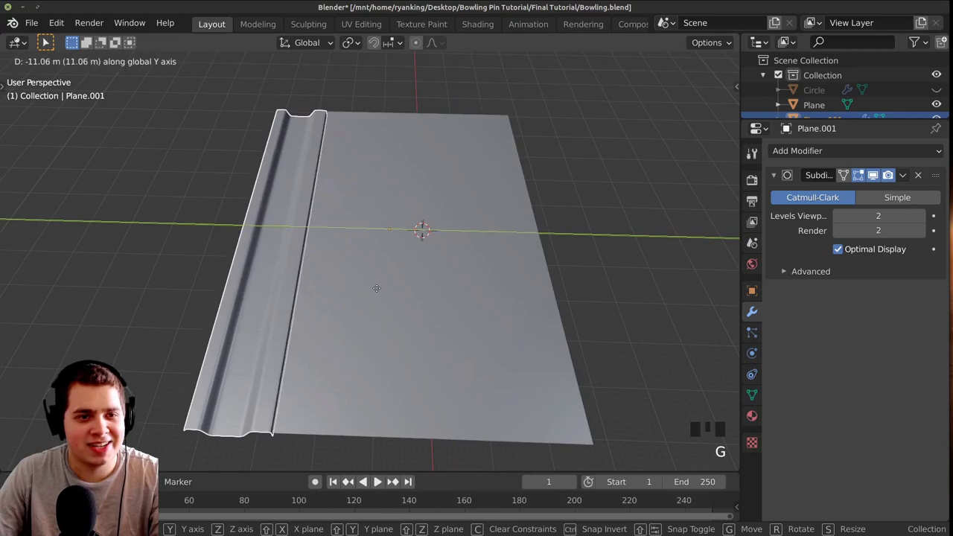
{"action": "key", "text": "a"}
{"action": "scroll", "scroll_direction": "down", "scroll_amount": 3}
Orbit around the lane to check the gutter sits flush along the edge
{"action": "left_click_drag", "start_coordinate": [325, 290], "coordinate": [345, 263]}
{"action": "scroll", "scroll_direction": "up", "scroll_amount": 3}
{"action": "left_click_drag", "start_coordinate": [376, 254], "coordinate": [371, 257]}
{"action": "scroll", "scroll_direction": "down", "scroll_amount": 3}
{"action": "left_click_drag", "start_coordinate": [366, 258], "coordinate": [313, 302]}
{"action": "left_click_drag", "start_coordinate": [313, 302], "coordinate": [322, 296]}
{"action": "left_click_drag", "start_coordinate": [321, 295], "coordinate": [444, 260]}
{"action": "scroll", "scroll_direction": "up", "scroll_amount": 3}
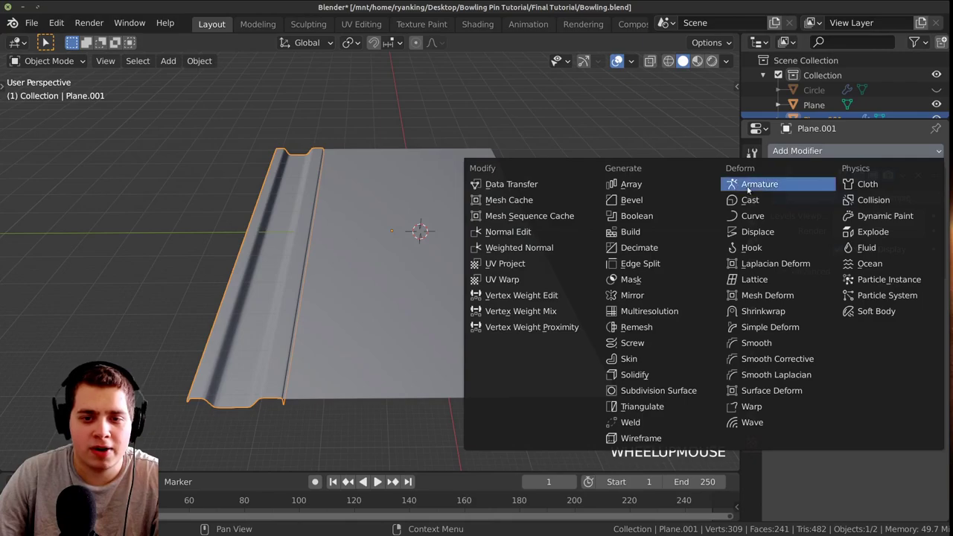
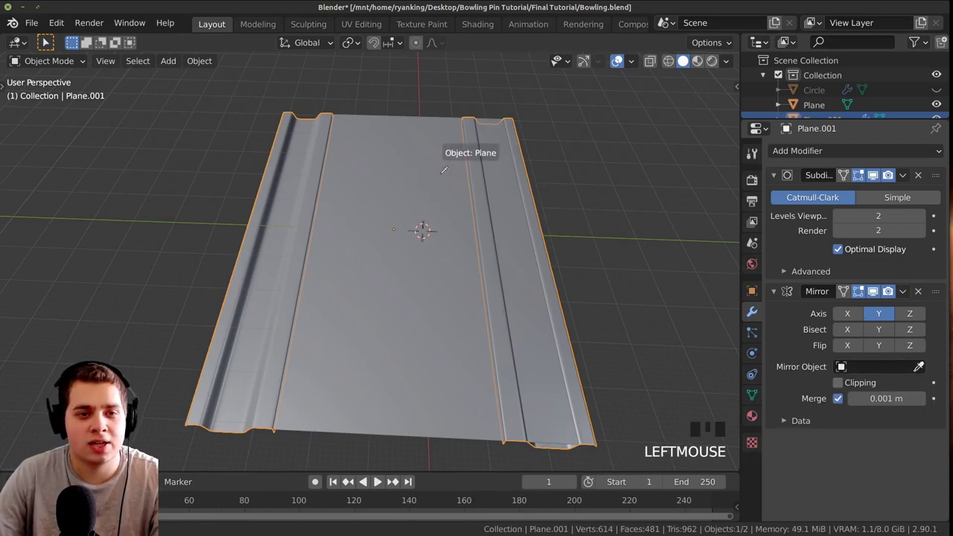
Inspect the Mirror-modifier copy of the gutter on the lane's opposite edge
{"action": "scroll", "scroll_direction": "down", "scroll_amount": 3}
{"action": "left_click_drag", "start_coordinate": [441, 372], "coordinate": [435, 328]}
{"action": "scroll", "scroll_direction": "up", "scroll_amount": 3}
{"action": "left_click_drag", "start_coordinate": [502, 277], "coordinate": [504, 263]}
{"action": "scroll", "scroll_direction": "up", "scroll_amount": 3}
{"action": "key", "text": "a"}
{"action": "left_click_drag", "start_coordinate": [432, 310], "coordinate": [431, 263]}
{"action": "scroll", "scroll_direction": "up", "scroll_amount": 3}
{"action": "left_click_drag", "start_coordinate": [449, 263], "coordinate": [461, 260]}
{"action": "scroll", "scroll_direction": "up", "scroll_amount": 3}
View the lane's far end, select the gutter and enter Edit Mode on its mesh
{"action": "scroll", "scroll_direction": "down", "scroll_amount": 3}
{"action": "left_click_drag", "start_coordinate": [354, 238], "coordinate": [503, 331]}
{"action": "scroll", "scroll_direction": "up", "scroll_amount": 3}
{"action": "scroll", "scroll_direction": "down", "scroll_amount": 3}
{"action": "left_click_drag", "start_coordinate": [368, 261], "coordinate": [474, 275]}
{"action": "scroll", "scroll_direction": "up", "scroll_amount": 3}
{"action": "scroll", "scroll_direction": "down", "scroll_amount": 3}
{"action": "left_click_drag", "start_coordinate": [481, 186], "coordinate": [379, 206]}
{"action": "scroll", "scroll_direction": "up", "scroll_amount": 3}
{"action": "right_click", "coordinate": [429, 194]}
{"action": "scroll", "scroll_direction": "down", "scroll_amount": 3}
{"action": "right_click", "coordinate": [466, 287]}
{"action": "key", "text": "Tab"}
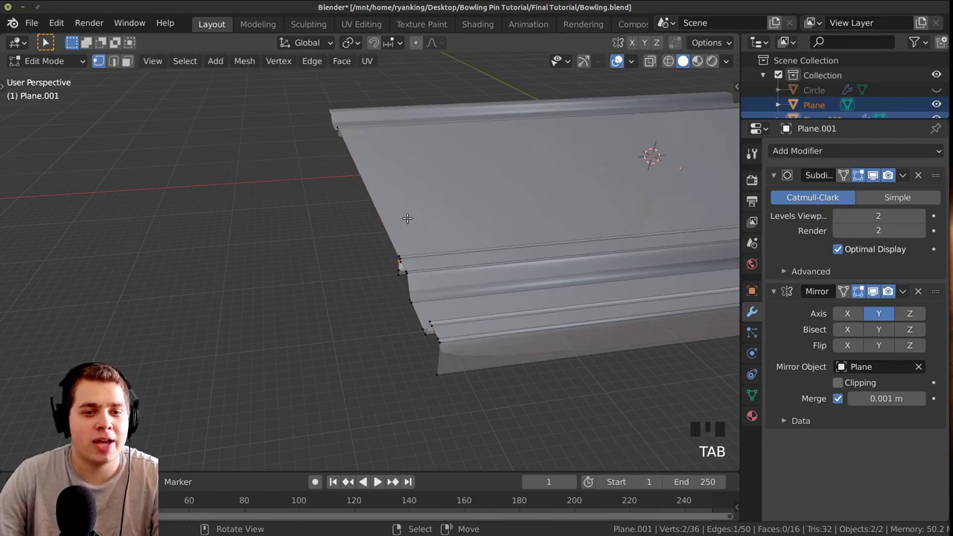
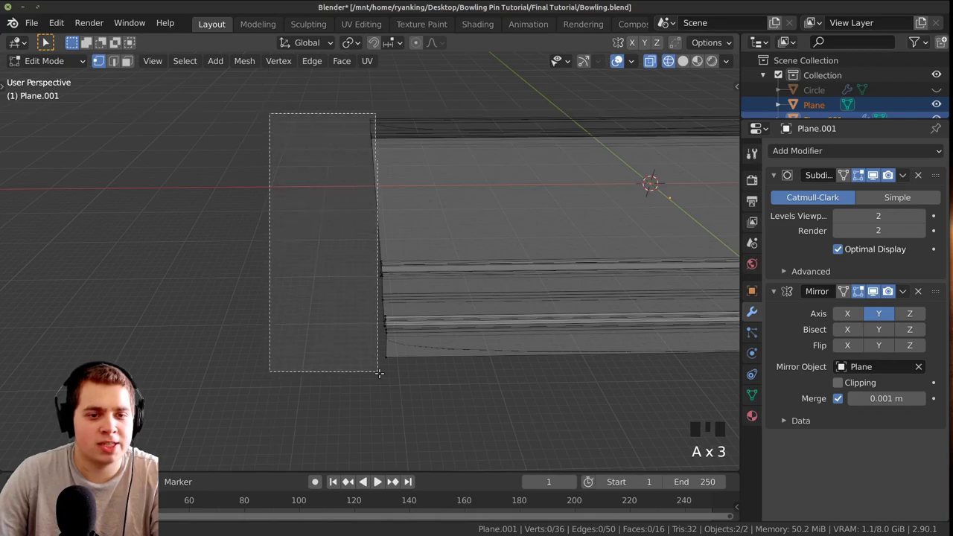
In front view, extrude the gutter's end edge and pull it down into a curled lip
{"action": "key", "text": "b"}
{"action": "key", "text": "z"}
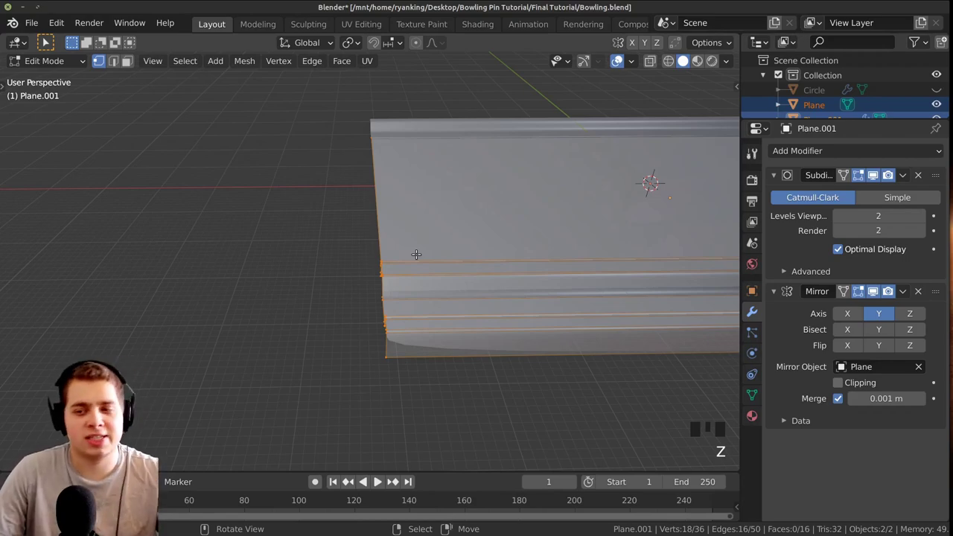
{"action": "key", "text": "KP_1"}
{"action": "scroll", "scroll_direction": "up", "scroll_amount": 3}
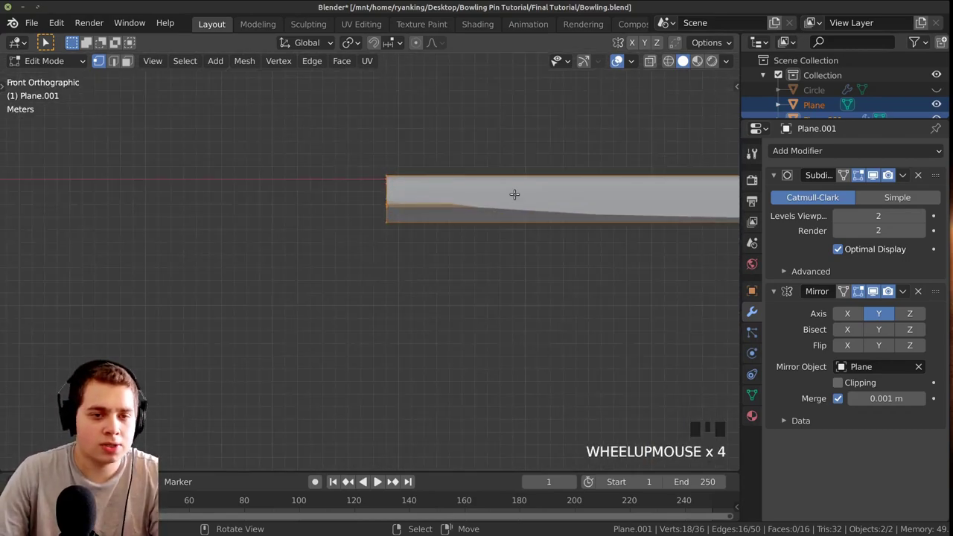
{"action": "key", "text": "e"}
{"action": "key", "text": "r"}
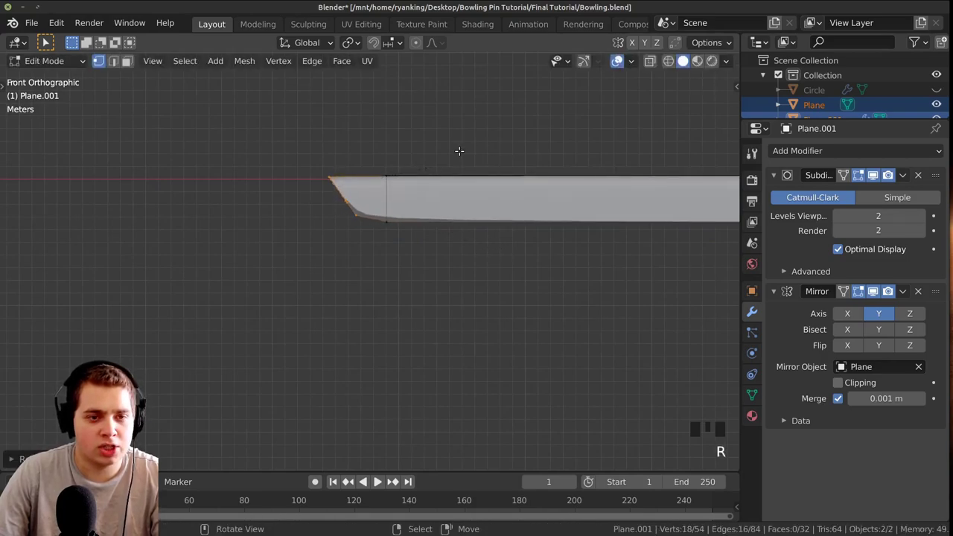
{"action": "key", "text": "g"}
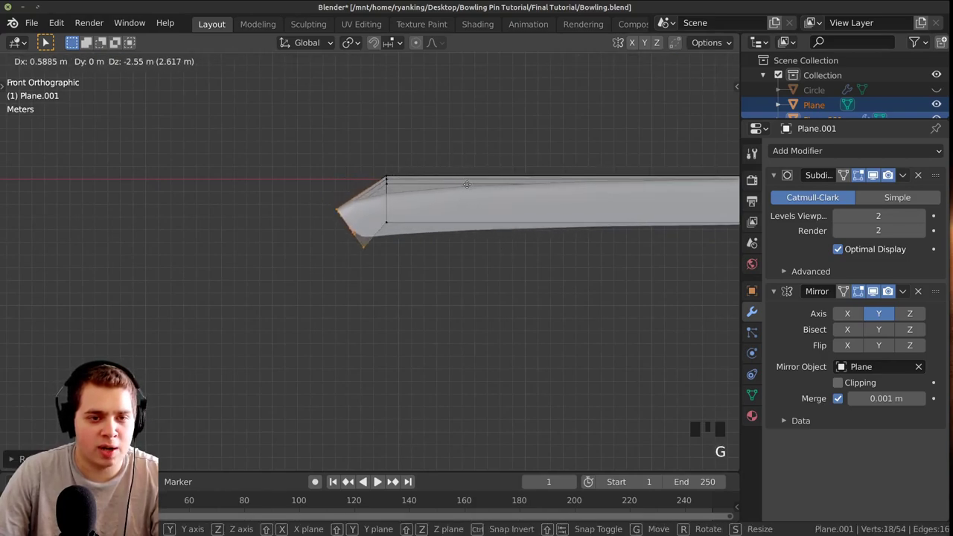
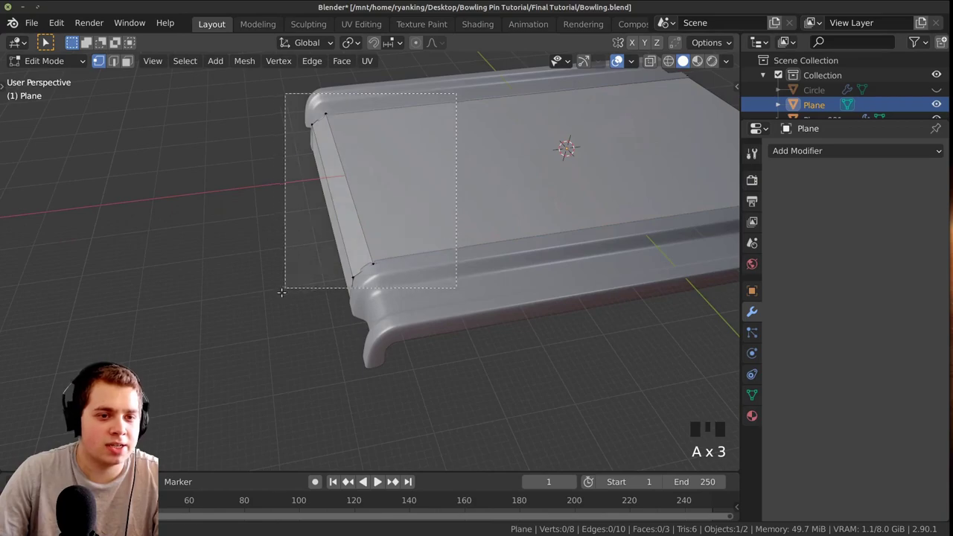
Box-select the lane's end vertices through X-ray and extrude the lane along X past the gutters
{"action": "key", "text": "b"}
{"action": "key", "text": "z"}
{"action": "key", "text": "a"}
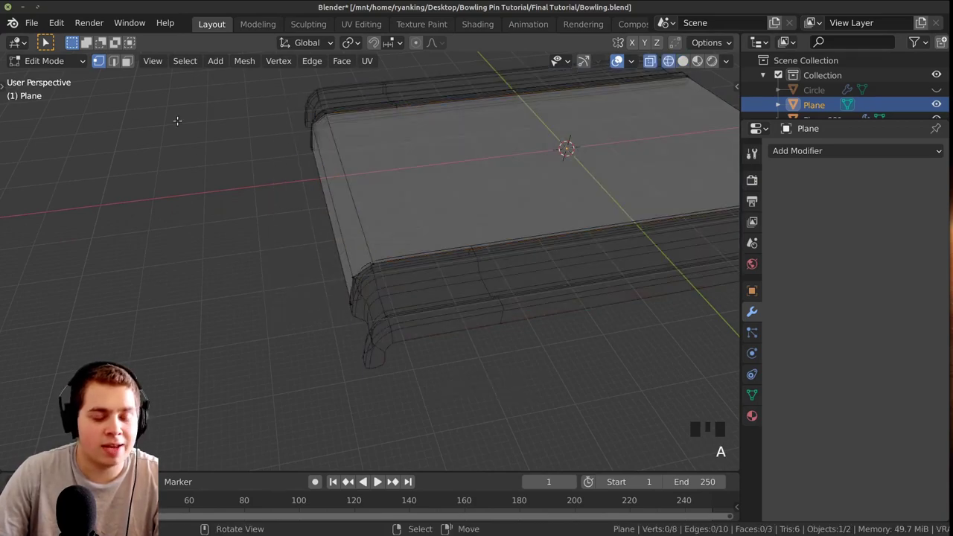
{"action": "key", "text": "b"}
{"action": "key", "text": "z"}
{"action": "scroll", "scroll_direction": "up", "scroll_amount": 3}
{"action": "key", "text": "g"}
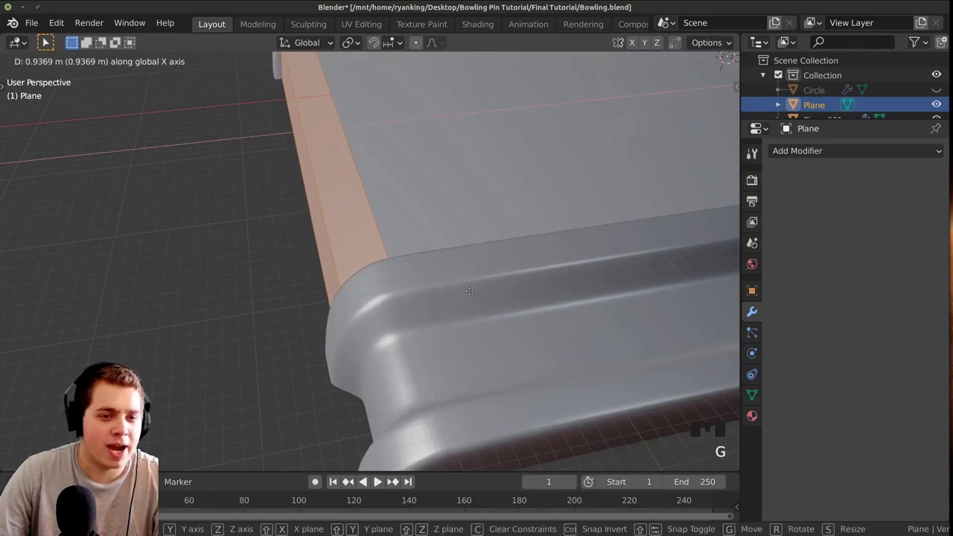
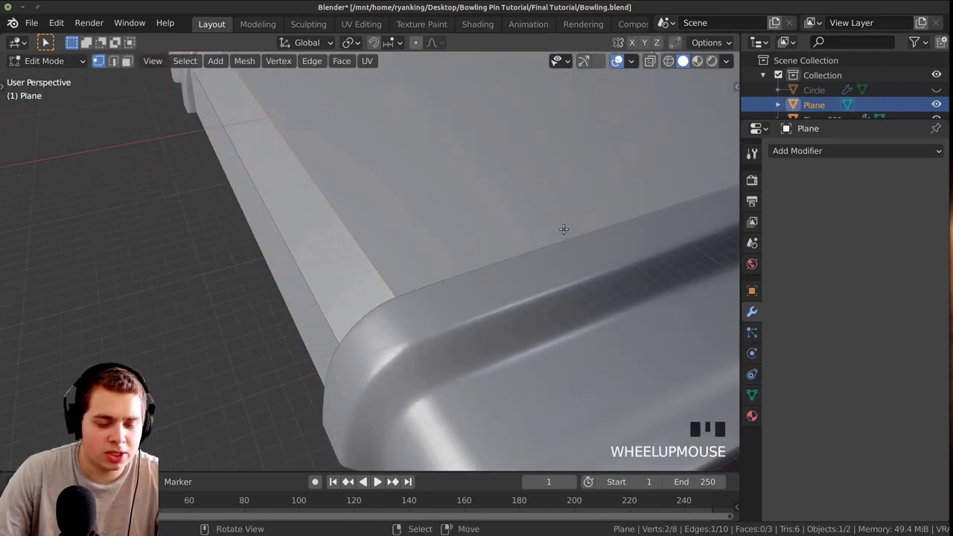
Bevel the joint edge of the lane extension and inspect the curled gutter ends all round
{"action": "key", "text": "ctrl+b"}
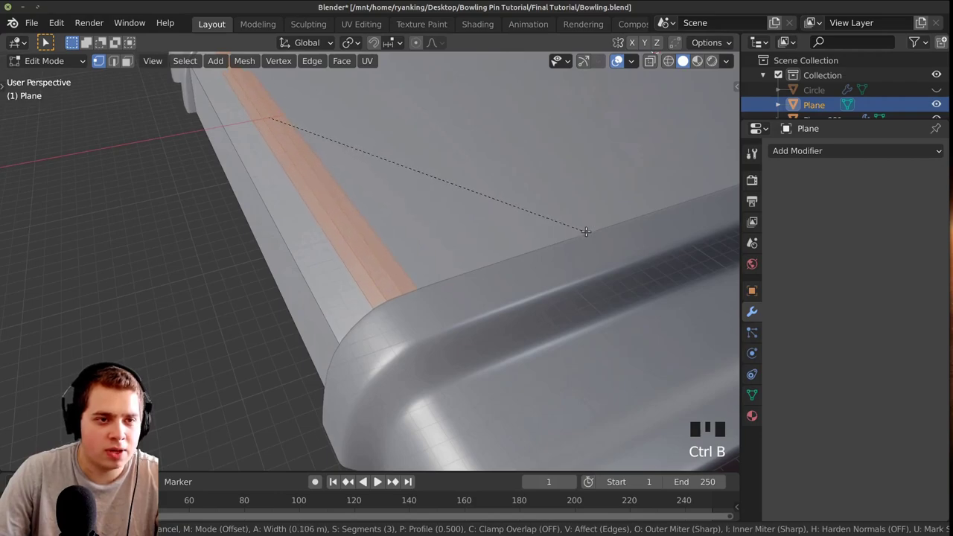
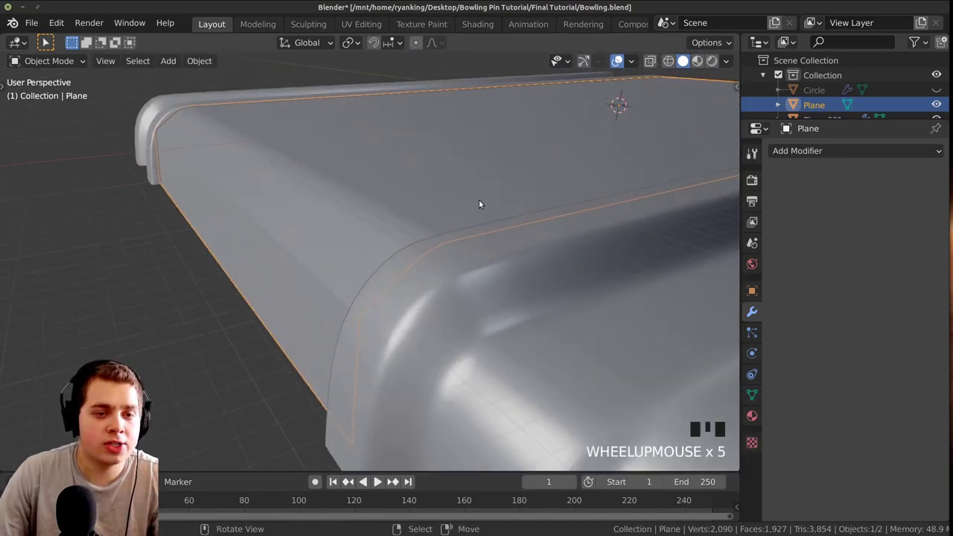
{"action": "middle_click", "coordinate": [465, 202]}
{"action": "scroll", "scroll_direction": "down", "scroll_amount": 3}
{"action": "left_click_drag", "start_coordinate": [454, 216], "coordinate": [412, 213]}
{"action": "scroll", "scroll_direction": "down", "scroll_amount": 3}
{"action": "left_click_drag", "start_coordinate": [409, 217], "coordinate": [388, 216]}
{"action": "scroll", "scroll_direction": "up", "scroll_amount": 3}
{"action": "left_click_drag", "start_coordinate": [425, 214], "coordinate": [443, 279]}
{"action": "scroll", "scroll_direction": "down", "scroll_amount": 3}
{"action": "left_click_drag", "start_coordinate": [465, 304], "coordinate": [381, 300]}
{"action": "scroll", "scroll_direction": "down", "scroll_amount": 3}
{"action": "left_click_drag", "start_coordinate": [329, 292], "coordinate": [552, 306]}
{"action": "scroll", "scroll_direction": "up", "scroll_amount": 3}
{"action": "scroll", "scroll_direction": "down", "scroll_amount": 3}
{"action": "left_click_drag", "start_coordinate": [496, 281], "coordinate": [532, 284]}
{"action": "scroll", "scroll_direction": "down", "scroll_amount": 3}
{"action": "left_click_drag", "start_coordinate": [518, 293], "coordinate": [454, 292]}
{"action": "scroll", "scroll_direction": "up", "scroll_amount": 3}
{"action": "scroll", "scroll_direction": "up", "scroll_amount": 3}
{"action": "left_click_drag", "start_coordinate": [499, 320], "coordinate": [410, 224]}
{"action": "scroll", "scroll_direction": "up", "scroll_amount": 3}
{"action": "scroll", "scroll_direction": "up", "scroll_amount": 3}
{"action": "left_click_drag", "start_coordinate": [429, 215], "coordinate": [393, 256]}
{"action": "scroll", "scroll_direction": "up", "scroll_amount": 3}
{"action": "scroll", "scroll_direction": "down", "scroll_amount": 3}
{"action": "left_click_drag", "start_coordinate": [429, 250], "coordinate": [418, 252]}
{"action": "scroll", "scroll_direction": "up", "scroll_amount": 3}
{"action": "left_click_drag", "start_coordinate": [438, 262], "coordinate": [353, 203]}
{"action": "scroll", "scroll_direction": "down", "scroll_amount": 3}
{"action": "scroll", "scroll_direction": "down", "scroll_amount": 3}
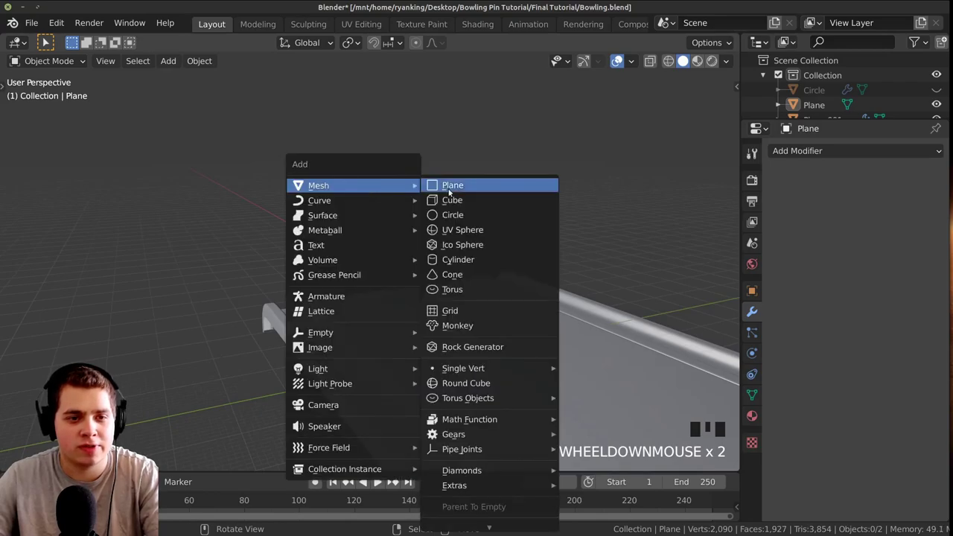
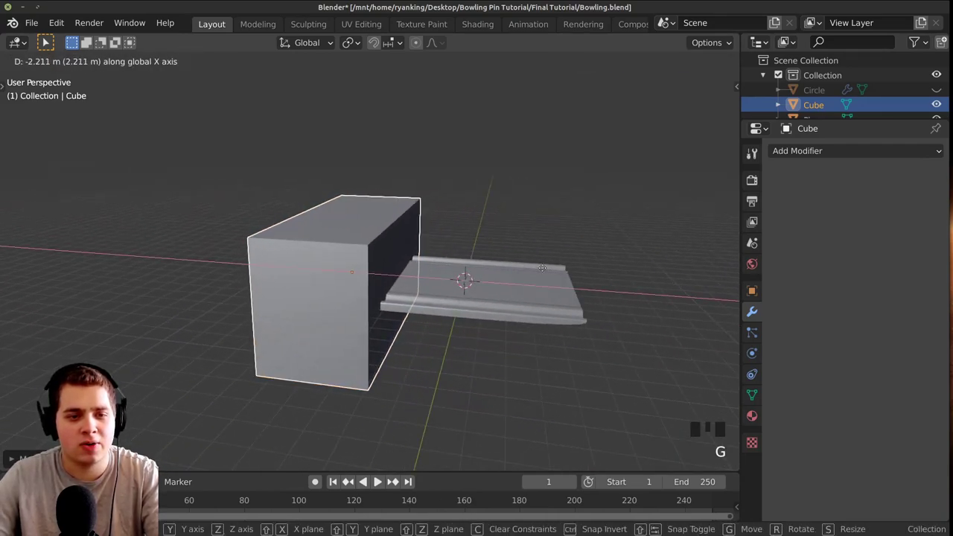
Move the new Cube past the end of the lane and open it for face editing
{"action": "left_click_drag", "start_coordinate": [506, 280], "coordinate": [416, 284]}
{"action": "scroll", "scroll_direction": "up", "scroll_amount": 3}
{"action": "middle_click", "coordinate": [387, 285]}
{"action": "scroll", "scroll_direction": "up", "scroll_amount": 3}
{"action": "key", "text": "Tab"}
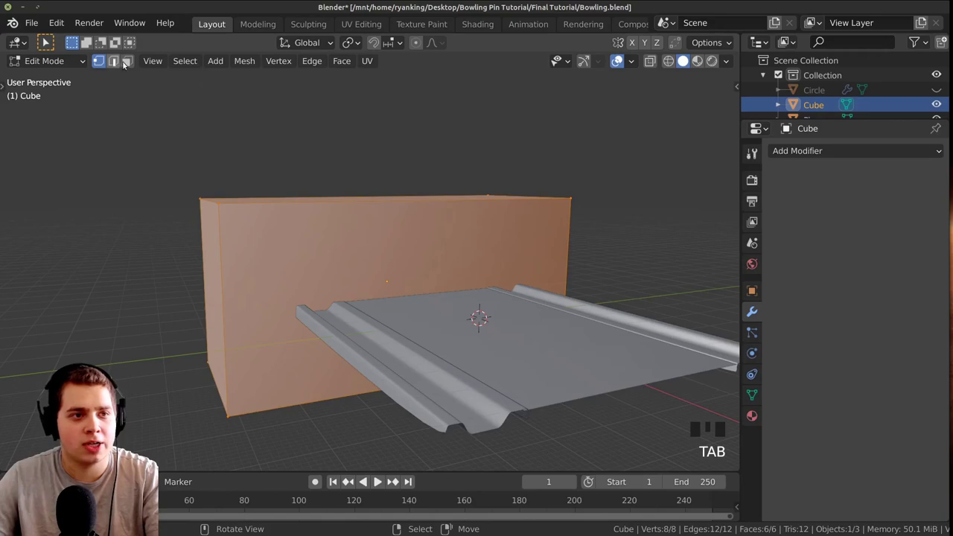
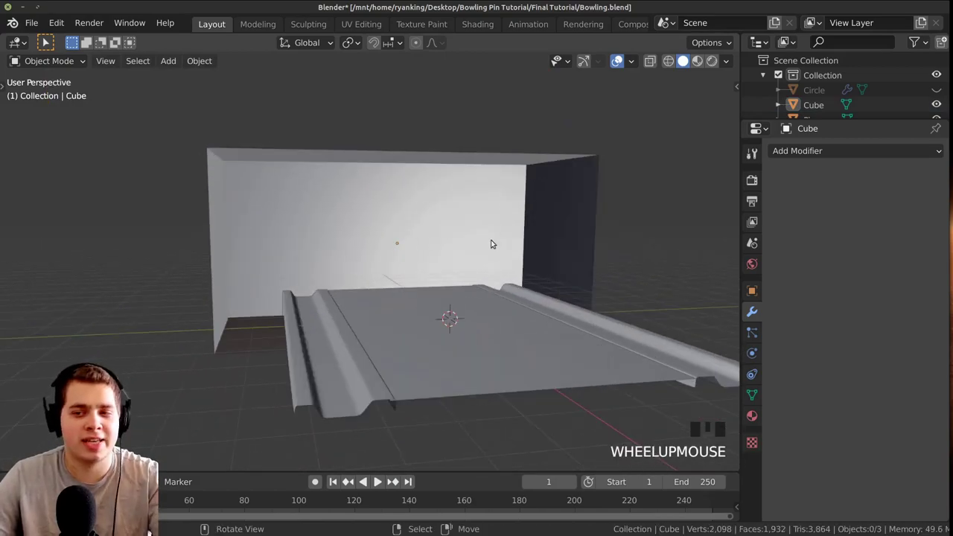
{"action": "scroll", "scroll_direction": "up", "scroll_amount": 3}
{"action": "left_click_drag", "start_coordinate": [421, 348], "coordinate": [378, 338]}
{"action": "scroll", "scroll_direction": "up", "scroll_amount": 3}
{"action": "left_click_drag", "start_coordinate": [387, 295], "coordinate": [480, 286]}
{"action": "scroll", "scroll_direction": "down", "scroll_amount": 3}
{"action": "middle_click", "coordinate": [446, 290]}
{"action": "scroll", "scroll_direction": "down", "scroll_amount": 3}
{"action": "middle_click", "coordinate": [472, 292]}
{"action": "key", "text": "alt+h"}
{"action": "left_click_drag", "start_coordinate": [463, 304], "coordinate": [525, 323]}
{"action": "key", "text": "a"}
{"action": "middle_click", "coordinate": [603, 359]}
{"action": "scroll", "scroll_direction": "down", "scroll_amount": 3}
{"action": "left_click_drag", "start_coordinate": [579, 352], "coordinate": [506, 332]}
{"action": "scroll", "scroll_direction": "up", "scroll_amount": 3}
{"action": "left_click_drag", "start_coordinate": [471, 339], "coordinate": [479, 288]}
{"action": "right_click", "coordinate": [593, 313]}
{"action": "scroll", "scroll_direction": "down", "scroll_amount": 3}
{"action": "scroll", "scroll_direction": "up", "scroll_amount": 3}
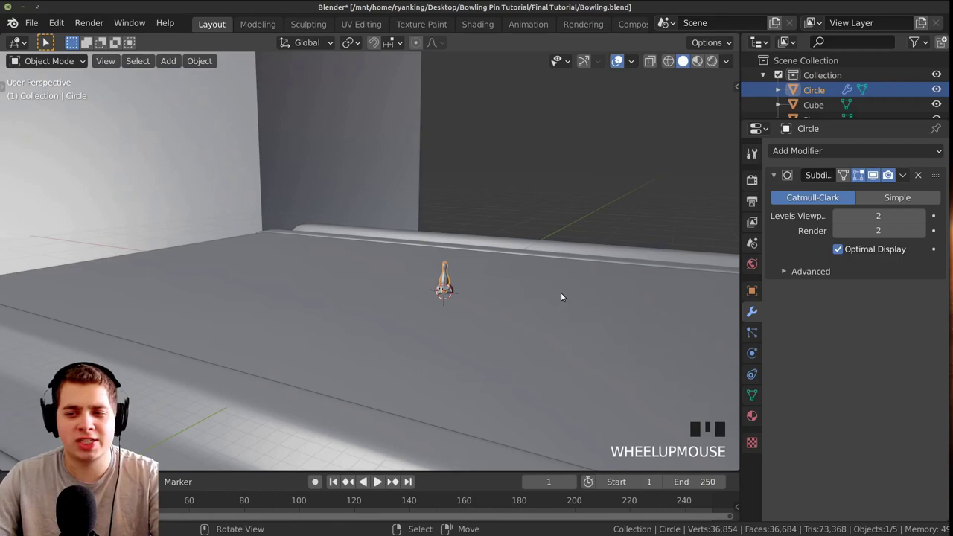
Scale the bowling pin up to about 5.1 times its size
{"action": "key", "text": "s"}
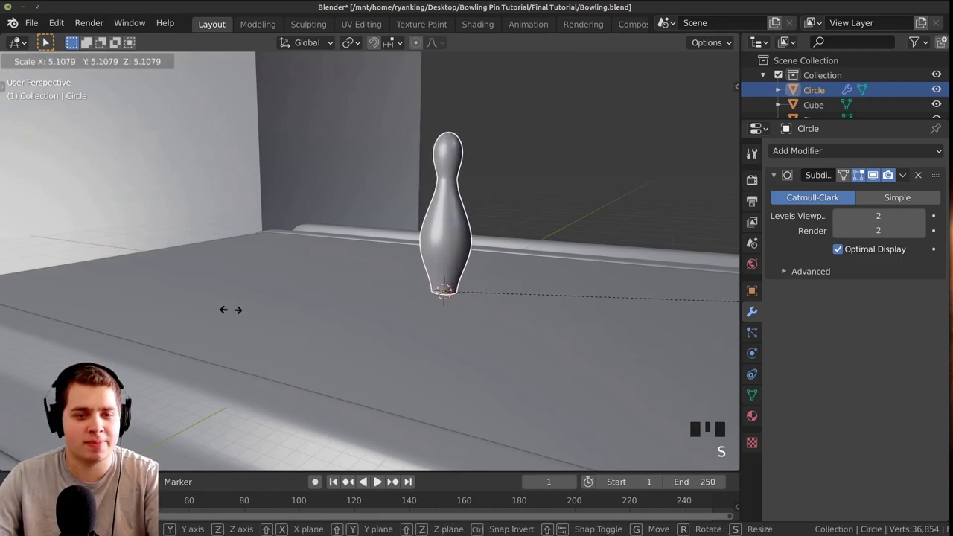
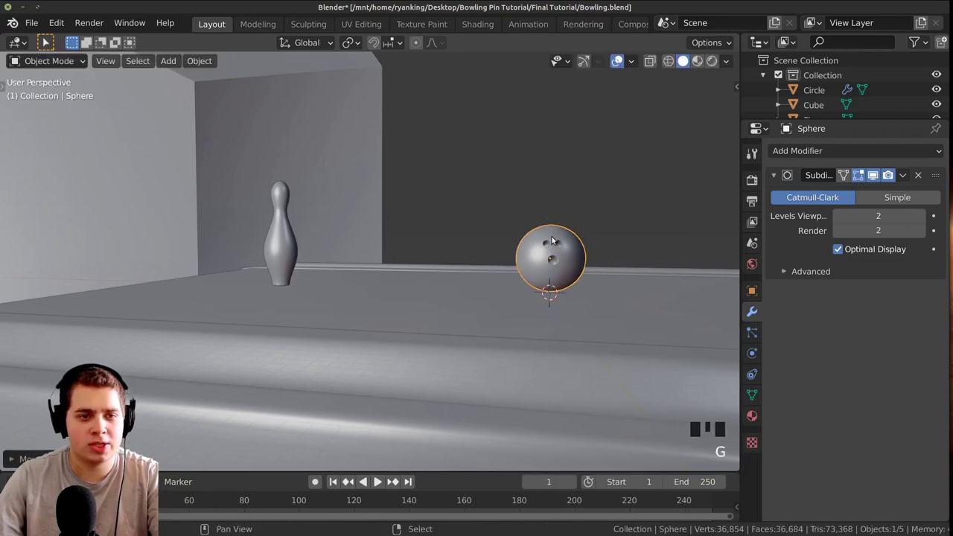
Settle the ball on the lane in front of the pin and check the placement from around the scene
{"action": "key", "text": "s"}
{"action": "left_click_drag", "start_coordinate": [187, 86], "coordinate": [336, 213]}
{"action": "scroll", "scroll_direction": "down", "scroll_amount": 3}
{"action": "left_click_drag", "start_coordinate": [338, 228], "coordinate": [334, 236]}
{"action": "scroll", "scroll_direction": "up", "scroll_amount": 3}
{"action": "left_click_drag", "start_coordinate": [478, 264], "coordinate": [503, 284]}
{"action": "left_click_drag", "start_coordinate": [503, 284], "coordinate": [669, 263]}
{"action": "key", "text": "KP_Decimal"}
{"action": "scroll", "scroll_direction": "down", "scroll_amount": 3}
{"action": "left_click_drag", "start_coordinate": [463, 326], "coordinate": [640, 175]}
{"action": "scroll", "scroll_direction": "up", "scroll_amount": 3}
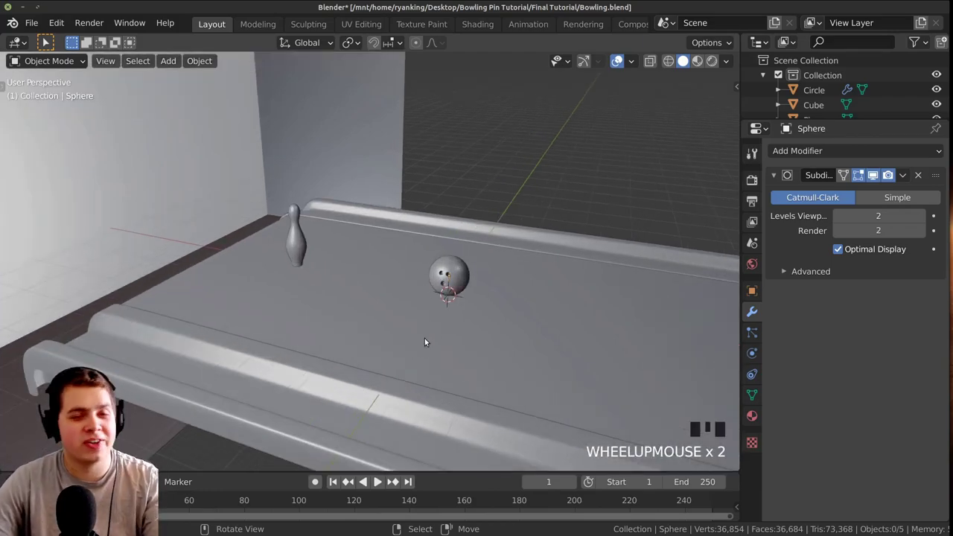
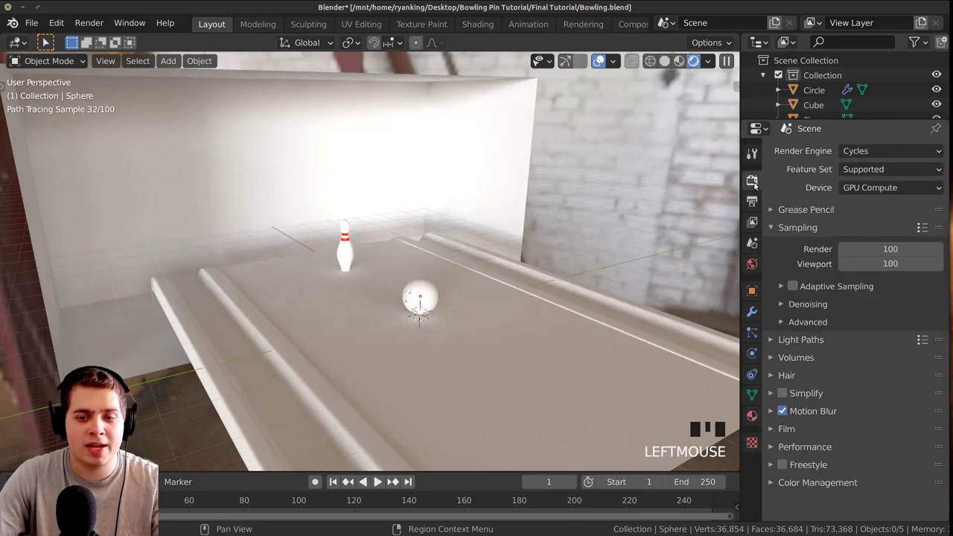
Render with Cycles on GPU Compute at 100 samples and orbit the hangar-lit preview
{"action": "left_click_drag", "start_coordinate": [757, 189], "coordinate": [753, 182]}
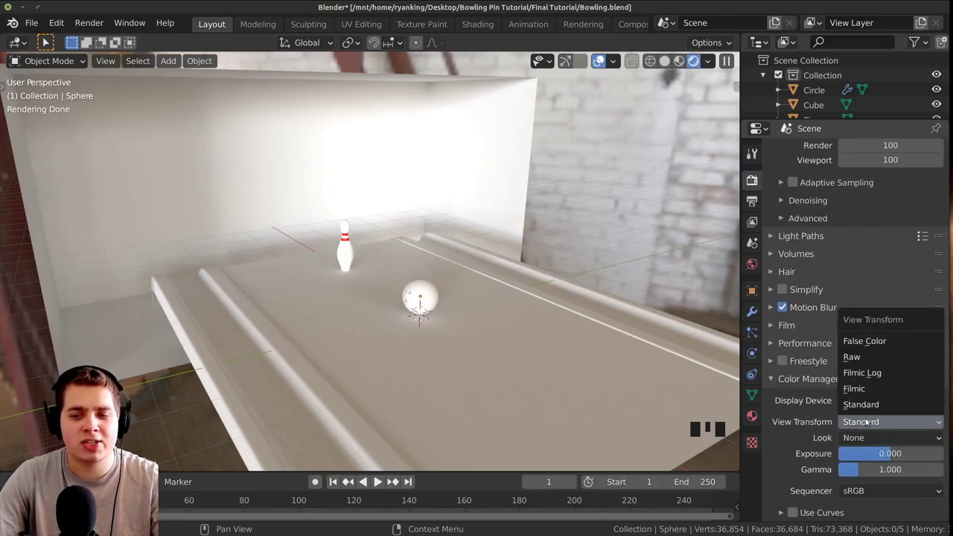
{"action": "left_click_drag", "start_coordinate": [867, 386], "coordinate": [709, 368]}
{"action": "left_click_drag", "start_coordinate": [709, 367], "coordinate": [457, 257]}
{"action": "scroll", "scroll_direction": "up", "scroll_amount": 3}
{"action": "middle_click", "coordinate": [453, 289]}
Return to solid shading and orbit the viewport to frame the pin and ball
{"action": "key", "text": "z"}
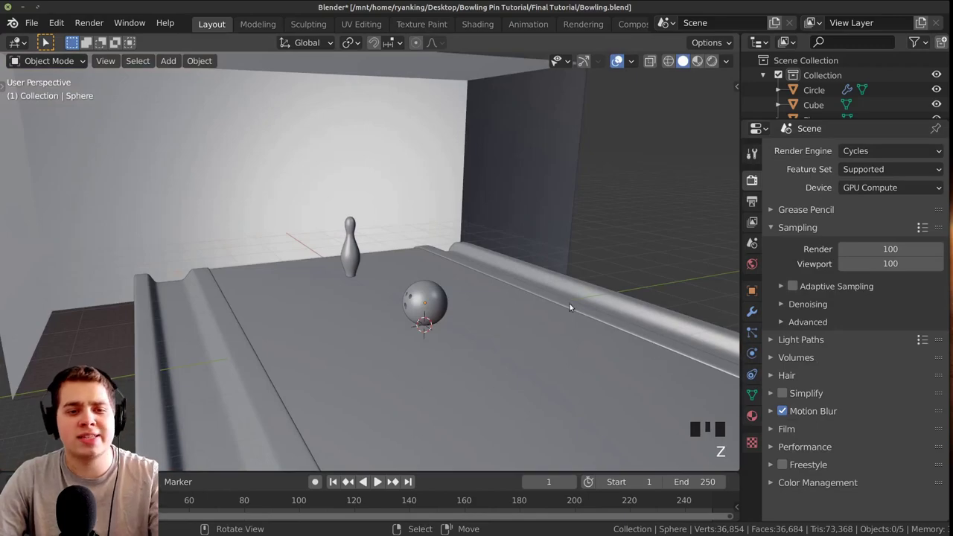
{"action": "scroll", "scroll_direction": "up", "scroll_amount": 3}
{"action": "left_click_drag", "start_coordinate": [601, 306], "coordinate": [583, 292]}
{"action": "scroll", "scroll_direction": "down", "scroll_amount": 3}
{"action": "left_click_drag", "start_coordinate": [569, 291], "coordinate": [479, 299]}
{"action": "scroll", "scroll_direction": "down", "scroll_amount": 3}
{"action": "left_click_drag", "start_coordinate": [530, 315], "coordinate": [560, 300]}
{"action": "scroll", "scroll_direction": "up", "scroll_amount": 3}
{"action": "left_click_drag", "start_coordinate": [587, 299], "coordinate": [558, 288]}
{"action": "scroll", "scroll_direction": "down", "scroll_amount": 3}
{"action": "left_click_drag", "start_coordinate": [582, 292], "coordinate": [444, 378]}
Add a camera matched to the current view and grab it to refine the shot
{"action": "key", "text": "shift+a"}
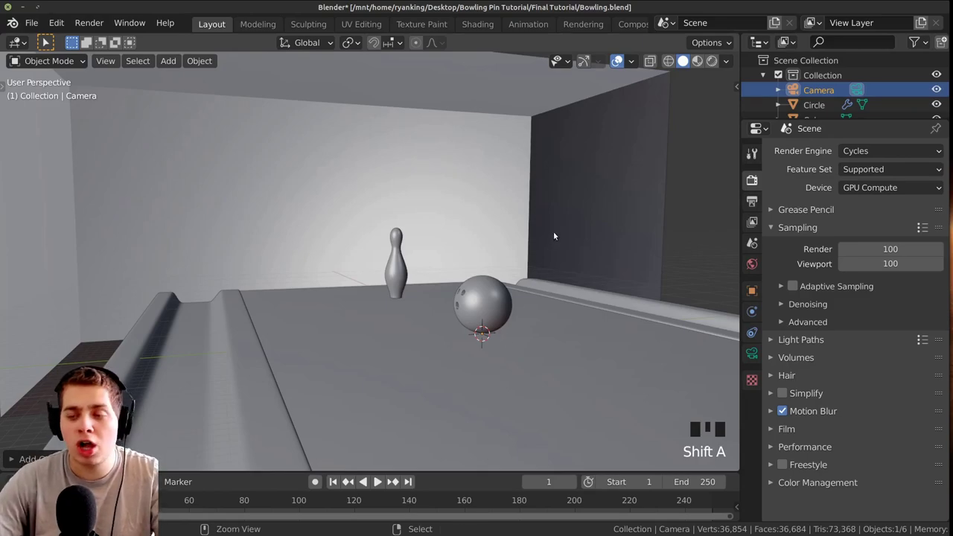
{"action": "key", "text": "ctrl+alt+KP_0"}
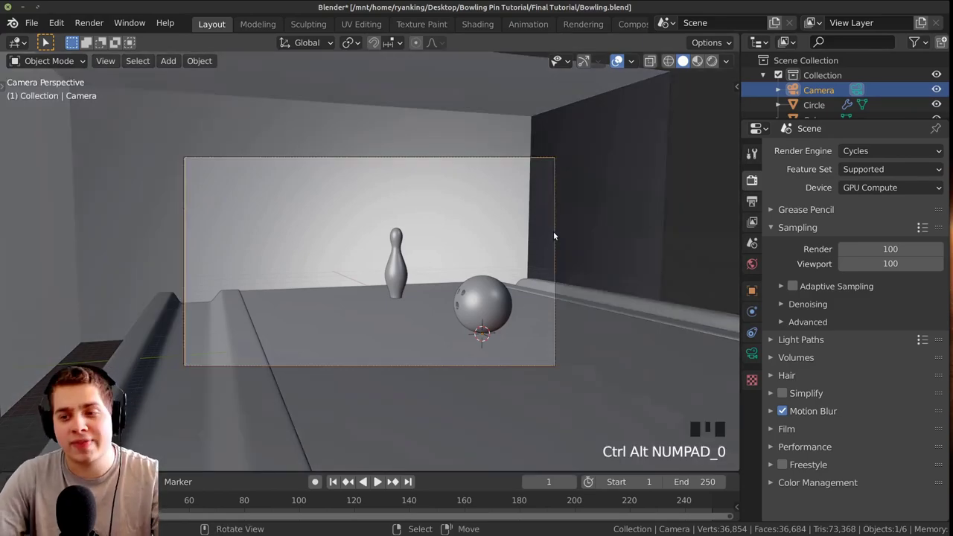
{"action": "scroll", "scroll_direction": "up", "scroll_amount": 3}
{"action": "scroll", "scroll_direction": "down", "scroll_amount": 3}
{"action": "middle_click", "coordinate": [566, 234]}
{"action": "key", "text": "g"}
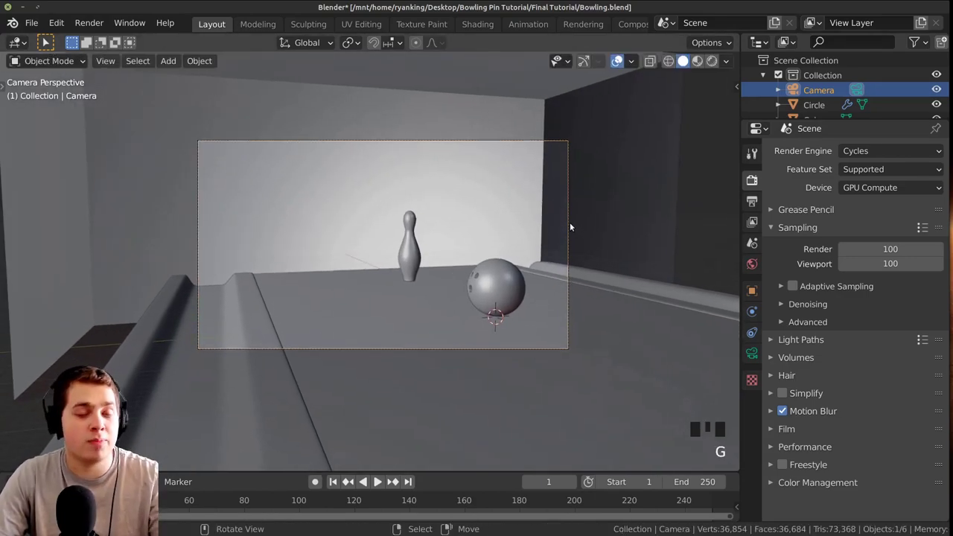
{"action": "key", "text": "g"}
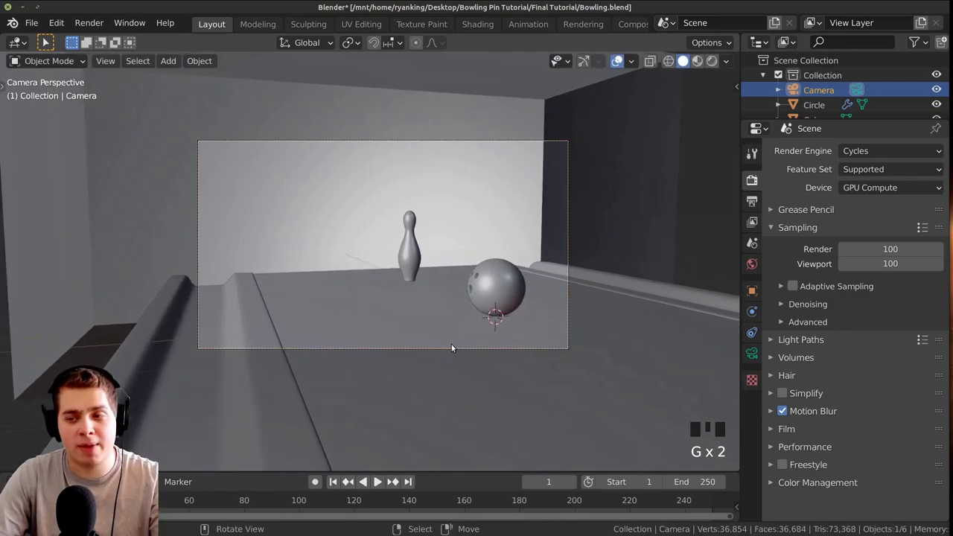
{"action": "key", "text": "g"}
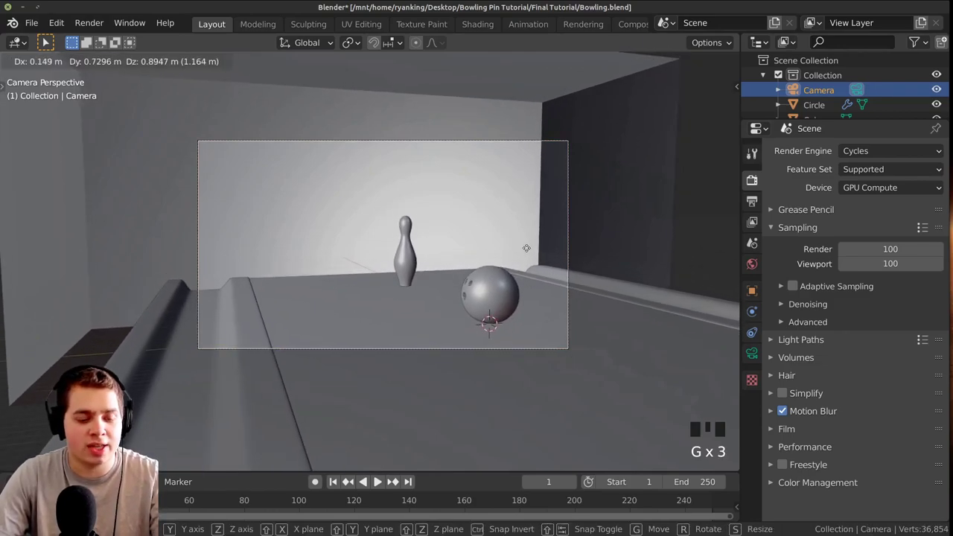
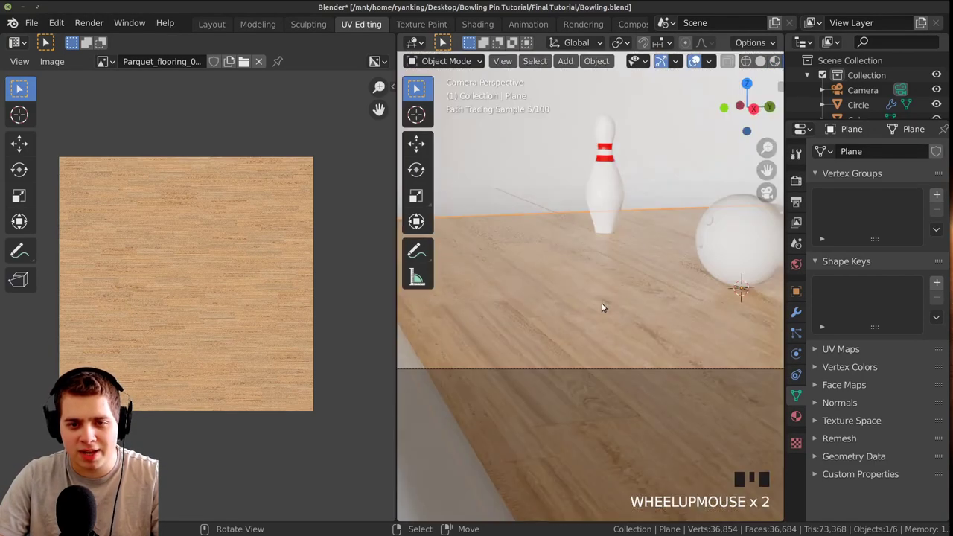
Give the gutters a metallic material and the ball a dark glossy one, then return to Layout
{"action": "scroll", "scroll_direction": "down", "scroll_amount": 3}
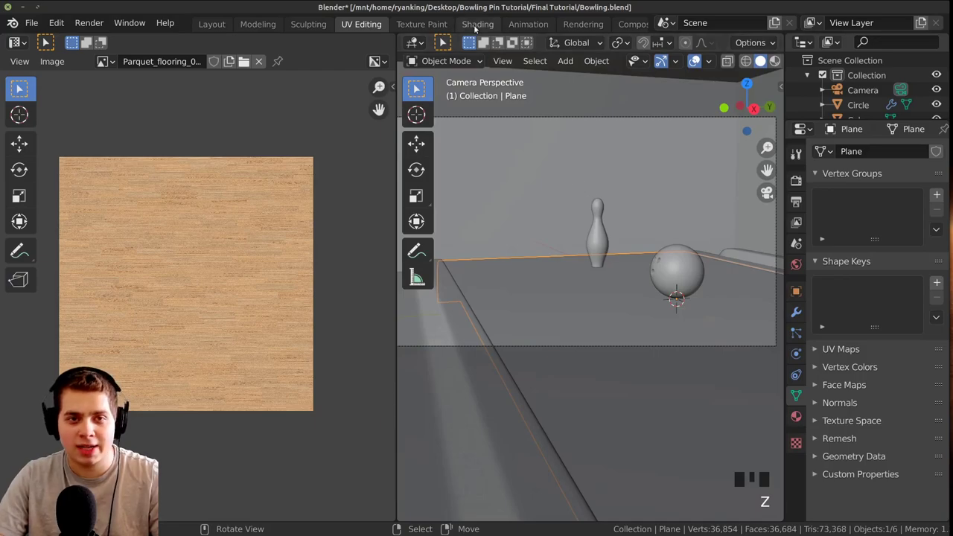
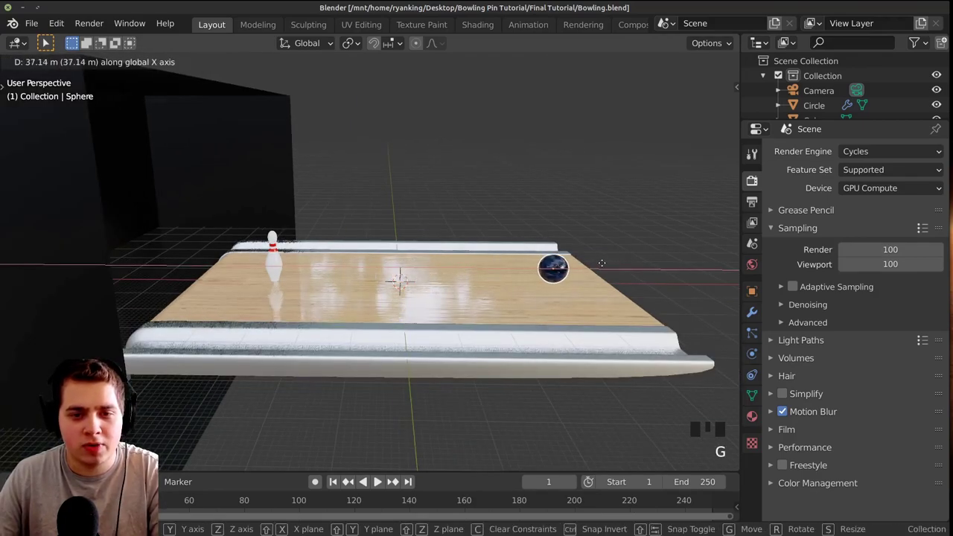
Raise the ball straight up along Z so it hangs high above the lane
{"action": "key", "text": "g"}
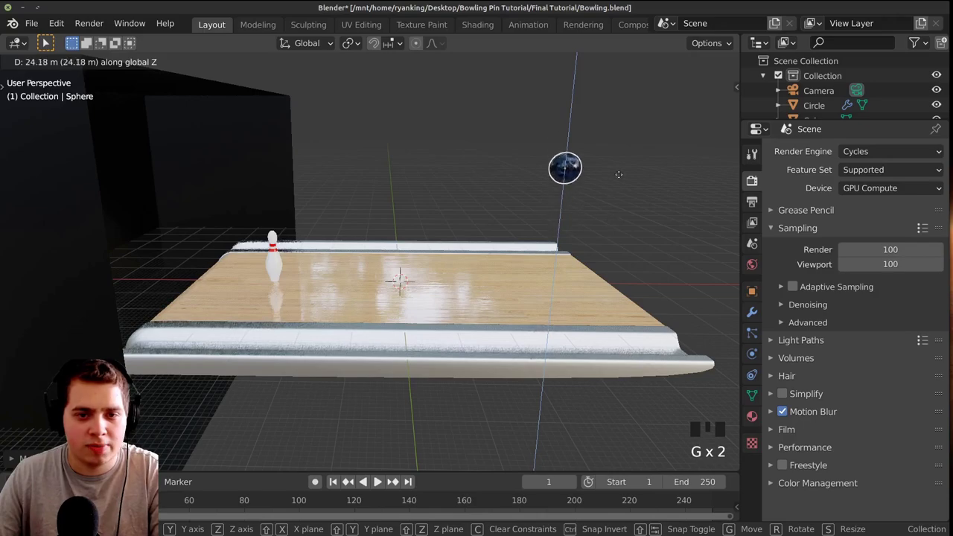
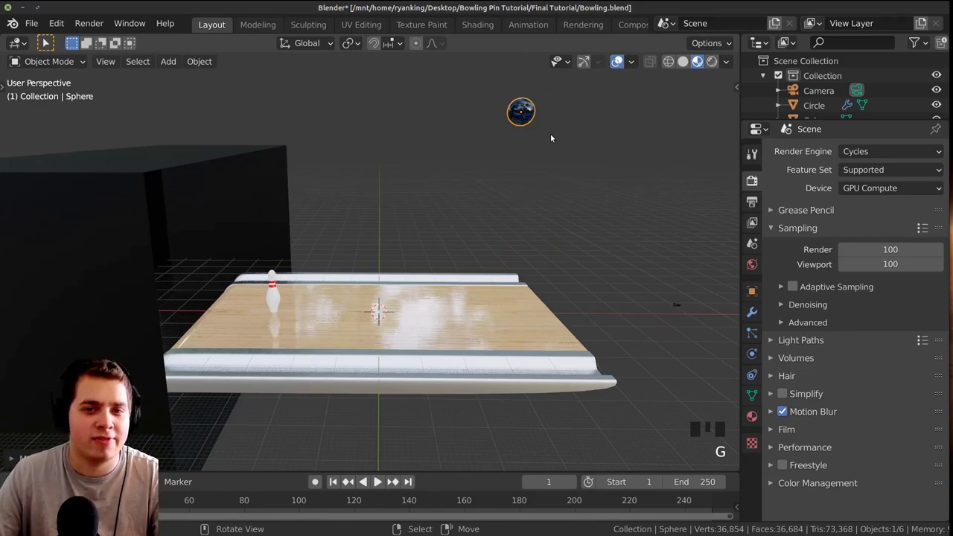
{"action": "scroll", "scroll_direction": "up", "scroll_amount": 3}
{"action": "left_click_drag", "start_coordinate": [307, 309], "coordinate": [419, 271]}
{"action": "scroll", "scroll_direction": "down", "scroll_amount": 3}
{"action": "left_click_drag", "start_coordinate": [411, 278], "coordinate": [514, 300]}
{"action": "scroll", "scroll_direction": "up", "scroll_amount": 3}
{"action": "left_click_drag", "start_coordinate": [514, 299], "coordinate": [496, 213]}
{"action": "scroll", "scroll_direction": "up", "scroll_amount": 3}
{"action": "middle_click", "coordinate": [481, 205]}
{"action": "scroll", "scroll_direction": "down", "scroll_amount": 3}
{"action": "scroll", "scroll_direction": "up", "scroll_amount": 3}
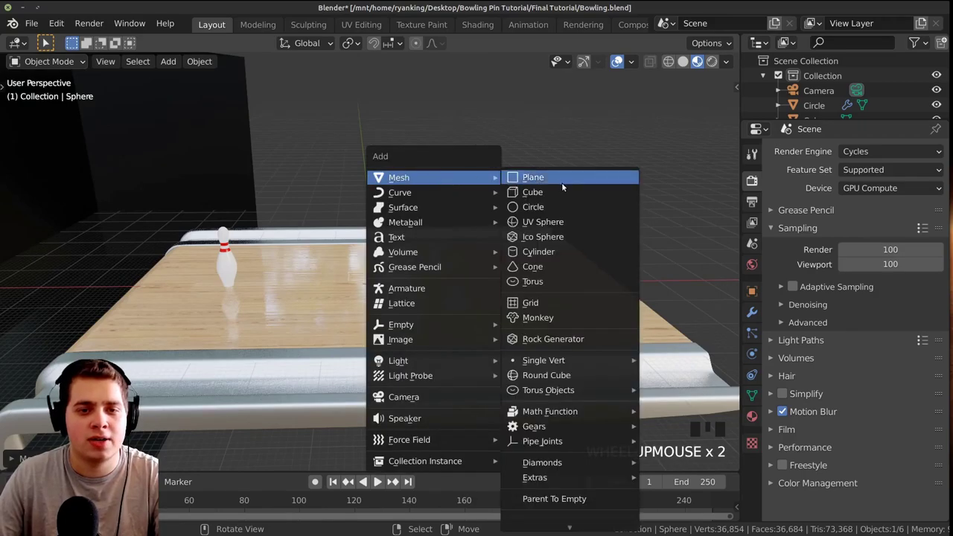
Add a new cube and move it along X to the far end of the lane
{"action": "key", "text": "shift+a"}
{"action": "scroll", "scroll_direction": "down", "scroll_amount": 3}
{"action": "key", "text": "s"}
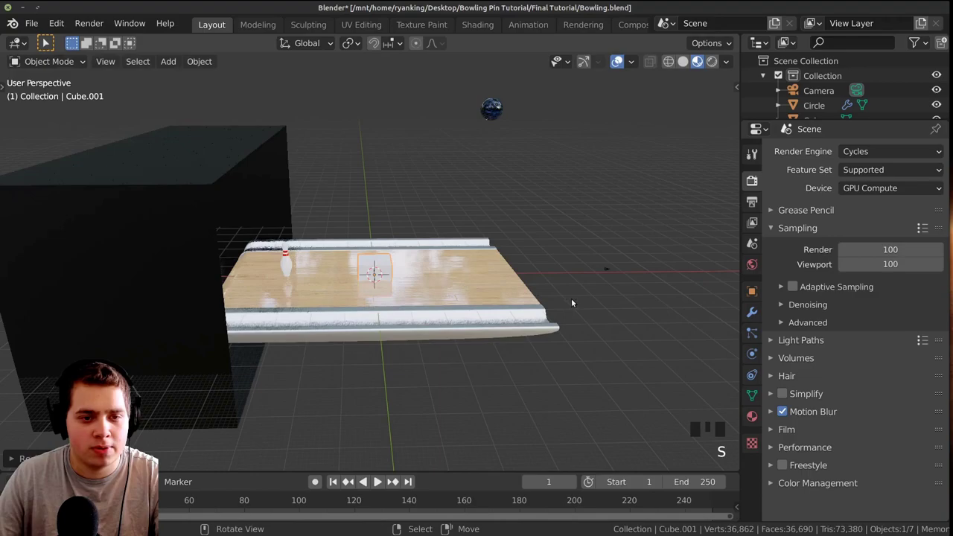
{"action": "key", "text": "g"}
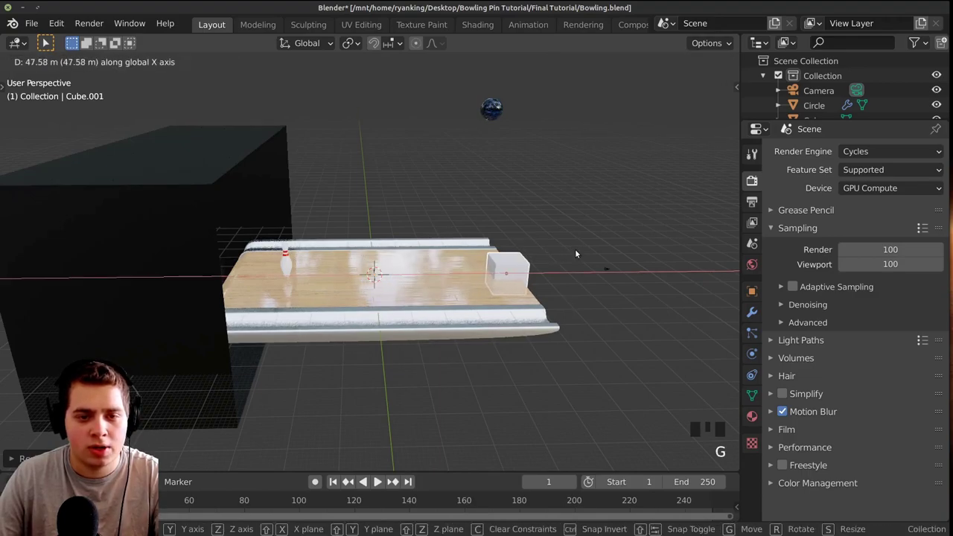
{"action": "key", "text": "g"}
{"action": "key", "text": "g"}
{"action": "middle_click", "coordinate": [556, 184]}
{"action": "key", "text": "g"}
Slide the cube's top vertices in Edit Mode to shape it into a slanted wedge ramp
{"action": "scroll", "scroll_direction": "up", "scroll_amount": 3}
{"action": "left_click_drag", "start_coordinate": [496, 237], "coordinate": [359, 277]}
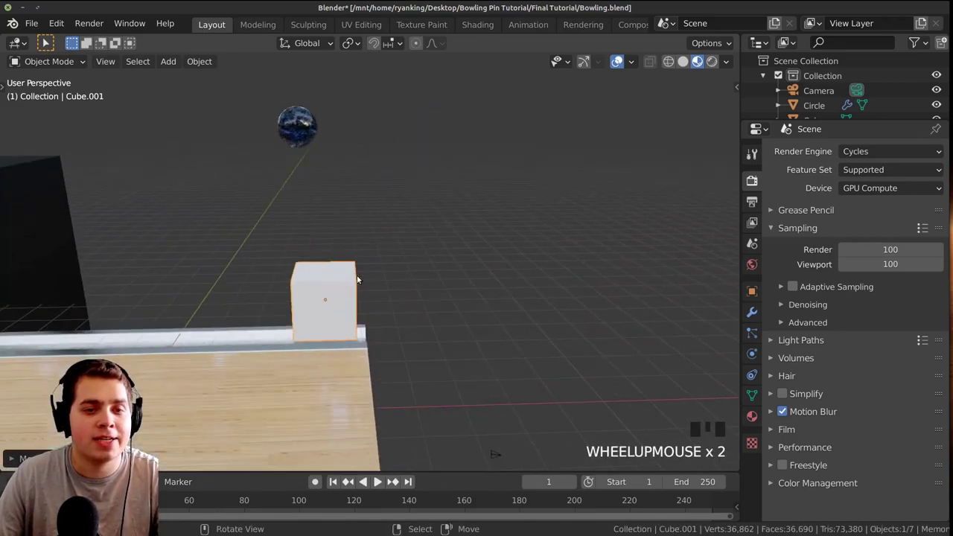
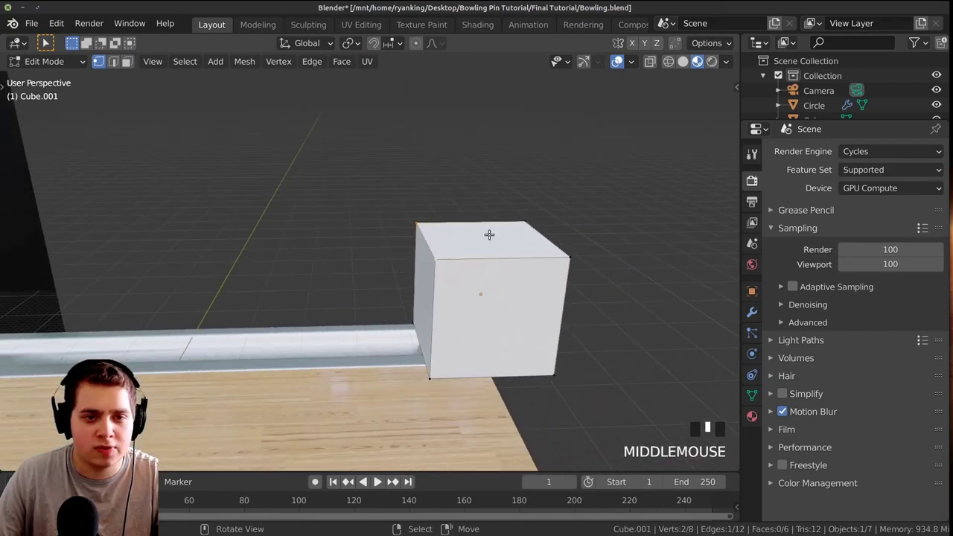
{"action": "scroll", "scroll_direction": "up", "scroll_amount": 3}
{"action": "key", "text": "g"}
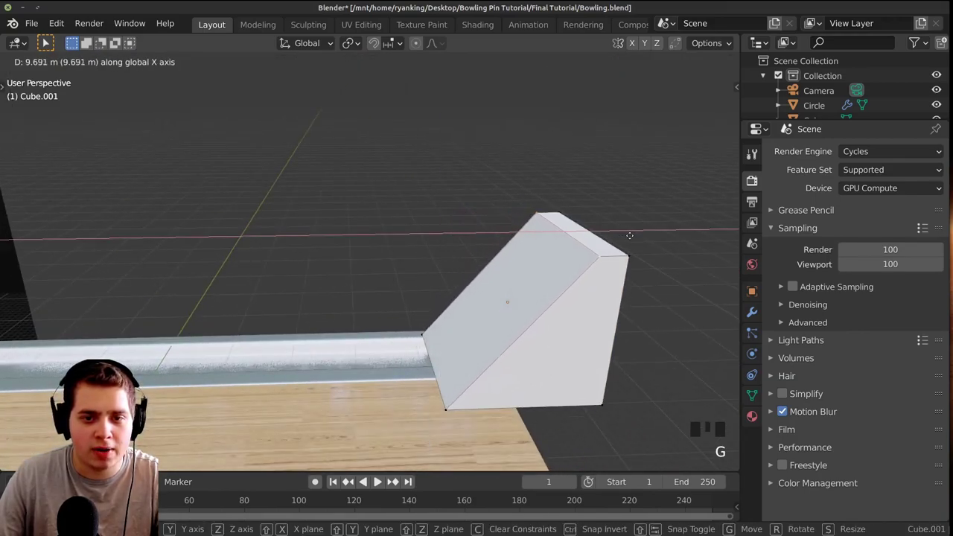
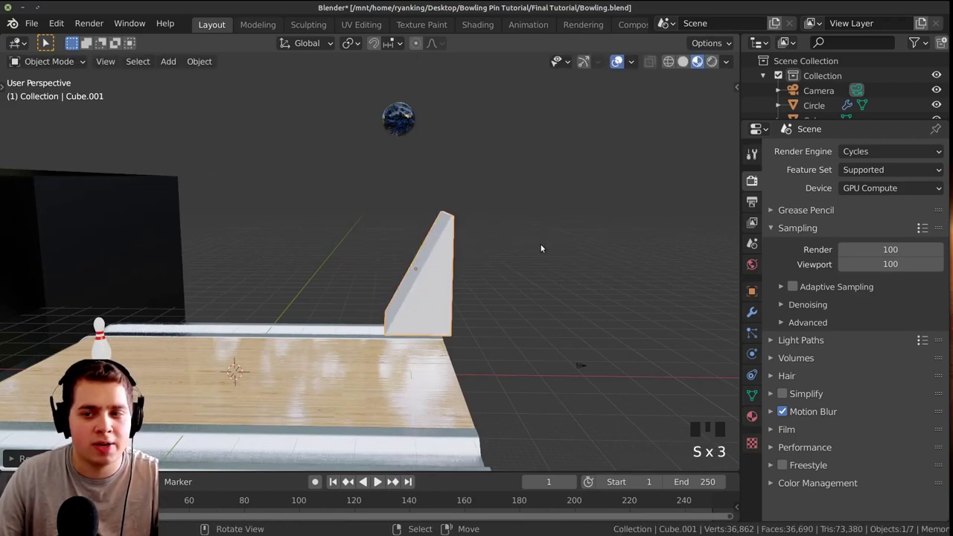
Adjust the ramp's scale and position at the lane end and enable Rigid Body on the sphere
{"action": "scroll", "scroll_direction": "up", "scroll_amount": 3}
{"action": "key", "text": "s"}
{"action": "scroll", "scroll_direction": "down", "scroll_amount": 3}
{"action": "key", "text": "g"}
{"action": "key", "text": "s"}
{"action": "left_click_drag", "start_coordinate": [392, 481], "coordinate": [392, 480]}
{"action": "key", "text": "g"}
{"action": "left_click_drag", "start_coordinate": [393, 480], "coordinate": [474, 203]}
{"action": "scroll", "scroll_direction": "down", "scroll_amount": 3}
{"action": "scroll", "scroll_direction": "down", "scroll_amount": 3}
{"action": "left_click_drag", "start_coordinate": [465, 194], "coordinate": [477, 128]}
{"action": "right_click", "coordinate": [477, 129]}
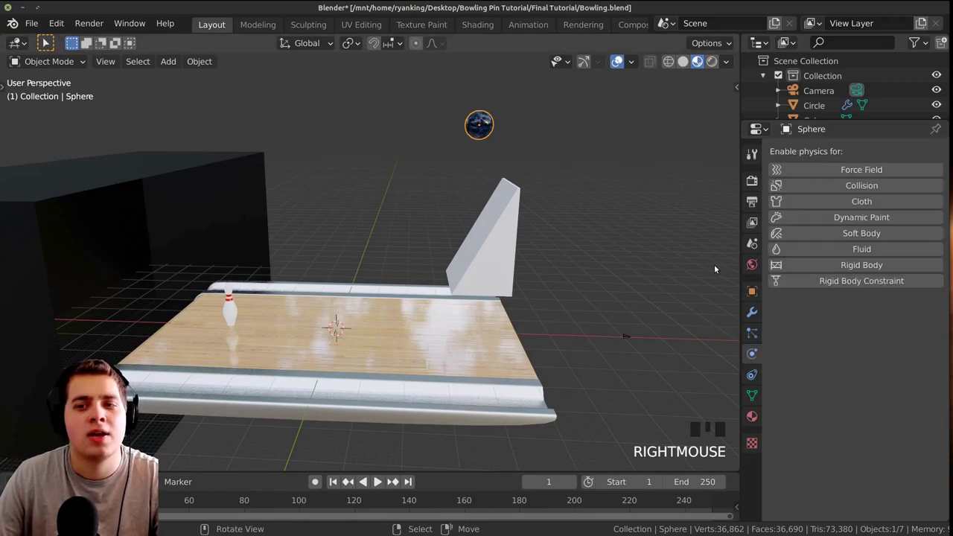
Set the Rigid Body World speed to 4.000 and play the timeline to watch the ball fall onto the ramp
{"action": "left_click_drag", "start_coordinate": [799, 268], "coordinate": [585, 245]}
{"action": "middle_click", "coordinate": [585, 244]}
{"action": "key", "text": "space"}
{"action": "left_click_drag", "start_coordinate": [567, 259], "coordinate": [469, 329]}
{"action": "scroll", "scroll_direction": "down", "scroll_amount": 3}
{"action": "left_click_drag", "start_coordinate": [441, 291], "coordinate": [318, 485]}
{"action": "key", "text": "space"}
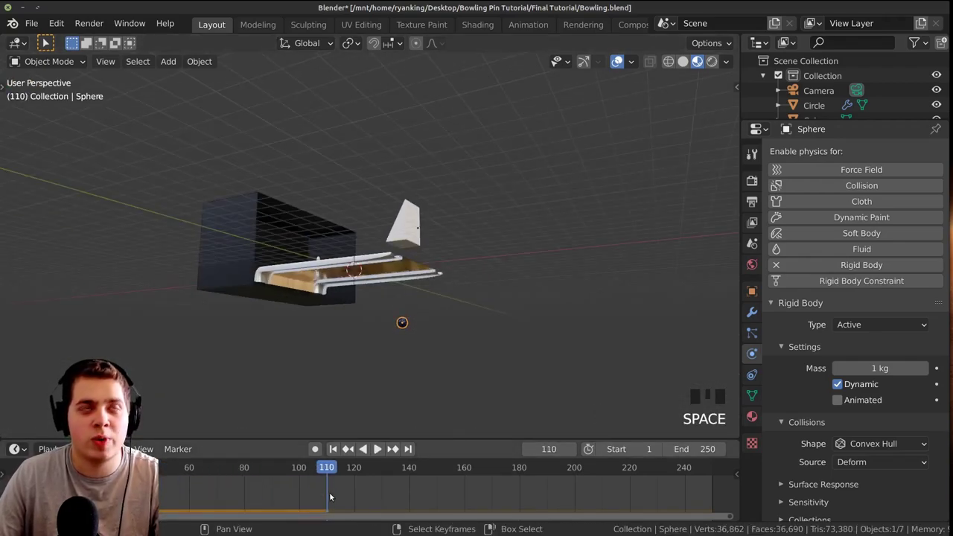
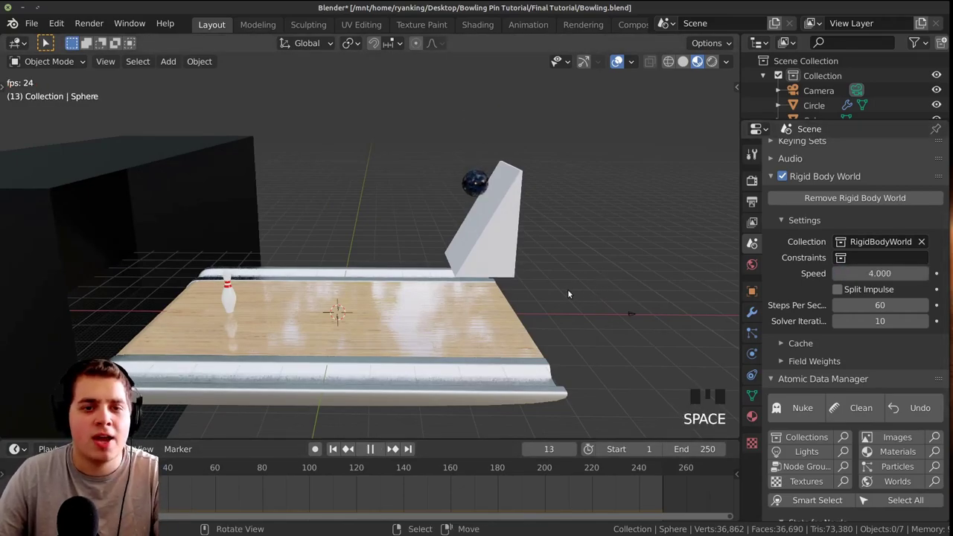
Stop playback, select the wedge Cube.001 and test the simulation against it
{"action": "key", "text": "space"}
{"action": "scroll", "scroll_direction": "down", "scroll_amount": 3}
{"action": "key", "text": "a"}
{"action": "key", "text": "s"}
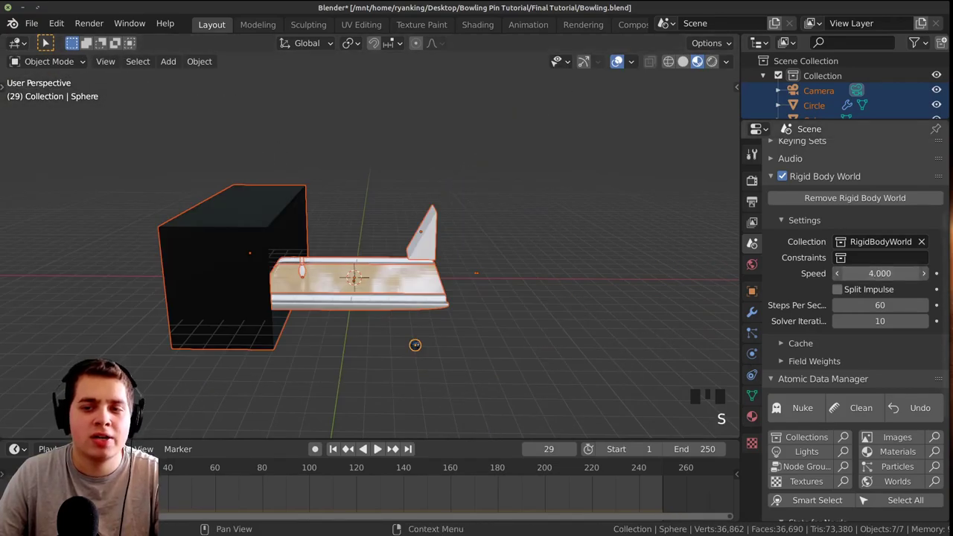
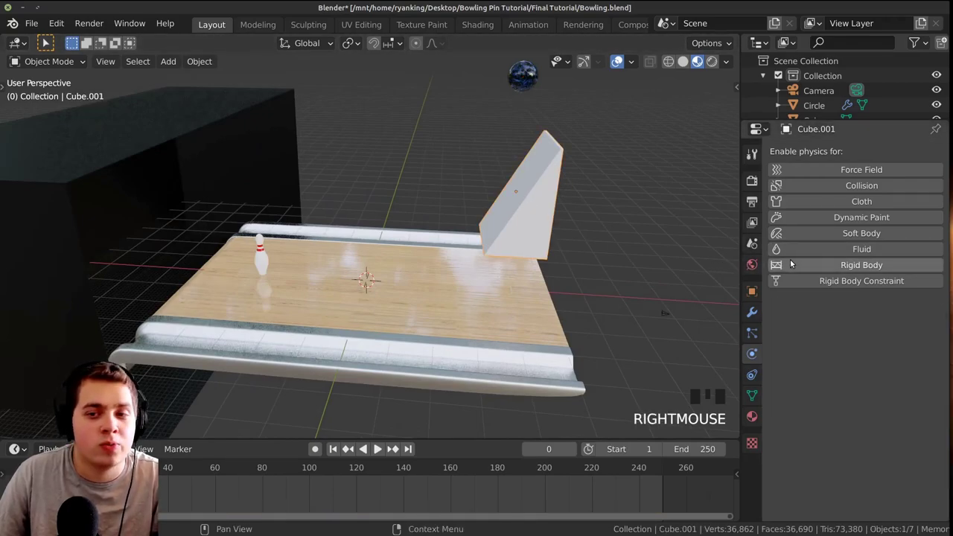
{"action": "left_click", "coordinate": [796, 263]}
{"action": "scroll", "scroll_direction": "down", "scroll_amount": 3}
{"action": "middle_click", "coordinate": [609, 279]}
{"action": "key", "text": "space"}
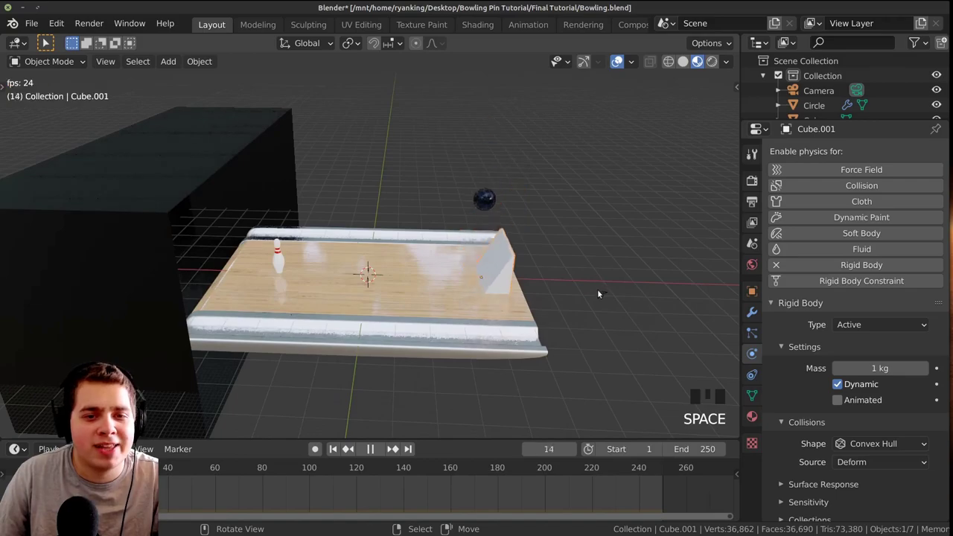
{"action": "key", "text": "space"}
{"action": "key", "text": "space"}
Enable Rigid Body physics on the wedge ramp and replay the simulation
{"action": "left_click", "coordinate": [392, 448]}
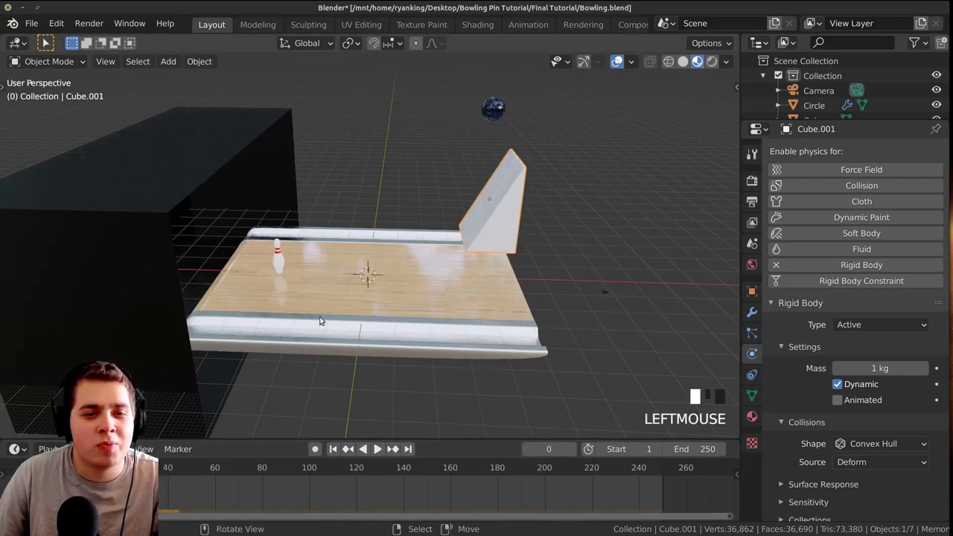
{"action": "scroll", "scroll_direction": "up", "scroll_amount": 3}
{"action": "left_click", "coordinate": [393, 448]}
{"action": "right_click", "coordinate": [392, 447]}
{"action": "left_click_drag", "start_coordinate": [393, 448], "coordinate": [393, 448]}
{"action": "right_click", "coordinate": [393, 448]}
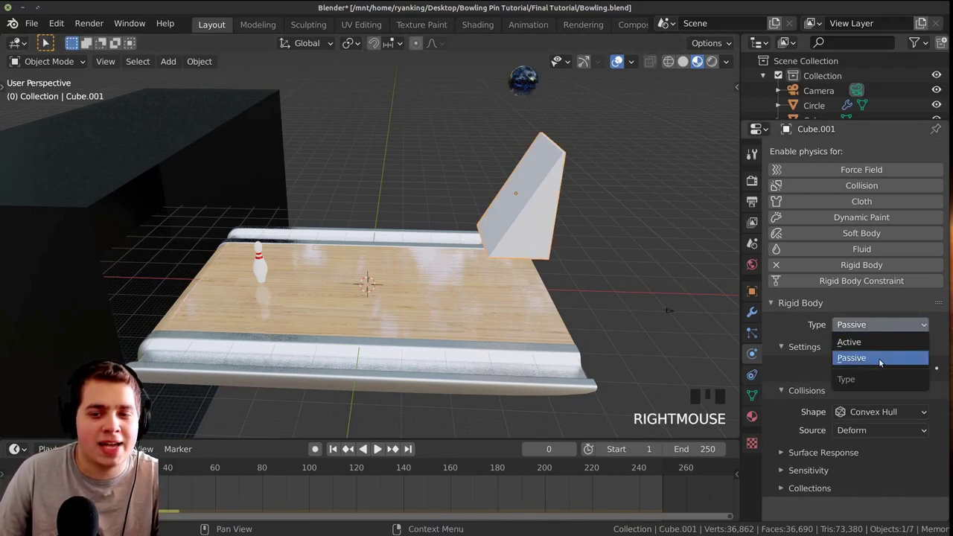
{"action": "left_click", "coordinate": [393, 448]}
{"action": "left_click_drag", "start_coordinate": [393, 447], "coordinate": [392, 448]}
{"action": "key", "text": "space"}
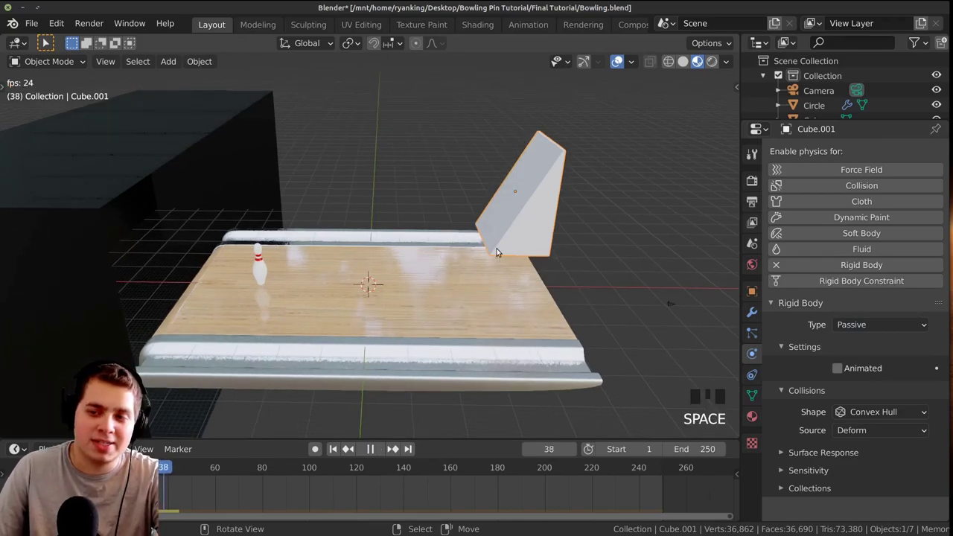
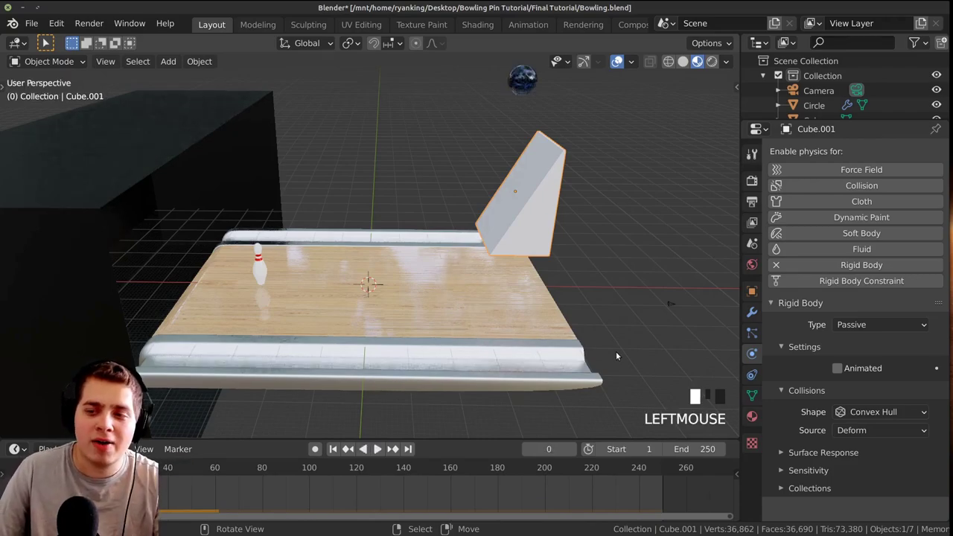
Select the lane Plane to set up its physics next
{"action": "left_click_drag", "start_coordinate": [390, 445], "coordinate": [379, 308]}
{"action": "right_click", "coordinate": [378, 309]}
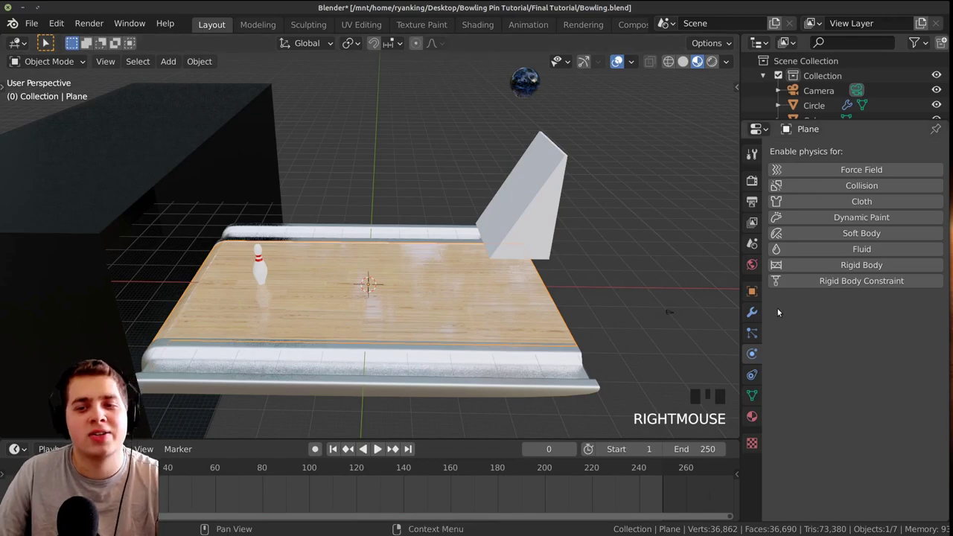
Give the lane Plane rigid body physics after checking playback
{"action": "left_click_drag", "start_coordinate": [798, 265], "coordinate": [382, 308]}
{"action": "middle_click", "coordinate": [383, 308]}
{"action": "key", "text": "space"}
{"action": "left_click_drag", "start_coordinate": [389, 315], "coordinate": [230, 506]}
{"action": "key", "text": "space"}
{"action": "left_click", "coordinate": [231, 493]}
Replay the simulation from the start so the ball rolls down the lane to the pin
{"action": "scroll", "scroll_direction": "down", "scroll_amount": 3}
{"action": "left_click_drag", "start_coordinate": [461, 284], "coordinate": [445, 295]}
{"action": "key", "text": "space"}
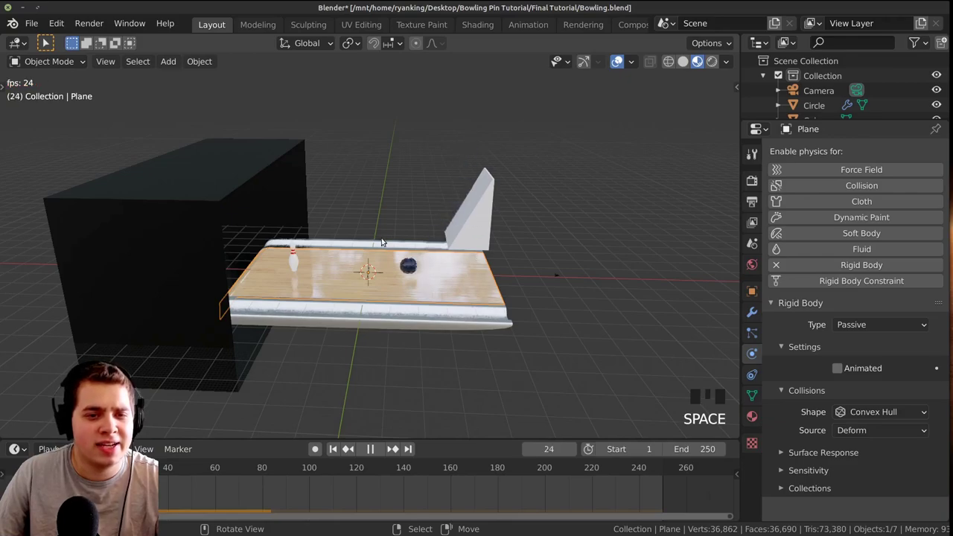
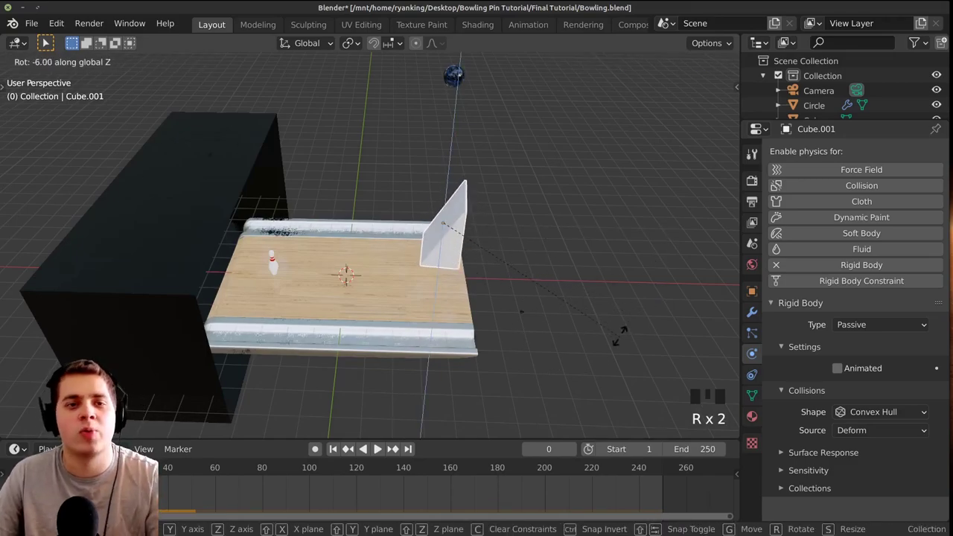
Turn the wedge about 6 degrees around the vertical axis and confirm the rotation
{"action": "left_click_drag", "start_coordinate": [495, 344], "coordinate": [502, 329]}
{"action": "key", "text": "a"}
{"action": "left_click_drag", "start_coordinate": [462, 333], "coordinate": [428, 338]}
{"action": "right_click", "coordinate": [428, 339]}
{"action": "left_click_drag", "start_coordinate": [420, 342], "coordinate": [310, 317]}
{"action": "scroll", "scroll_direction": "up", "scroll_amount": 3}
Select the ball, play the simulation from lane level and stop it back at the start
{"action": "left_click_drag", "start_coordinate": [821, 264], "coordinate": [535, 309]}
{"action": "left_click_drag", "start_coordinate": [535, 309], "coordinate": [508, 121]}
{"action": "key", "text": "a"}
{"action": "scroll", "scroll_direction": "down", "scroll_amount": 3}
{"action": "right_click", "coordinate": [453, 93]}
{"action": "left_click_drag", "start_coordinate": [468, 133], "coordinate": [478, 146]}
{"action": "scroll", "scroll_direction": "up", "scroll_amount": 3}
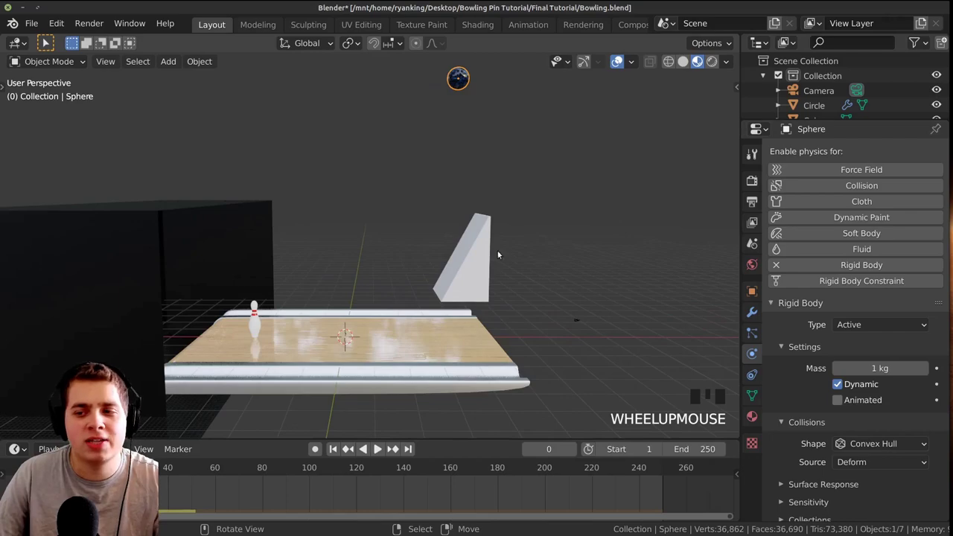
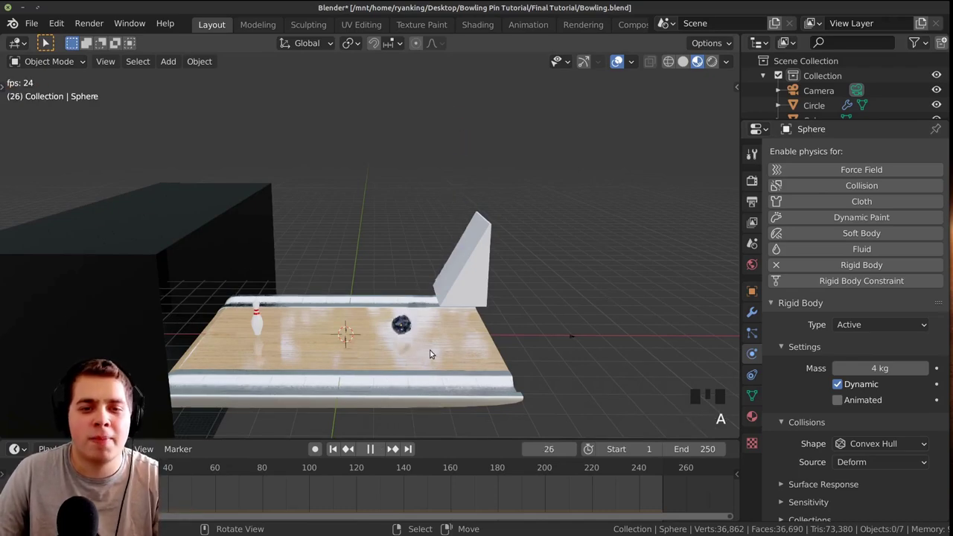
{"action": "key", "text": "space"}
{"action": "left_click_drag", "start_coordinate": [222, 502], "coordinate": [465, 84]}
{"action": "right_click", "coordinate": [465, 83]}
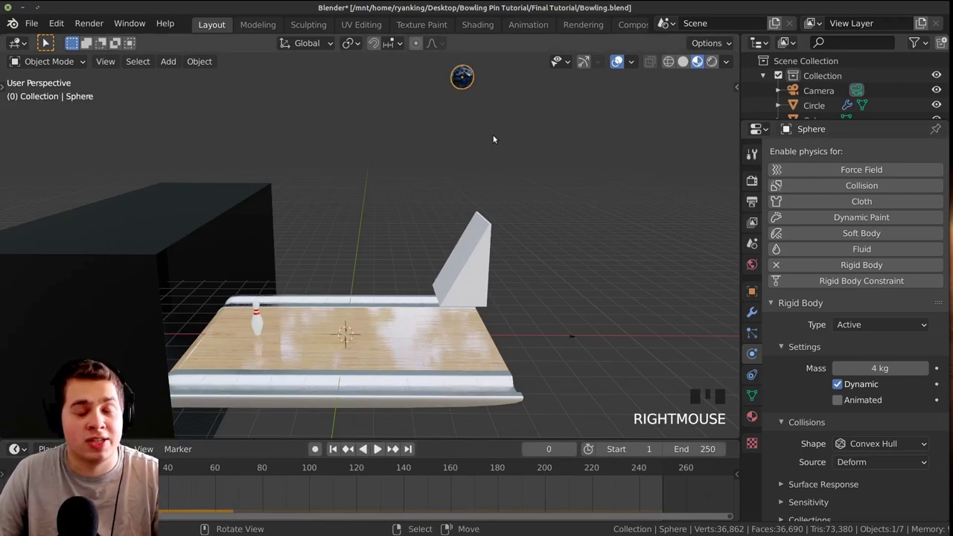
Select the bowling pin and frame it up close in the viewport
{"action": "left_click_drag", "start_coordinate": [449, 246], "coordinate": [470, 245]}
{"action": "key", "text": "a"}
{"action": "scroll", "scroll_direction": "down", "scroll_amount": 3}
{"action": "scroll", "scroll_direction": "down", "scroll_amount": 3}
{"action": "left_click_drag", "start_coordinate": [431, 258], "coordinate": [232, 160]}
{"action": "right_click", "coordinate": [231, 161]}
{"action": "middle_click", "coordinate": [333, 197]}
{"action": "scroll", "scroll_direction": "up", "scroll_amount": 3}
{"action": "key", "text": "a"}
{"action": "right_click", "coordinate": [449, 277]}
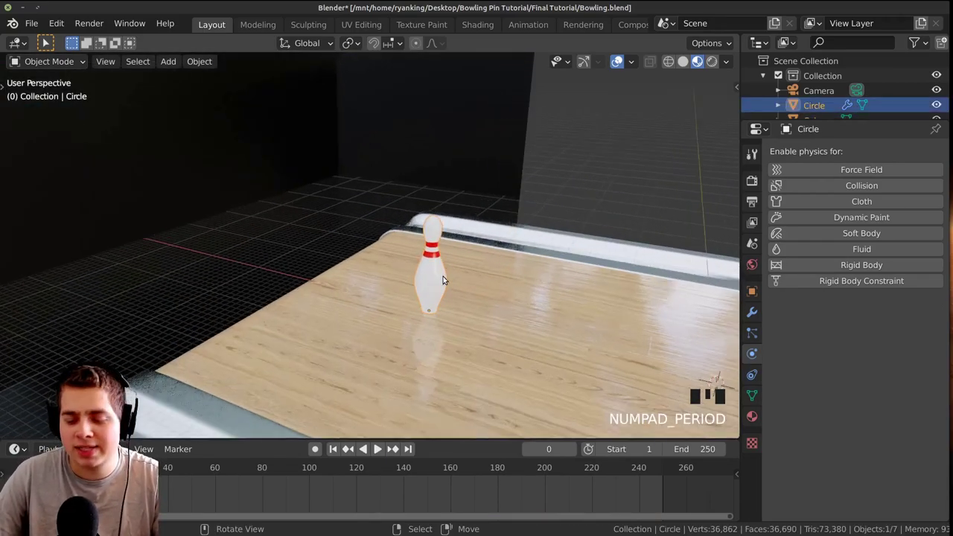
Give the pin an Active rigid body, nudge it to sit on the lane and test playback
{"action": "key", "text": "KP_Decimal"}
{"action": "scroll", "scroll_direction": "down", "scroll_amount": 3}
{"action": "left_click_drag", "start_coordinate": [417, 288], "coordinate": [466, 298]}
{"action": "key", "text": "a"}
{"action": "right_click", "coordinate": [371, 283]}
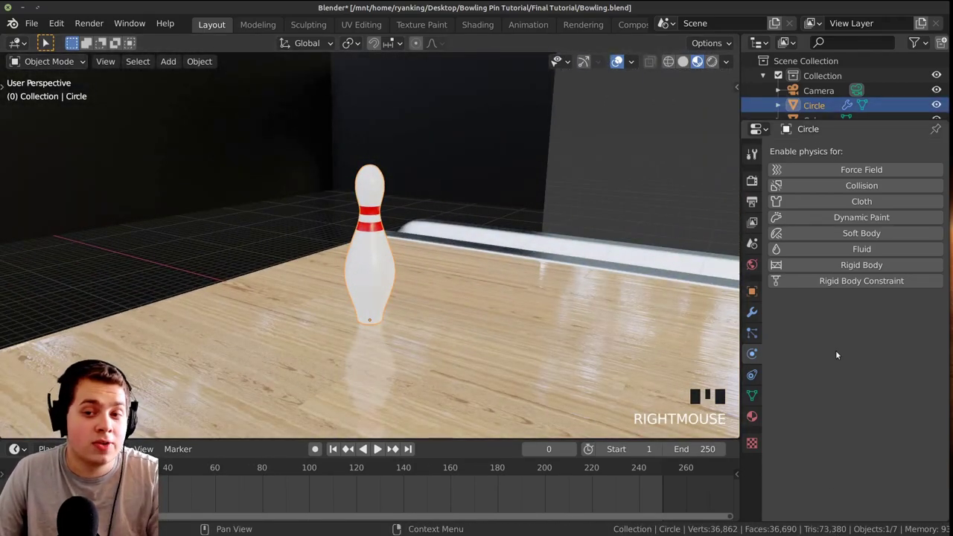
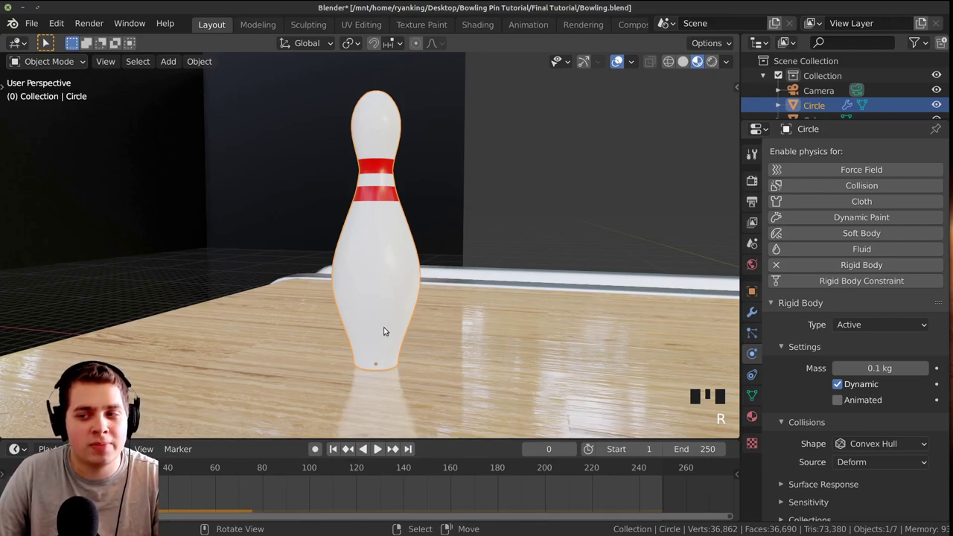
{"action": "key", "text": "r"}
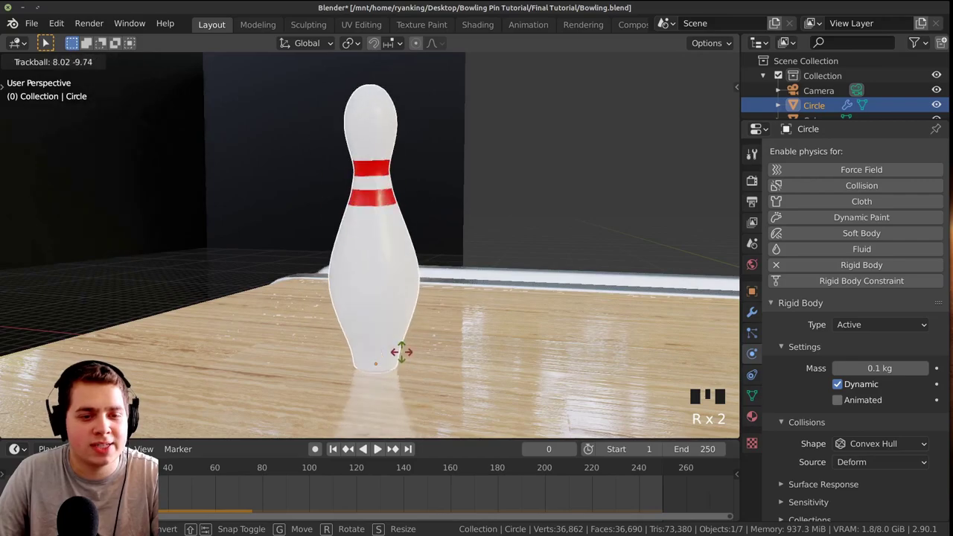
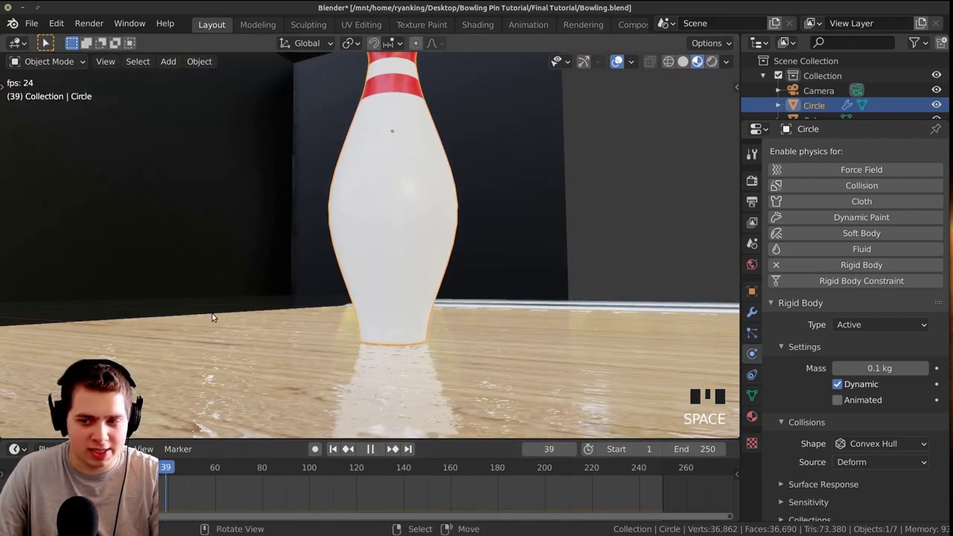
{"action": "scroll", "scroll_direction": "down", "scroll_amount": 3}
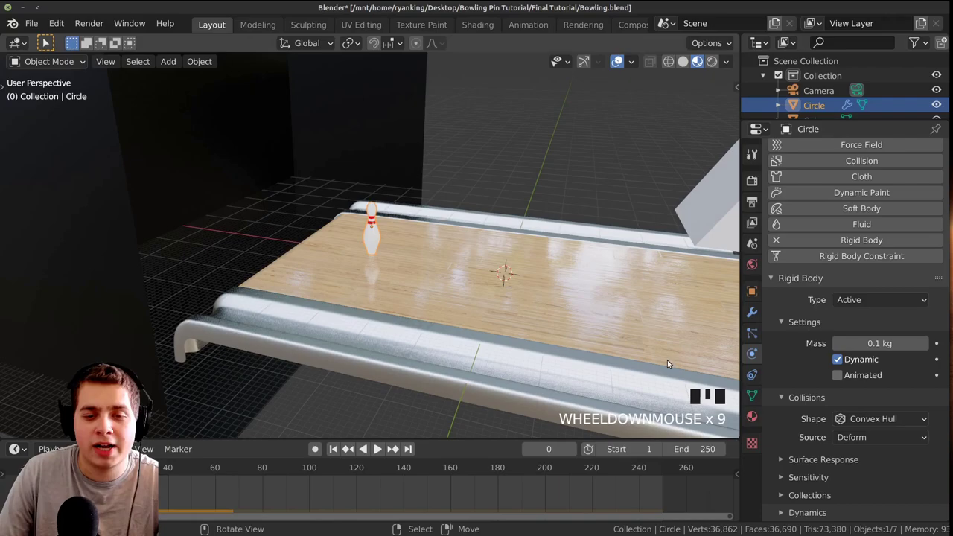
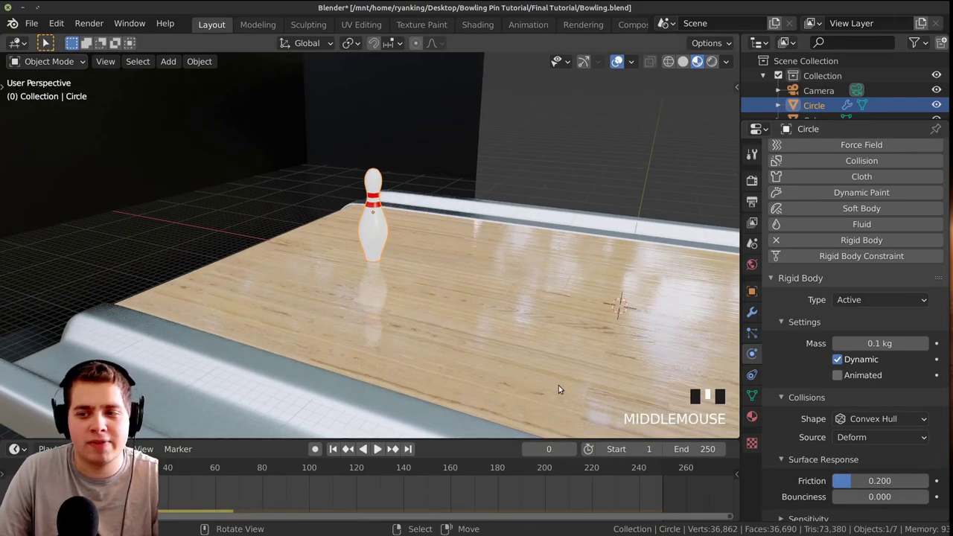
{"action": "key", "text": "space"}
{"action": "left_click_drag", "start_coordinate": [519, 386], "coordinate": [533, 351]}
{"action": "scroll", "scroll_direction": "down", "scroll_amount": 3}
{"action": "left_click_drag", "start_coordinate": [491, 325], "coordinate": [237, 496]}
{"action": "key", "text": "space"}
{"action": "left_click", "coordinate": [181, 495]}
{"action": "left_click_drag", "start_coordinate": [343, 343], "coordinate": [386, 324]}
{"action": "scroll", "scroll_direction": "down", "scroll_amount": 3}
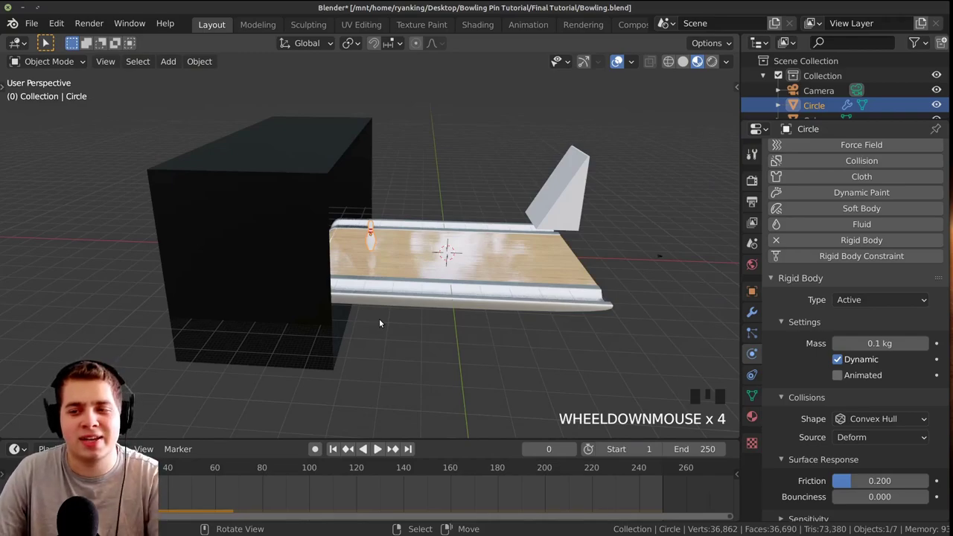
{"action": "left_click_drag", "start_coordinate": [406, 288], "coordinate": [433, 284]}
{"action": "scroll", "scroll_direction": "up", "scroll_amount": 3}
{"action": "left_click_drag", "start_coordinate": [392, 296], "coordinate": [432, 317]}
{"action": "scroll", "scroll_direction": "up", "scroll_amount": 3}
{"action": "key", "text": "a"}
{"action": "right_click", "coordinate": [347, 298]}
{"action": "key", "text": "KP_Decimal"}
{"action": "key", "text": "a"}
{"action": "scroll", "scroll_direction": "down", "scroll_amount": 3}
{"action": "left_click_drag", "start_coordinate": [487, 280], "coordinate": [471, 302]}
{"action": "key", "text": "space"}
{"action": "scroll", "scroll_direction": "down", "scroll_amount": 3}
{"action": "left_click_drag", "start_coordinate": [458, 280], "coordinate": [438, 273]}
{"action": "scroll", "scroll_direction": "down", "scroll_amount": 3}
{"action": "middle_click", "coordinate": [433, 276]}
{"action": "key", "text": "space"}
{"action": "left_click", "coordinate": [190, 494]}
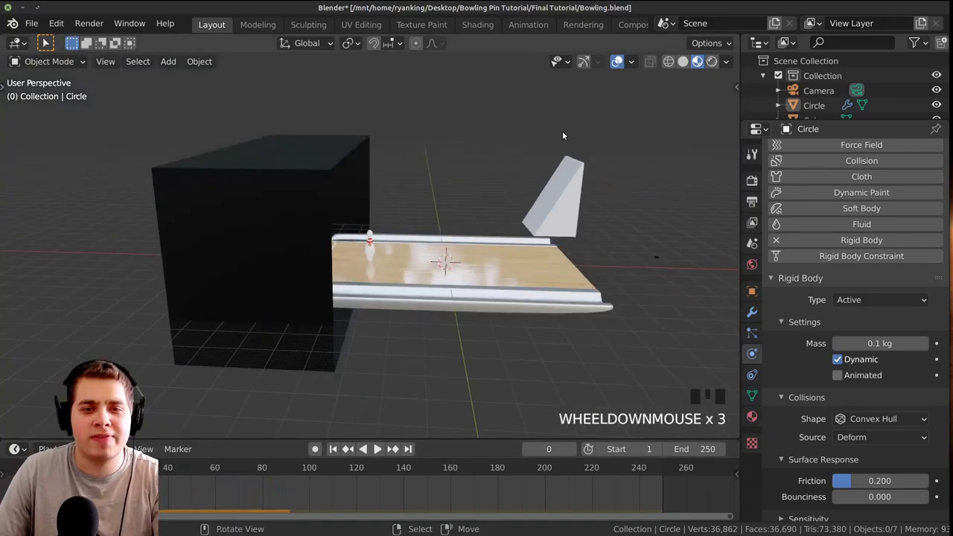
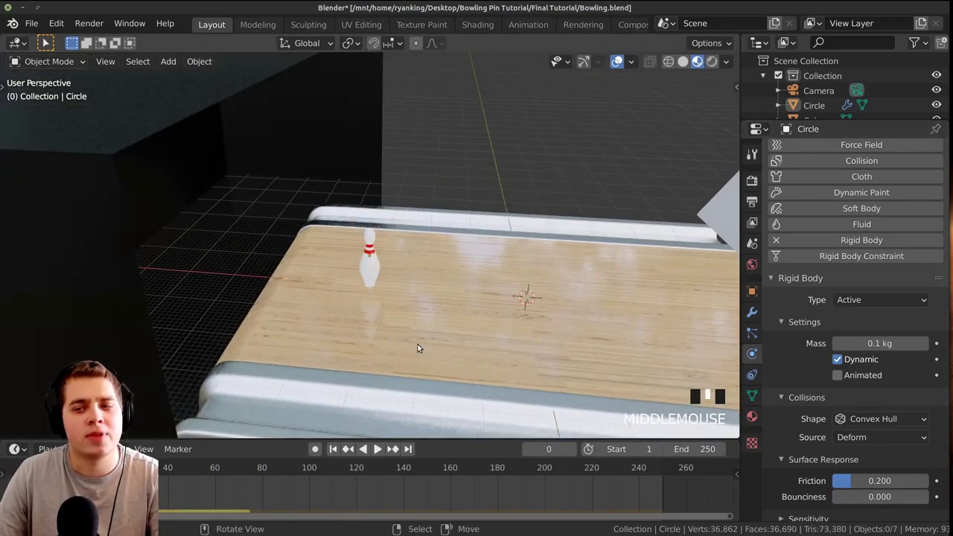
Zoom toward the pin and switch to Top Orthographic view over the lane
{"action": "scroll", "scroll_direction": "up", "scroll_amount": 3}
{"action": "scroll", "scroll_direction": "down", "scroll_amount": 3}
{"action": "scroll", "scroll_direction": "down", "scroll_amount": 3}
{"action": "left_click_drag", "start_coordinate": [399, 400], "coordinate": [378, 345]}
{"action": "scroll", "scroll_direction": "up", "scroll_amount": 3}
{"action": "right_click", "coordinate": [371, 288]}
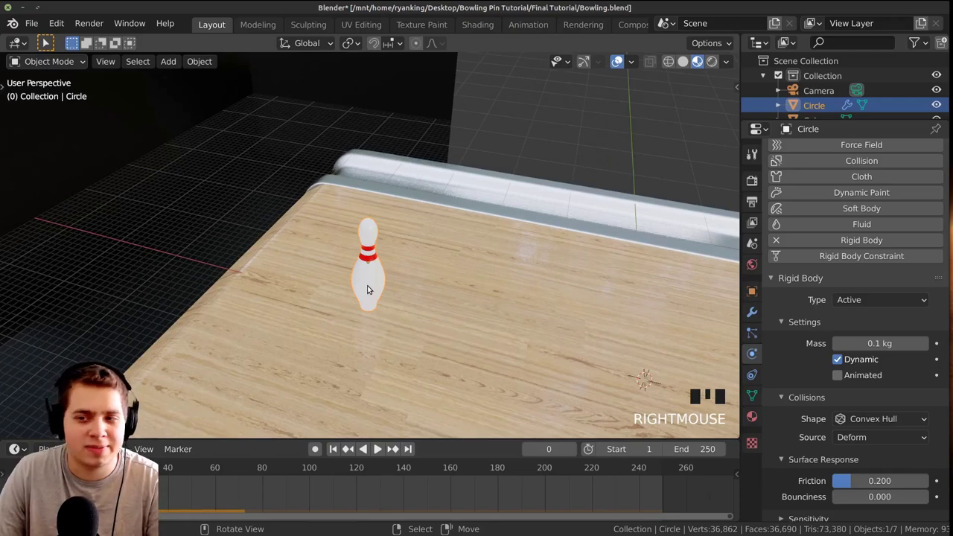
{"action": "key", "text": "KP_7"}
{"action": "scroll", "scroll_direction": "down", "scroll_amount": 3}
{"action": "scroll", "scroll_direction": "down", "scroll_amount": 3}
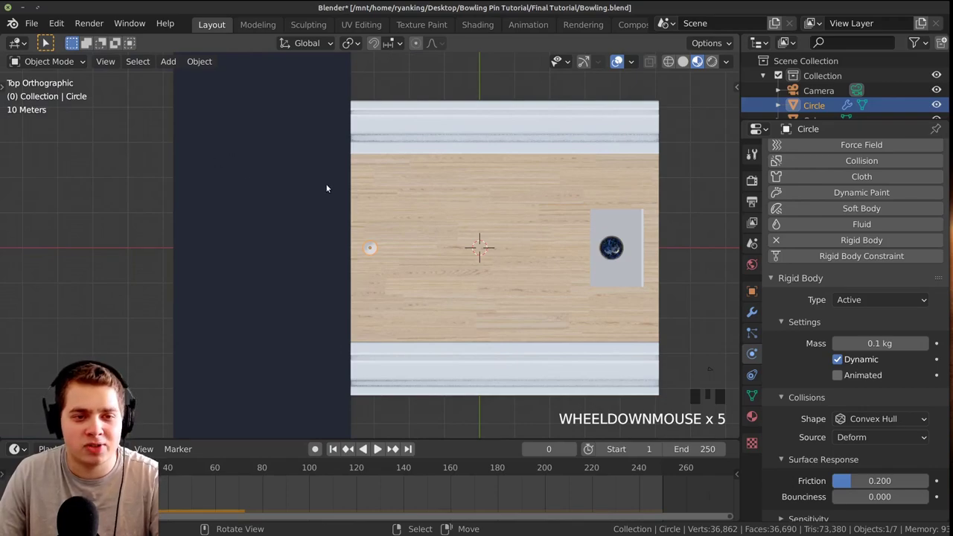
Duplicate the pin with Shift+D and place the first copy for the rack
{"action": "scroll", "scroll_direction": "up", "scroll_amount": 3}
{"action": "right_click", "coordinate": [310, 203]}
{"action": "key", "text": "h"}
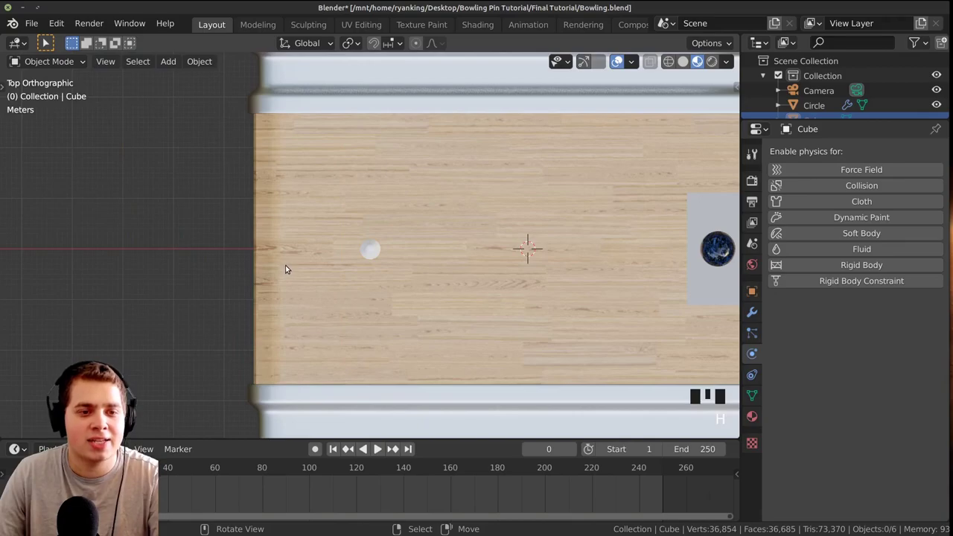
{"action": "scroll", "scroll_direction": "up", "scroll_amount": 3}
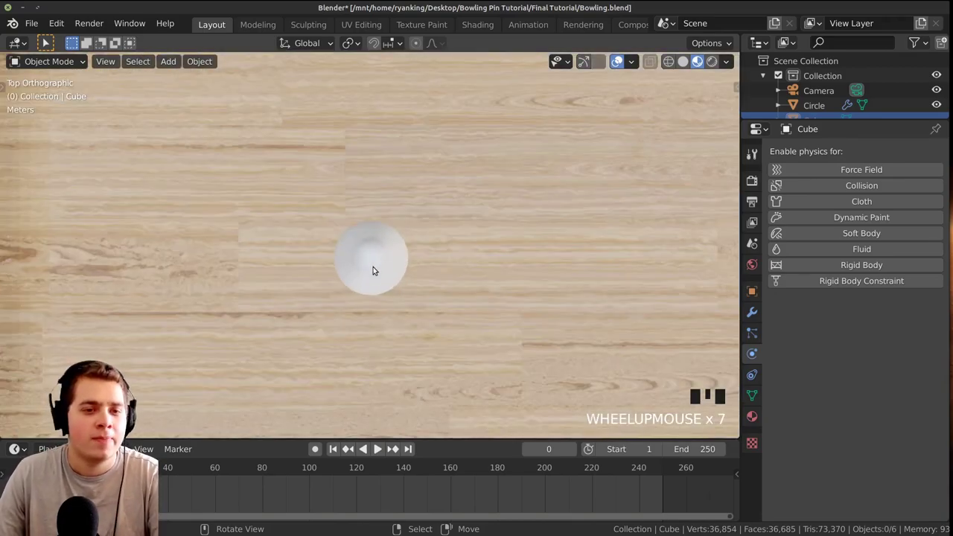
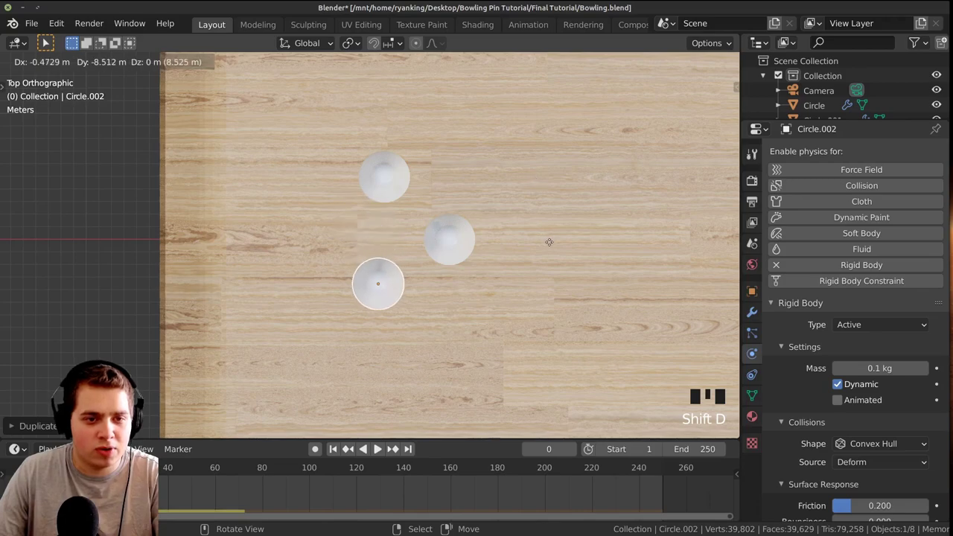
{"action": "key", "text": "shift+d"}
{"action": "scroll", "scroll_direction": "down", "scroll_amount": 3}
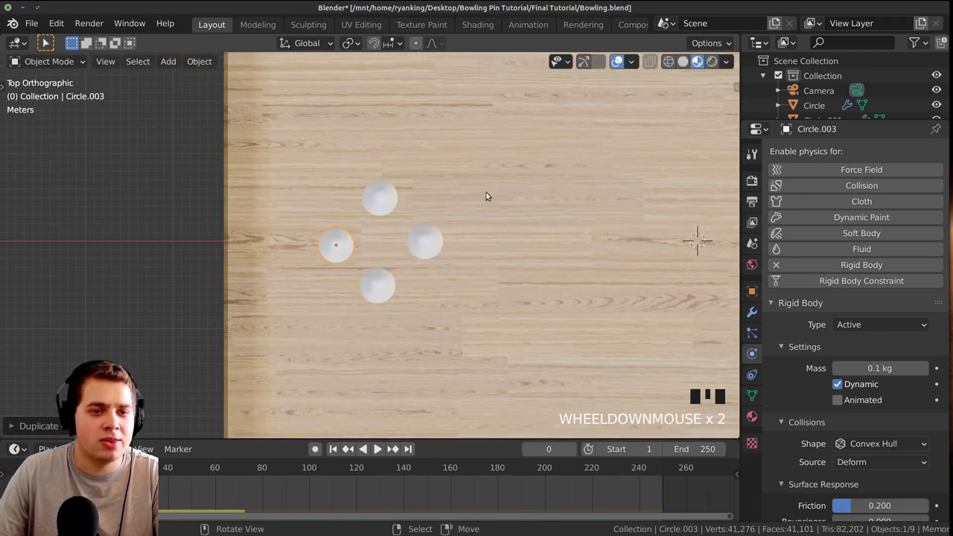
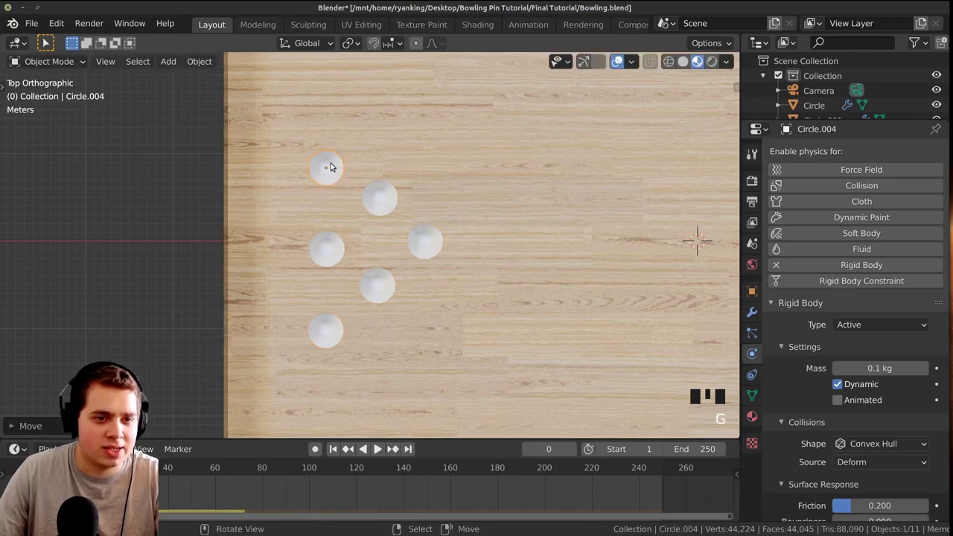
Duplicate further pins and move them into the ten-pin triangle at the lane's far end
{"action": "key", "text": "shift+d"}
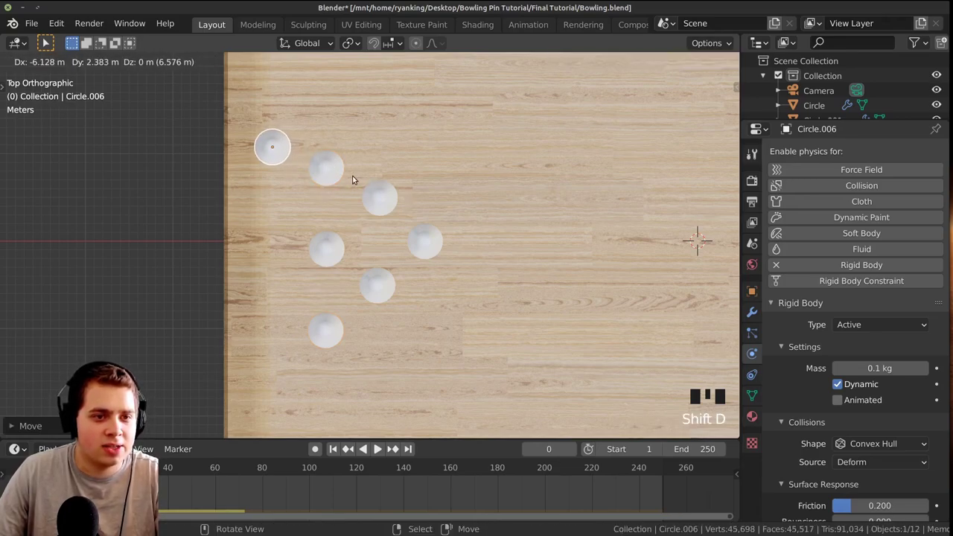
{"action": "key", "text": "shift+d"}
{"action": "key", "text": "shift+d"}
{"action": "key", "text": "shift+d"}
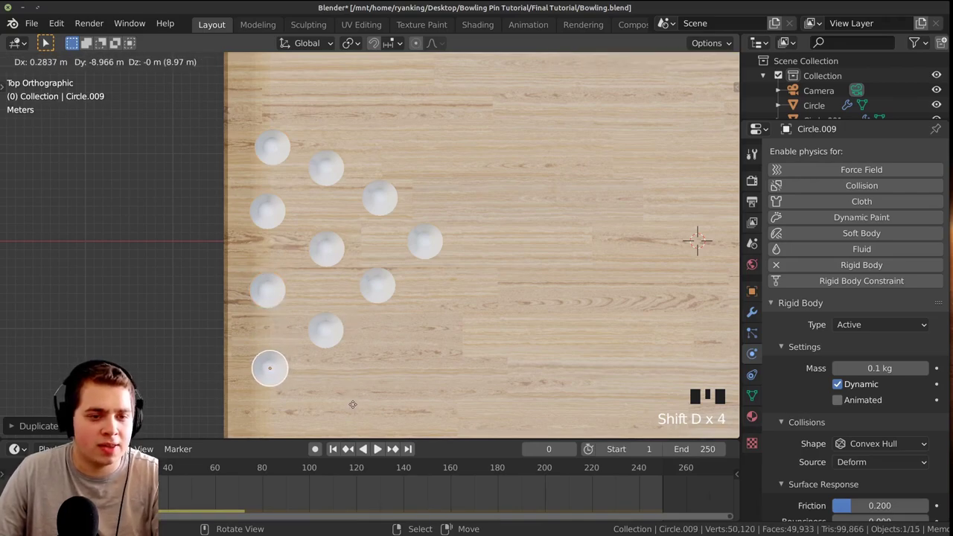
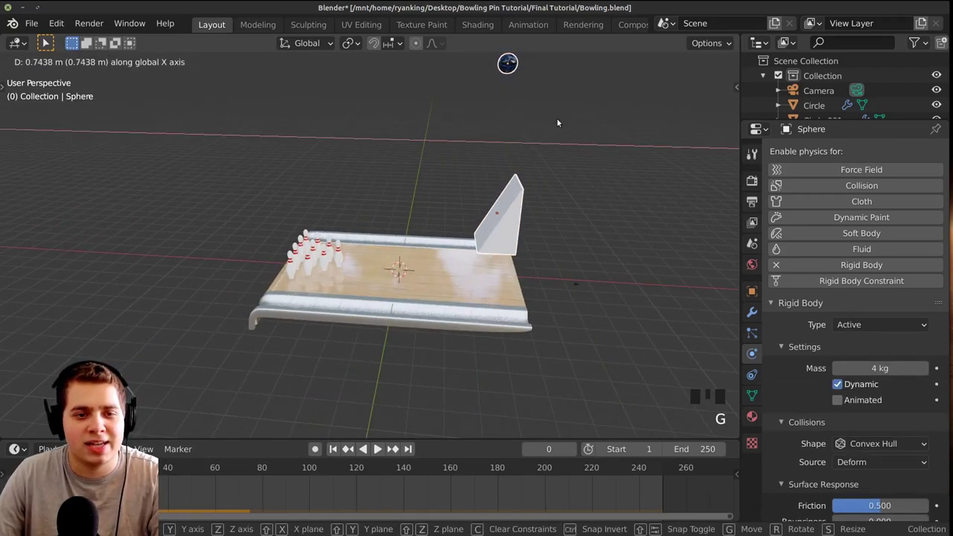
From camera view, slide the camera along its viewing axis until the full ten-pin rack is framed
{"action": "key", "text": "KP_0"}
{"action": "scroll", "scroll_direction": "up", "scroll_amount": 3}
{"action": "right_click", "coordinate": [362, 163]}
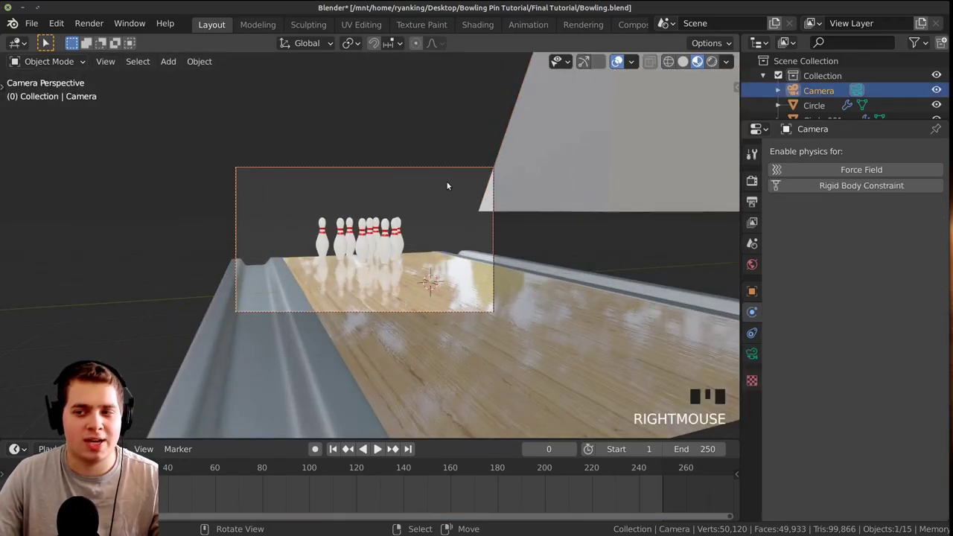
{"action": "key", "text": "g"}
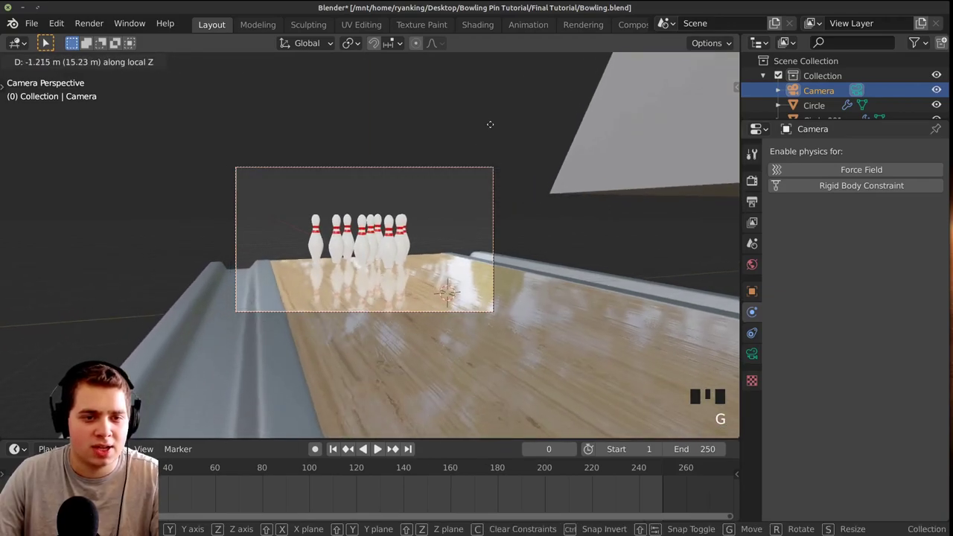
{"action": "scroll", "scroll_direction": "down", "scroll_amount": 3}
{"action": "left_click_drag", "start_coordinate": [517, 201], "coordinate": [536, 181]}
{"action": "scroll", "scroll_direction": "down", "scroll_amount": 3}
{"action": "left_click_drag", "start_coordinate": [534, 182], "coordinate": [511, 189]}
{"action": "scroll", "scroll_direction": "up", "scroll_amount": 3}
{"action": "right_click", "coordinate": [478, 146]}
{"action": "key", "text": "g"}
{"action": "key", "text": "KP_0"}
Play the animation to watch the ball roll toward the pins, then stop playback
{"action": "key", "text": "space"}
{"action": "scroll", "scroll_direction": "up", "scroll_amount": 3}
{"action": "key", "text": "a"}
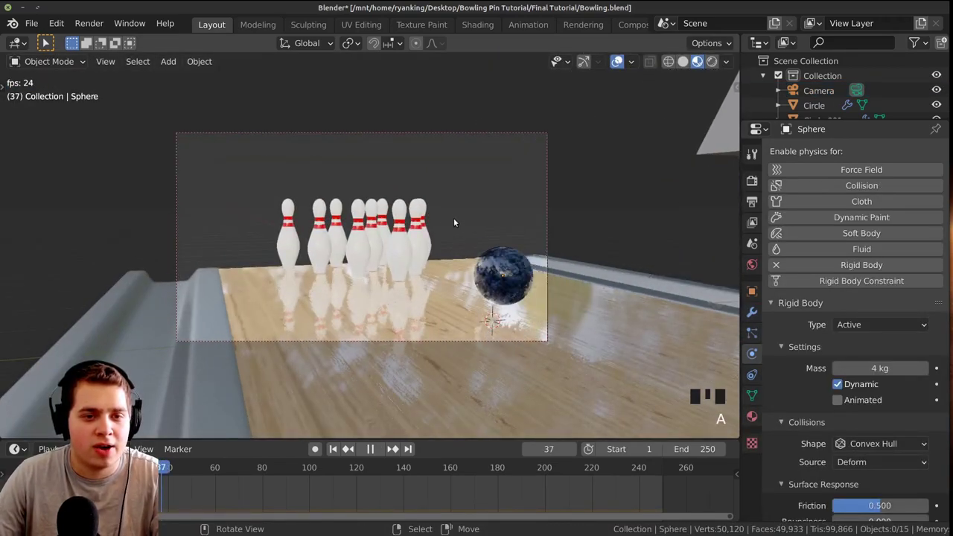
{"action": "key", "text": "space"}
{"action": "left_click", "coordinate": [190, 483]}
{"action": "key", "text": "space"}
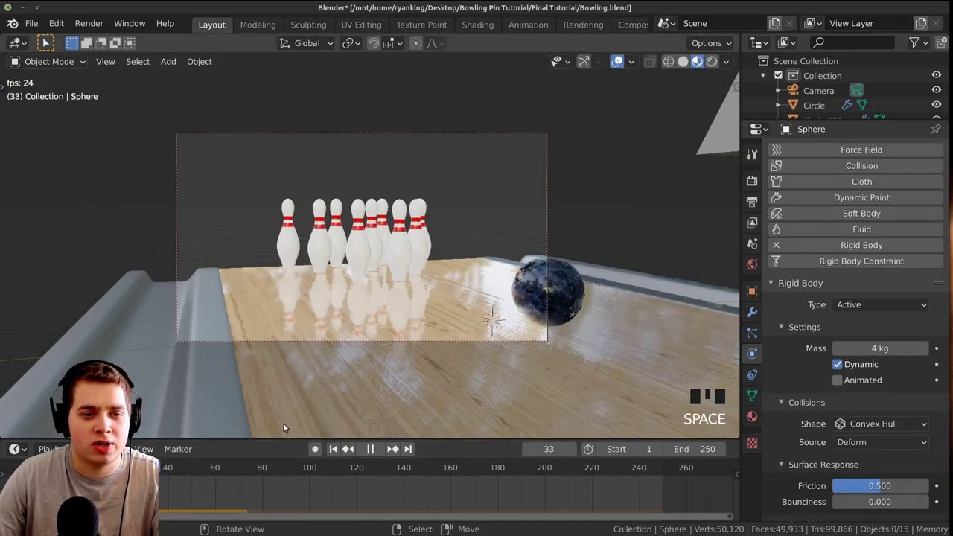
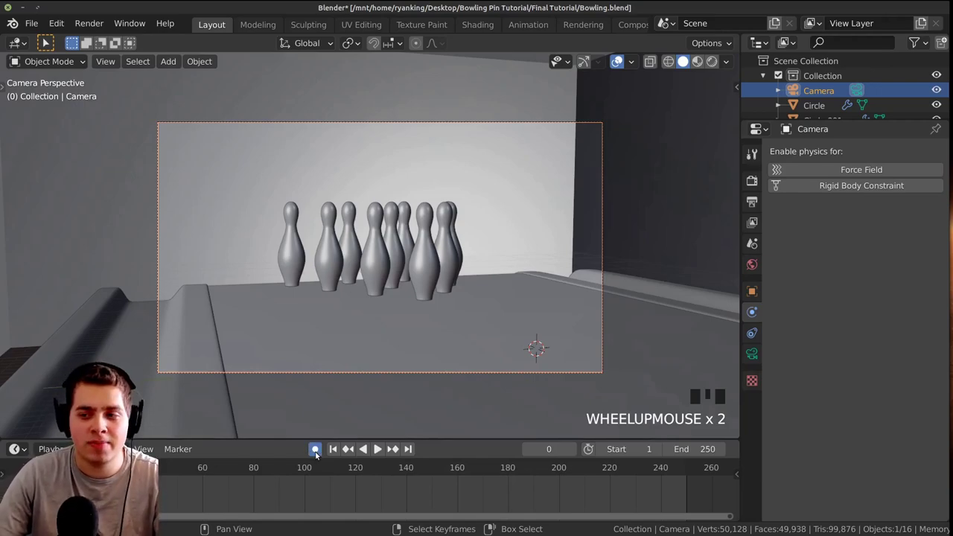
With auto keying on, nudge the camera for a start keyframe, then play through the strike to frame 118
{"action": "scroll", "scroll_direction": "down", "scroll_amount": 3}
{"action": "key", "text": "g"}
{"action": "key", "text": "g"}
{"action": "key", "text": "g"}
{"action": "key", "text": "space"}
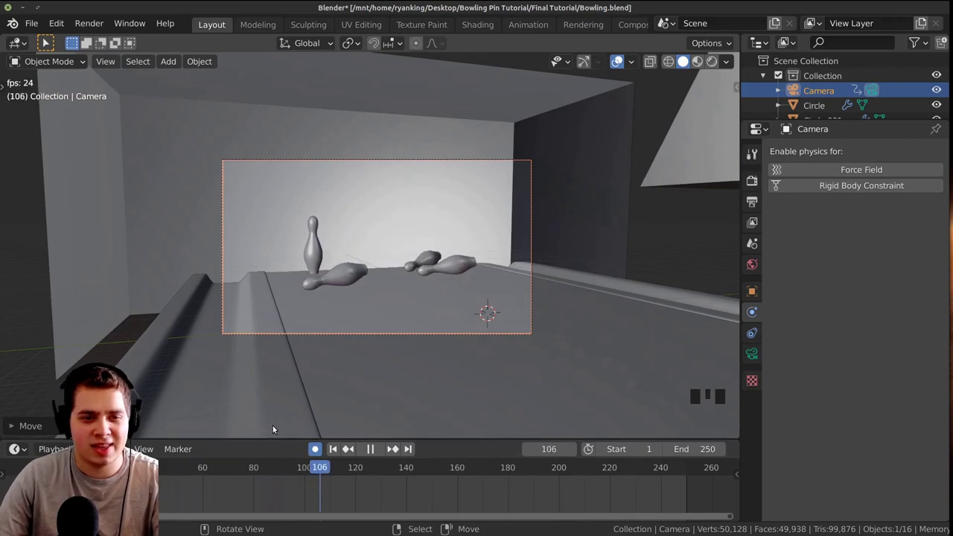
{"action": "key", "text": "space"}
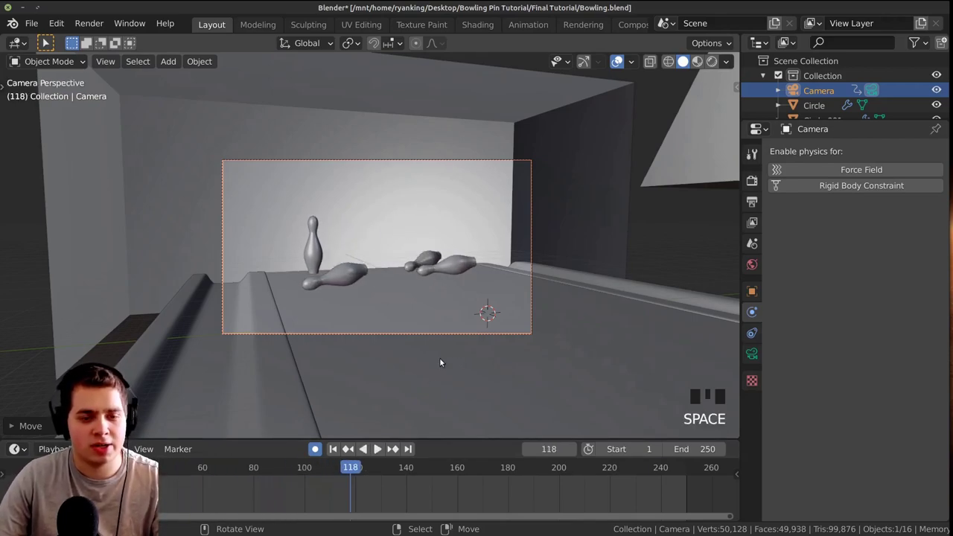
Move and rotate the camera at frame 118 into a close shot of the toppled pins, keyframing it
{"action": "key", "text": "g"}
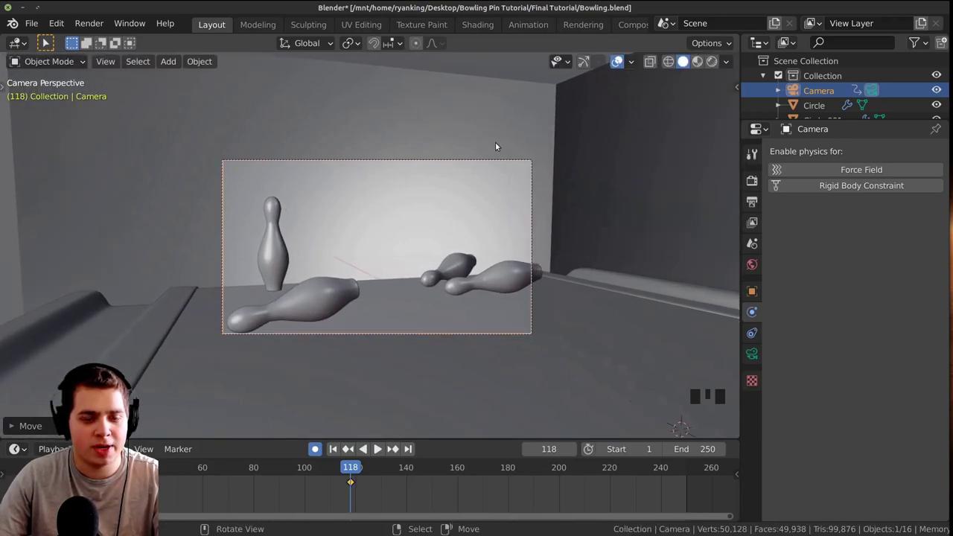
{"action": "key", "text": "r"}
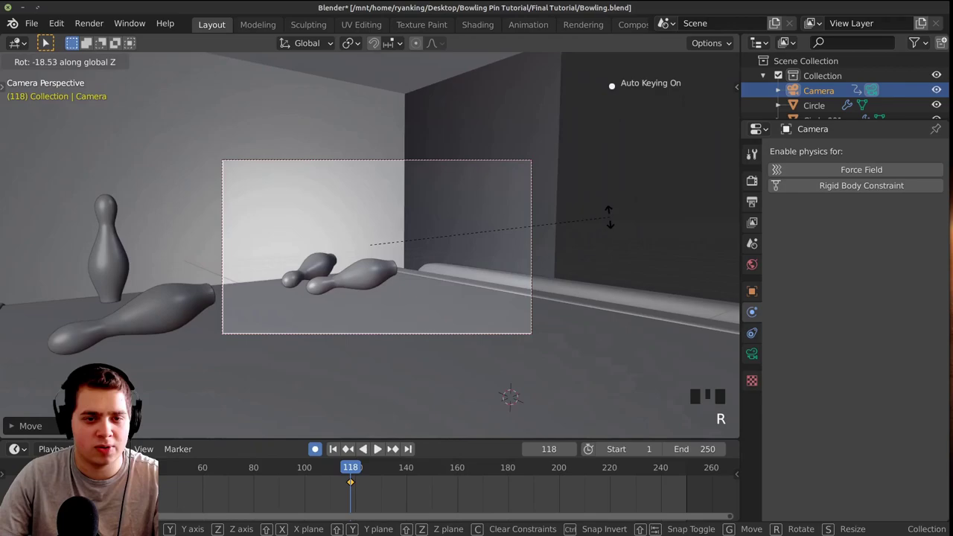
{"action": "key", "text": "g"}
{"action": "key", "text": "g"}
{"action": "key", "text": "g"}
{"action": "key", "text": "r"}
{"action": "key", "text": "g"}
{"action": "key", "text": "g"}
{"action": "key", "text": "g"}
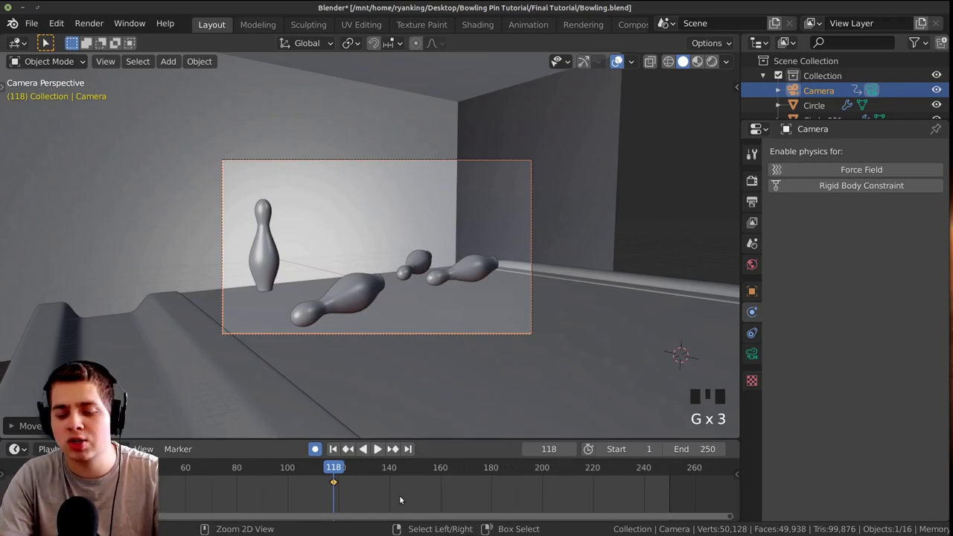
{"action": "key", "text": "ctrl+End"}
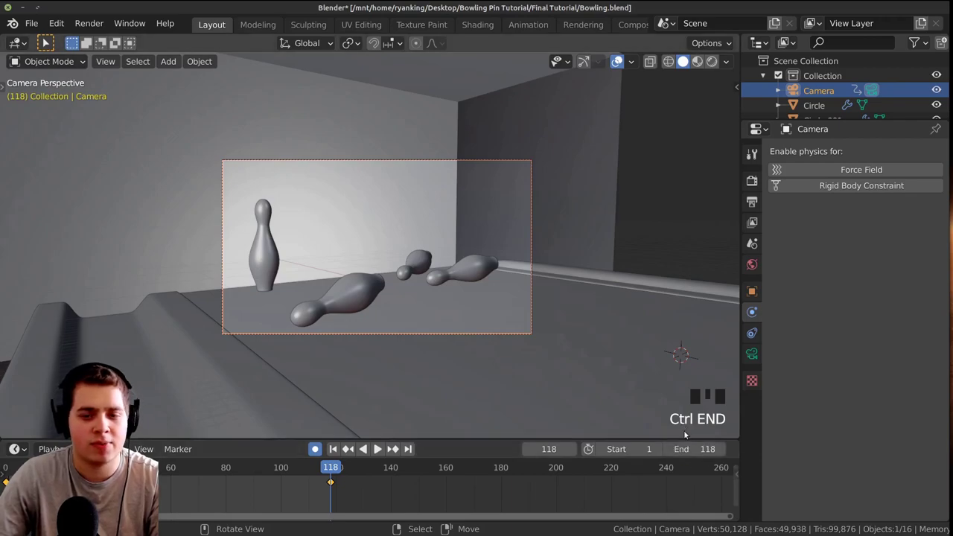
Set all camera keyframes to Linear interpolation after previewing the camera move
{"action": "key", "text": "space"}
{"action": "scroll", "scroll_direction": "up", "scroll_amount": 3}
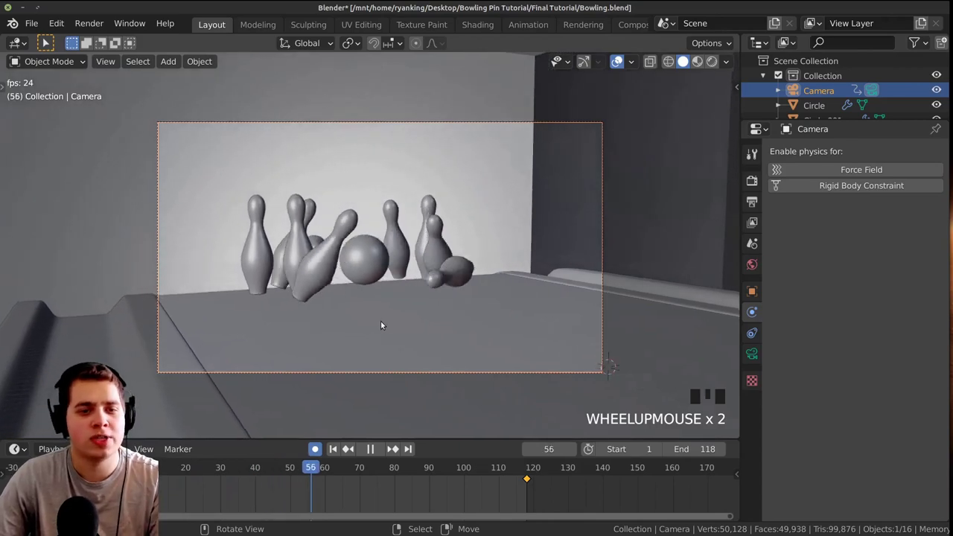
{"action": "key", "text": "space"}
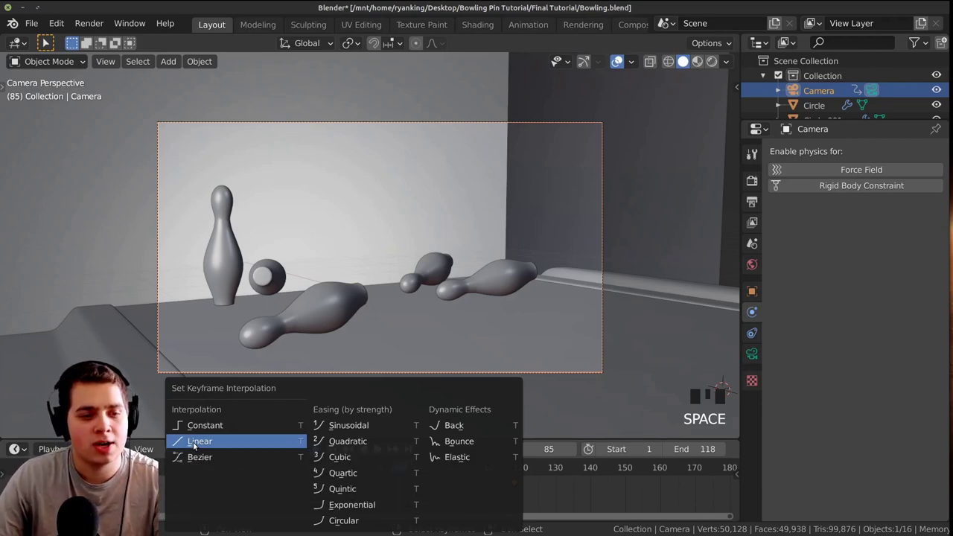
{"action": "key", "text": "space"}
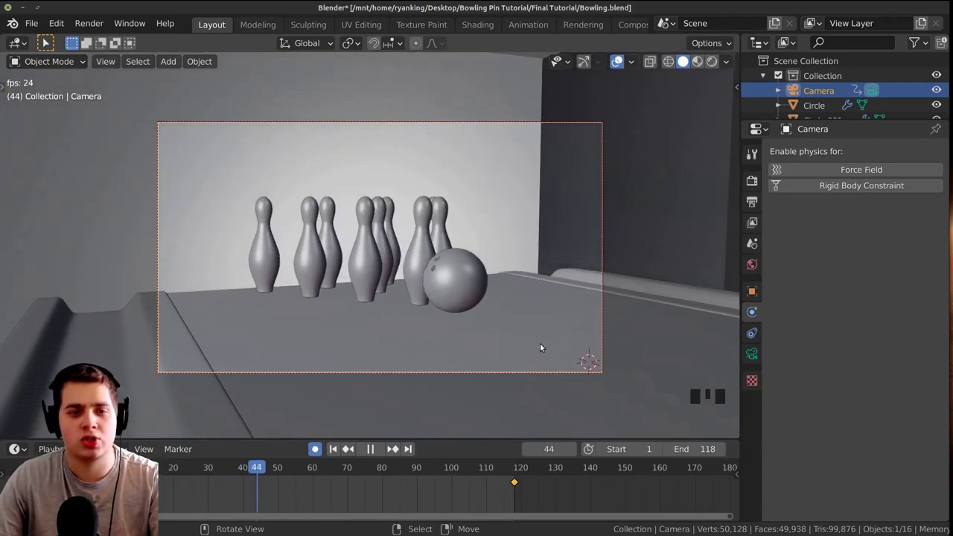
Preview the shot in Rendered viewport shading, then rewind playback to frame 0
{"action": "key", "text": "space"}
{"action": "key", "text": "z"}
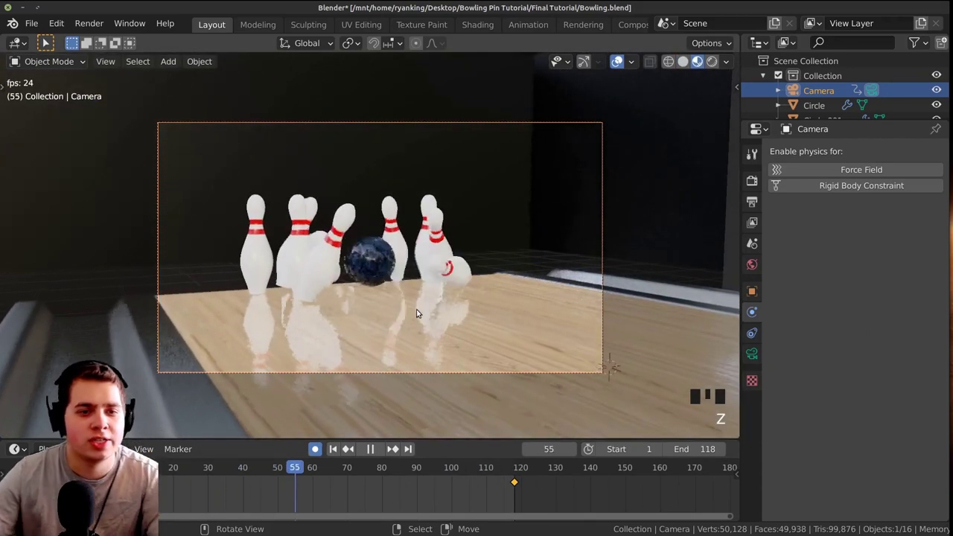
{"action": "key", "text": "space"}
{"action": "left_click", "coordinate": [390, 445]}
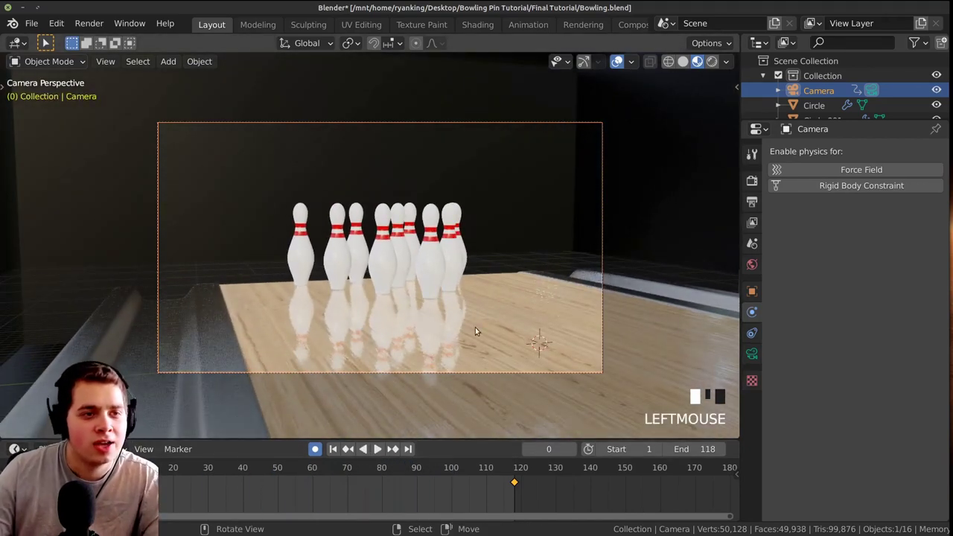
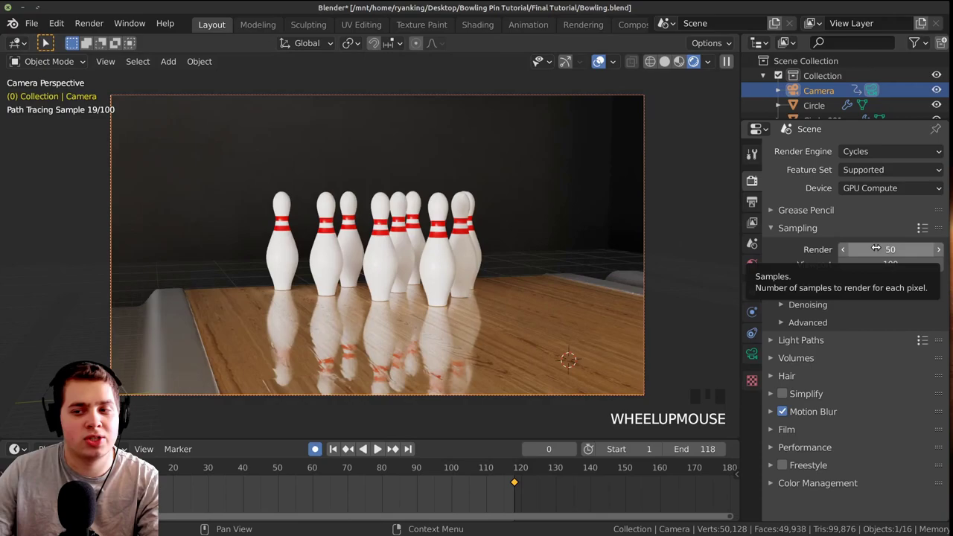
Set Cycles to 50 render samples and 2 max bounces, return to solid shading and save the file
{"action": "key", "text": "z"}
{"action": "scroll", "scroll_direction": "down", "scroll_amount": 3}
{"action": "key", "text": "z"}
{"action": "scroll", "scroll_direction": "down", "scroll_amount": 3}
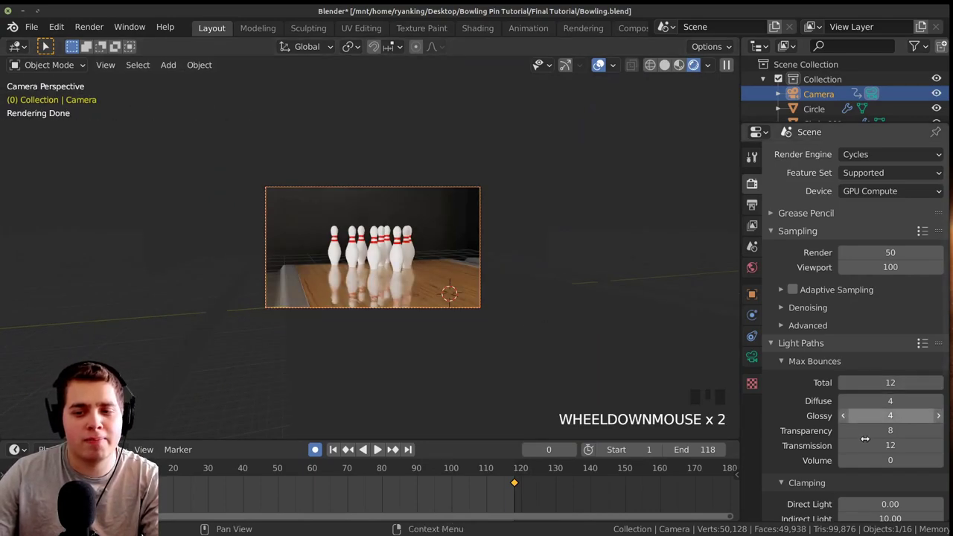
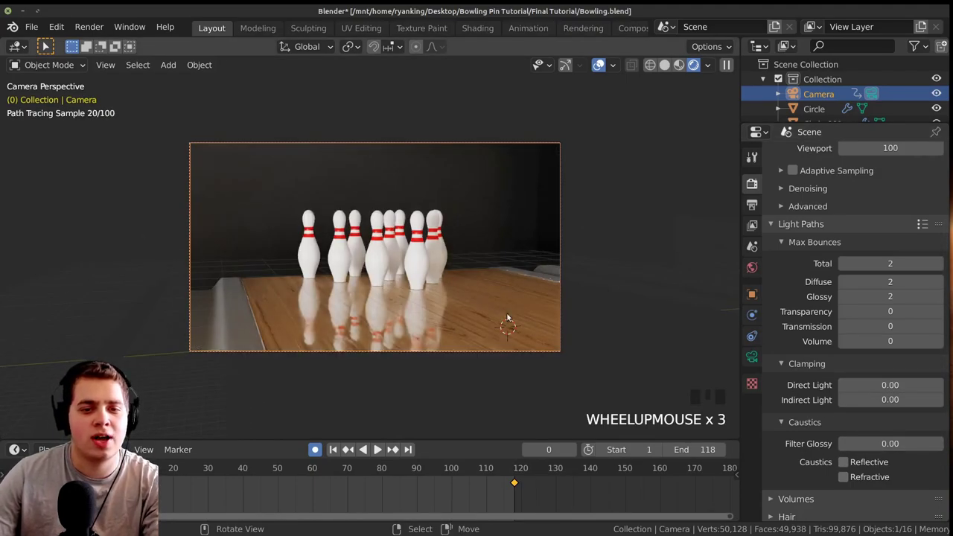
{"action": "scroll", "scroll_direction": "up", "scroll_amount": 3}
{"action": "key", "text": "z"}
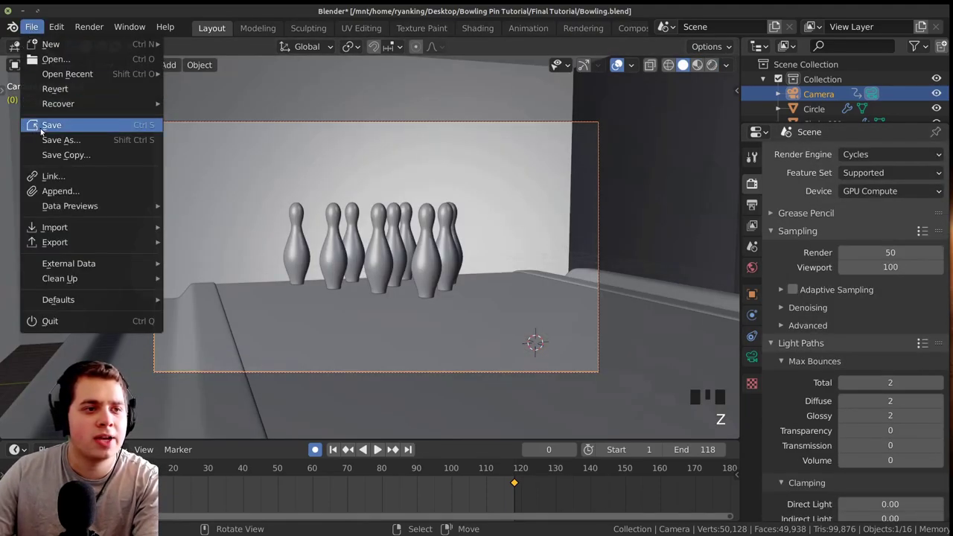